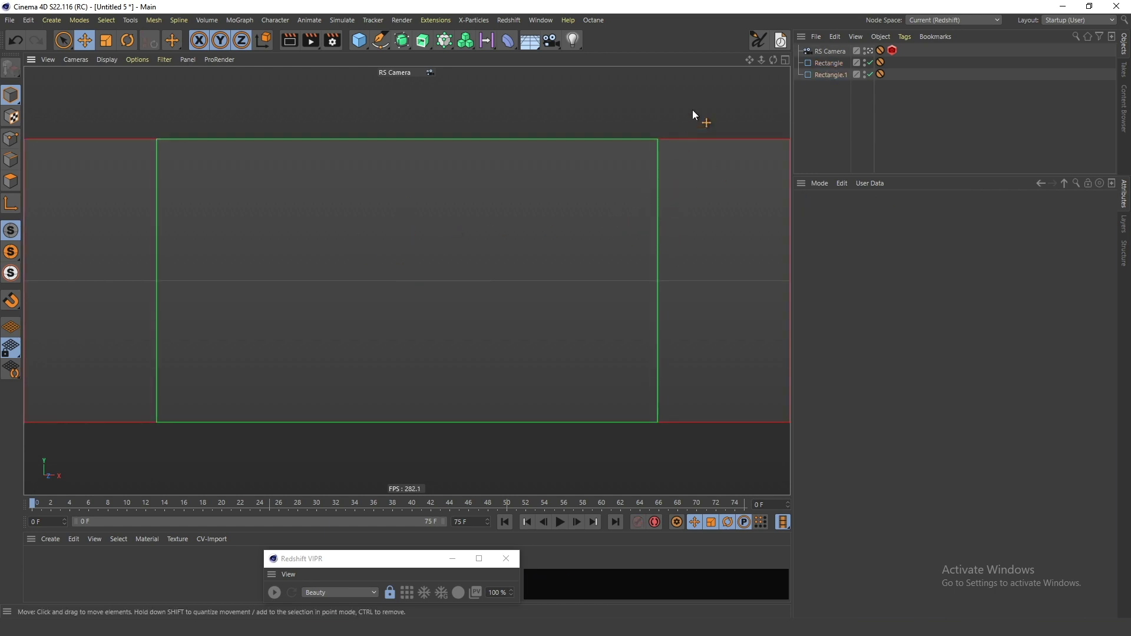
Sketch a quick doodle over the viewport and then clear it again.
left_click(761, 143)
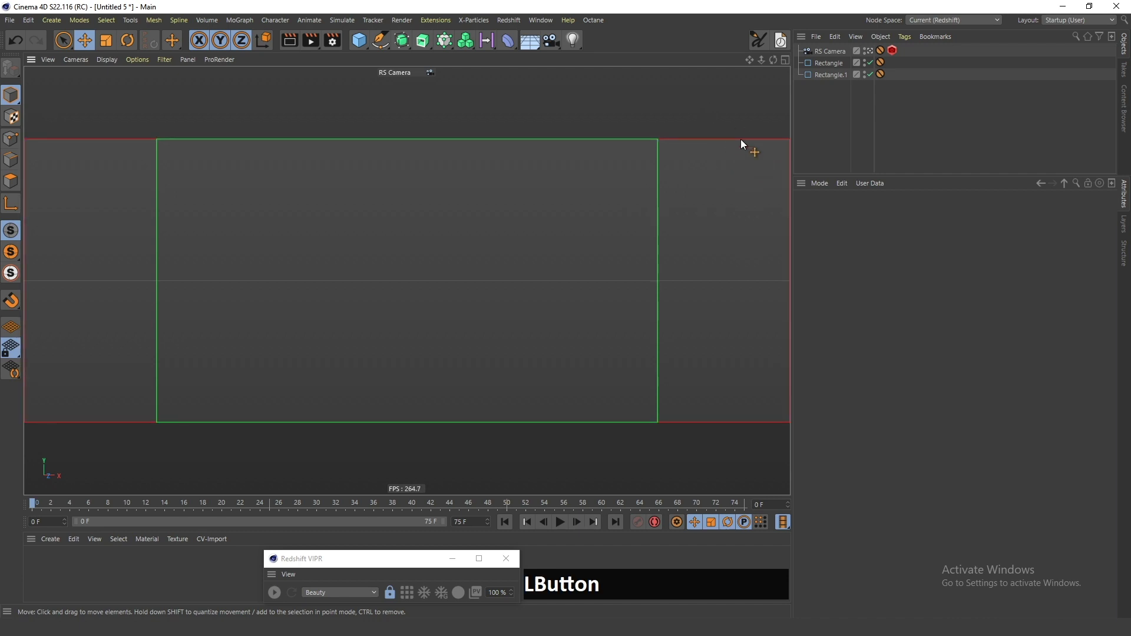
left_click(761, 42)
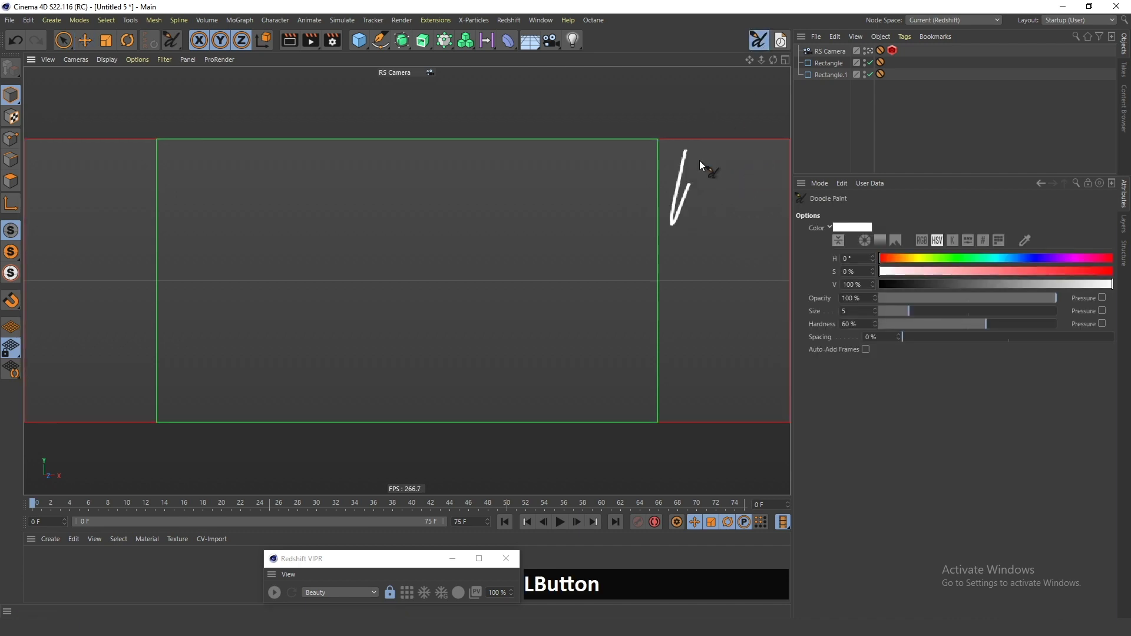
left_click(73, 340)
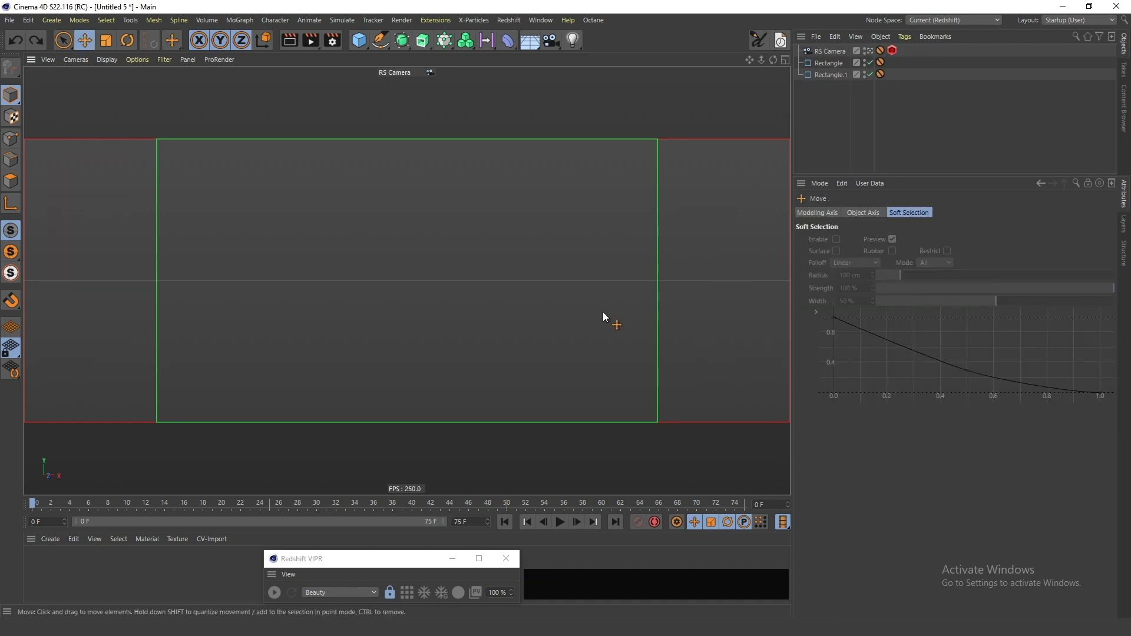
Bring up the Content Browser (Shift+F8) and expand the Presets library toward the 3D Objects.
key("shift+F8")
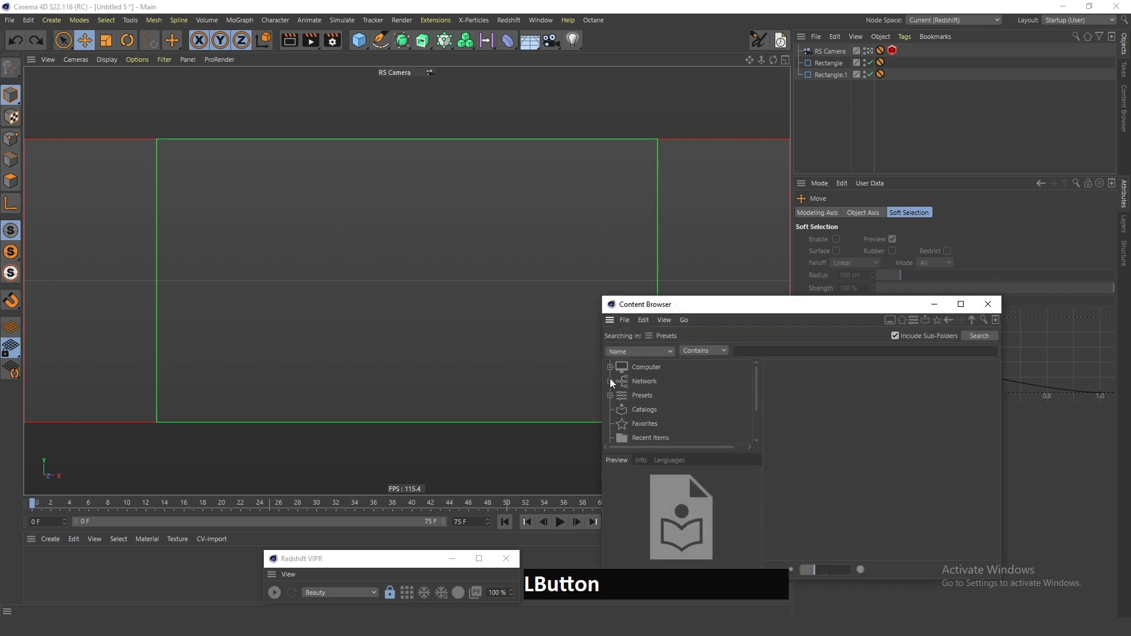
left_click(614, 400)
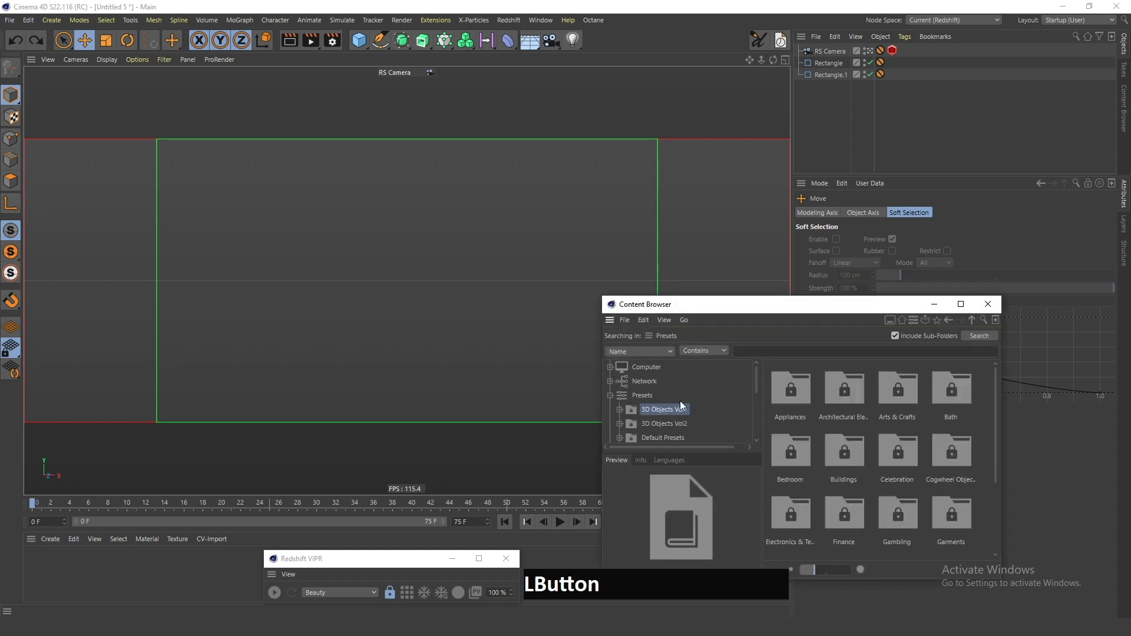
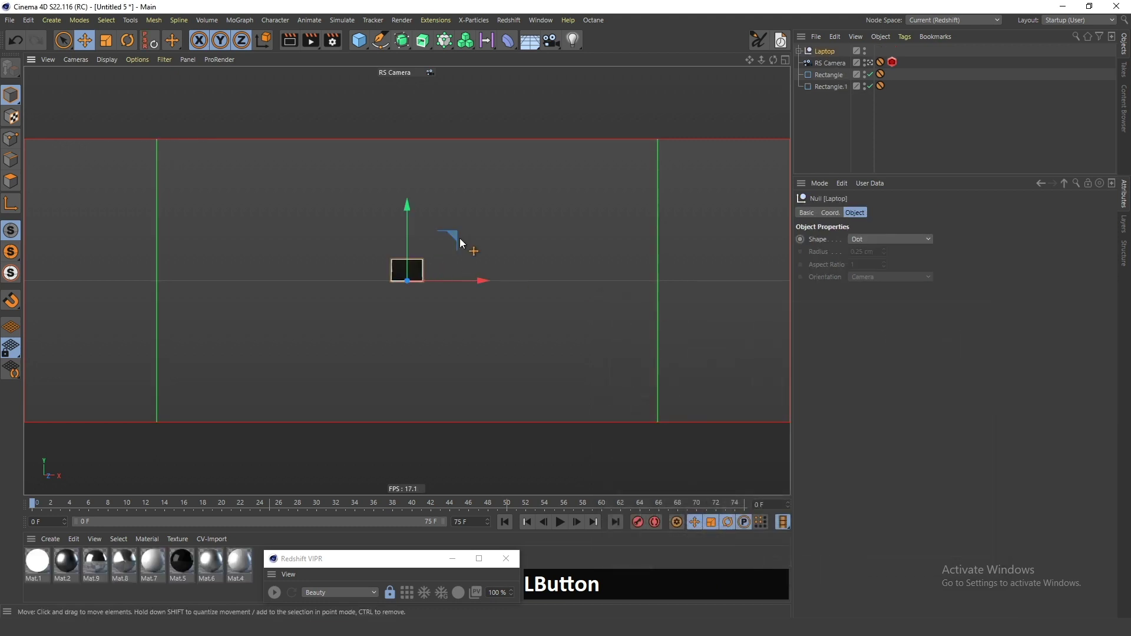
Scale the Laptop null to 6 on X, Y and Z and start adjusting its rotation.
left_click(835, 53)
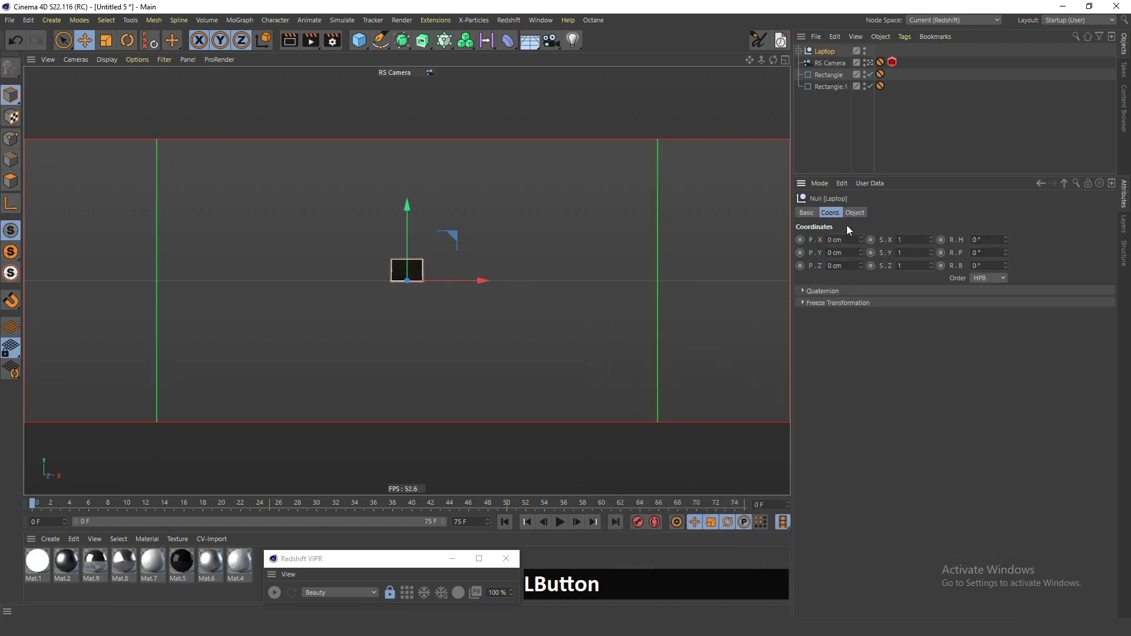
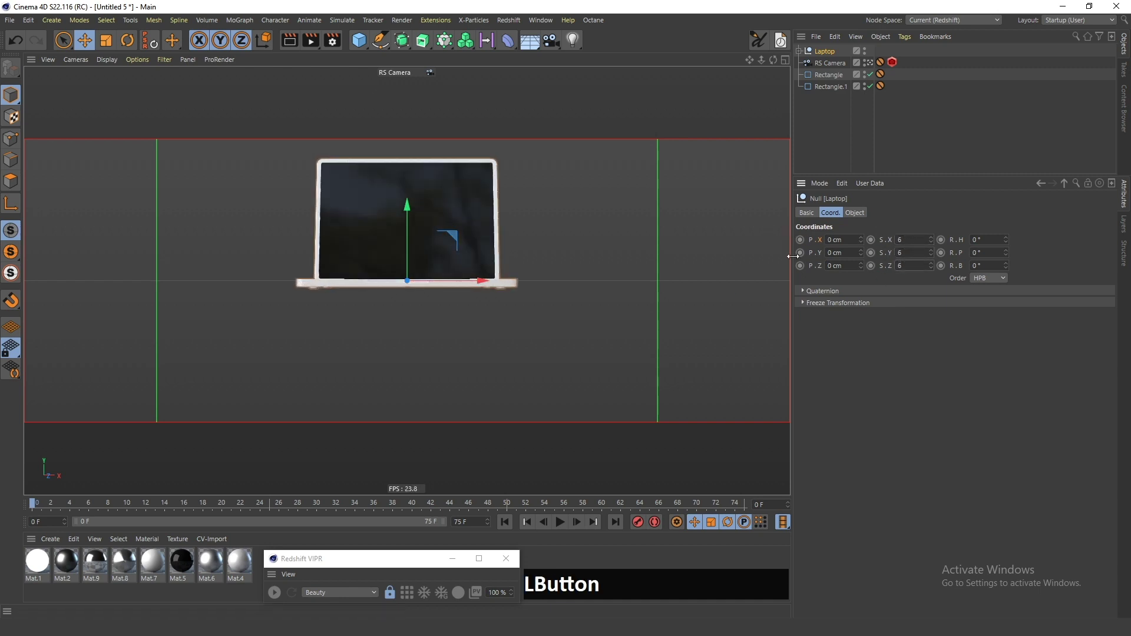
key("r")
left_click(436, 311)
key("e")
Set the remaining rotation values so the laptop faces the camera at an angle.
left_click(543, 233)
key("r")
left_click(344, 322)
key("e")
left_click(495, 258)
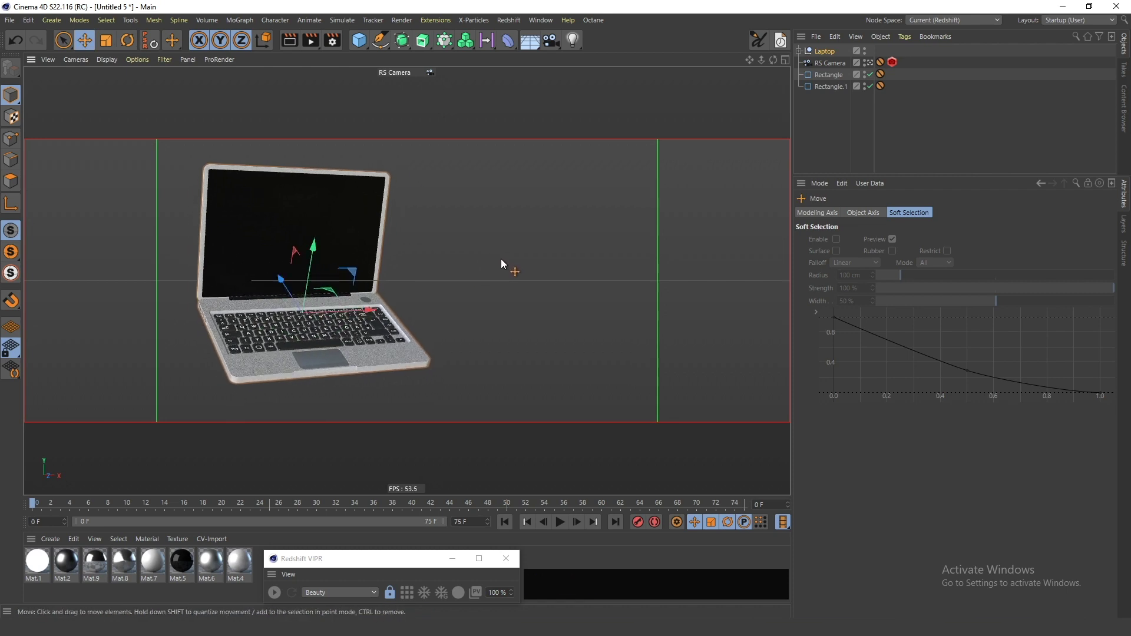
Expand the Laptop and Lid groups to reveal the Cube and main screen object.
left_click(804, 55)
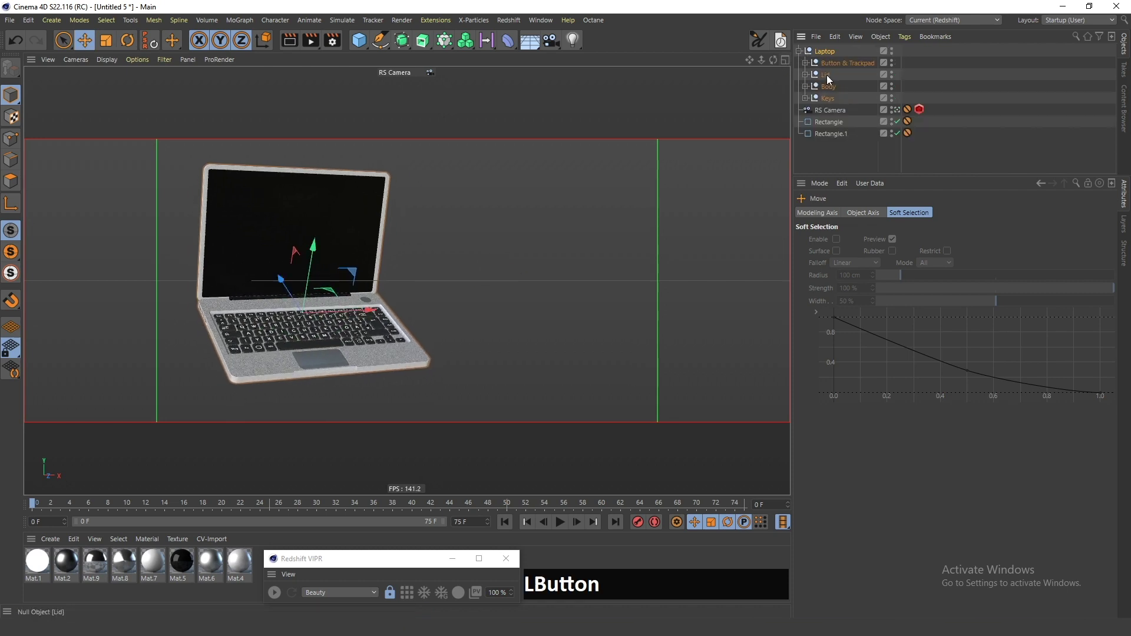
key("r")
left_click(308, 276)
key("ctrl+z")
left_click(310, 290)
key("ctrl+z")
Select main's Polygon Selection tag, highlight its screen polygons, then deselect everything.
left_click(806, 89)
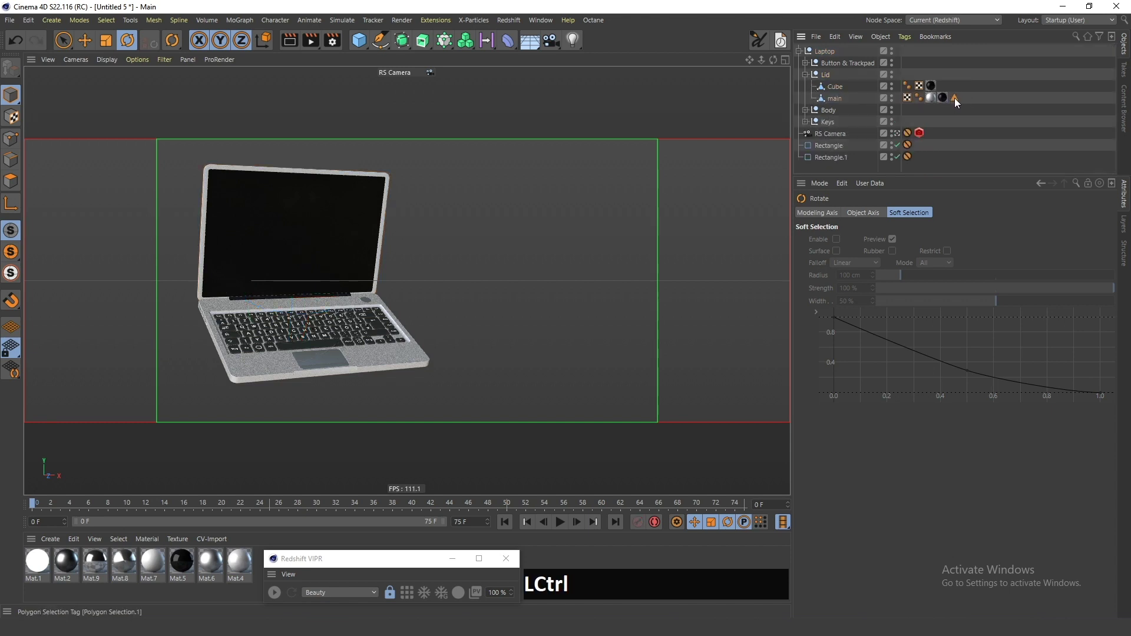
left_click(959, 103)
left_click(958, 101)
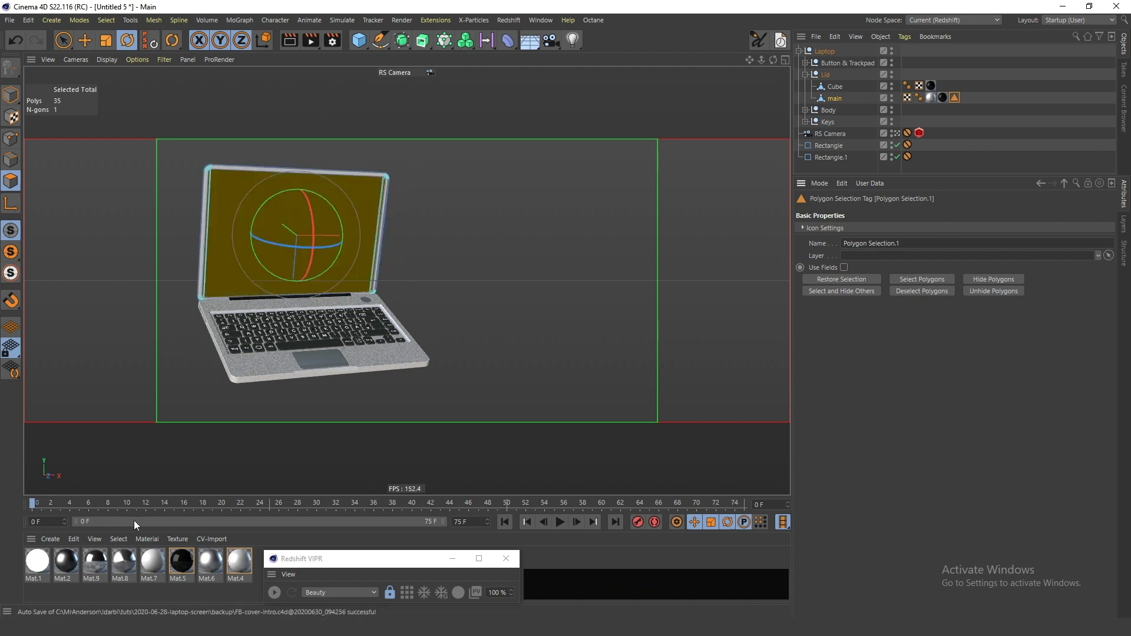
left_click(69, 569)
key("ctrl+z")
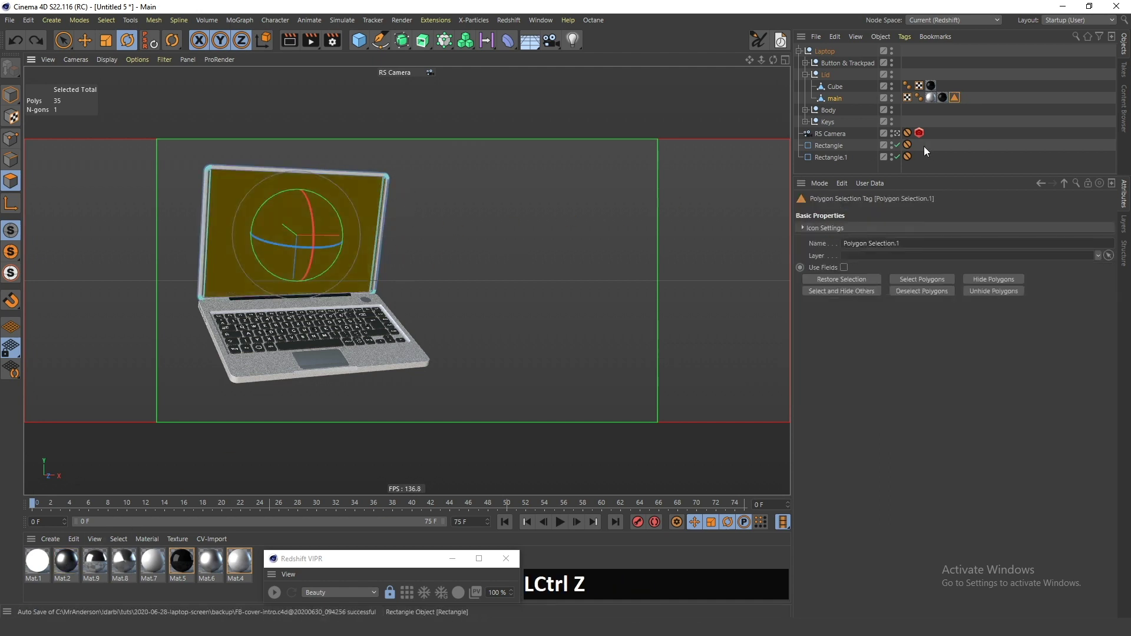
left_click(954, 148)
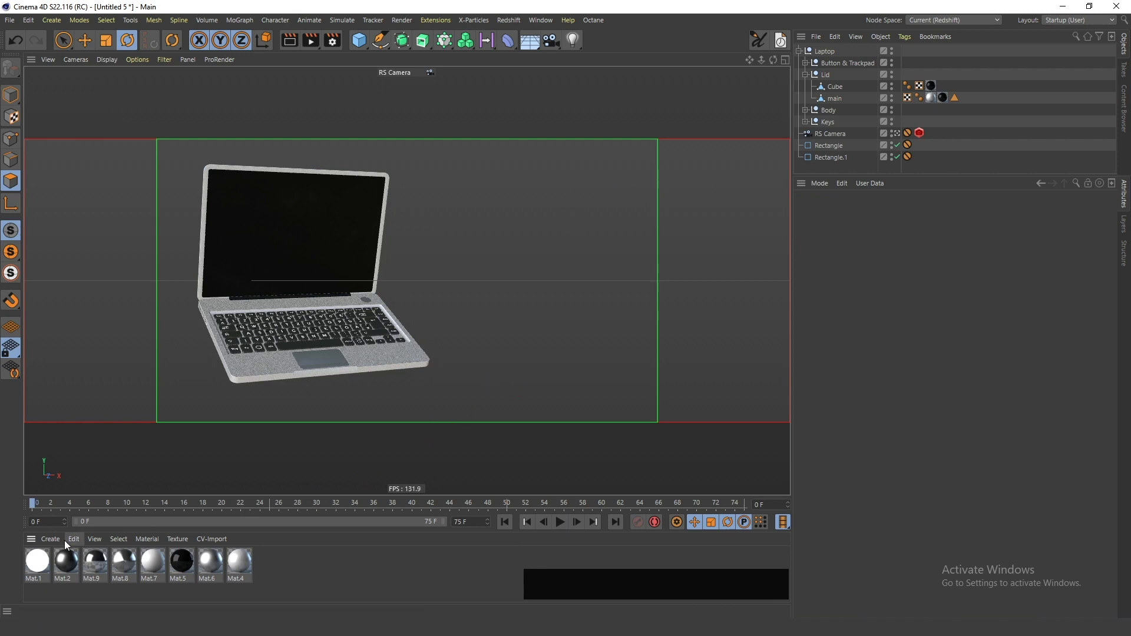
Create a new standard material and open it in the Material Editor.
left_click(56, 543)
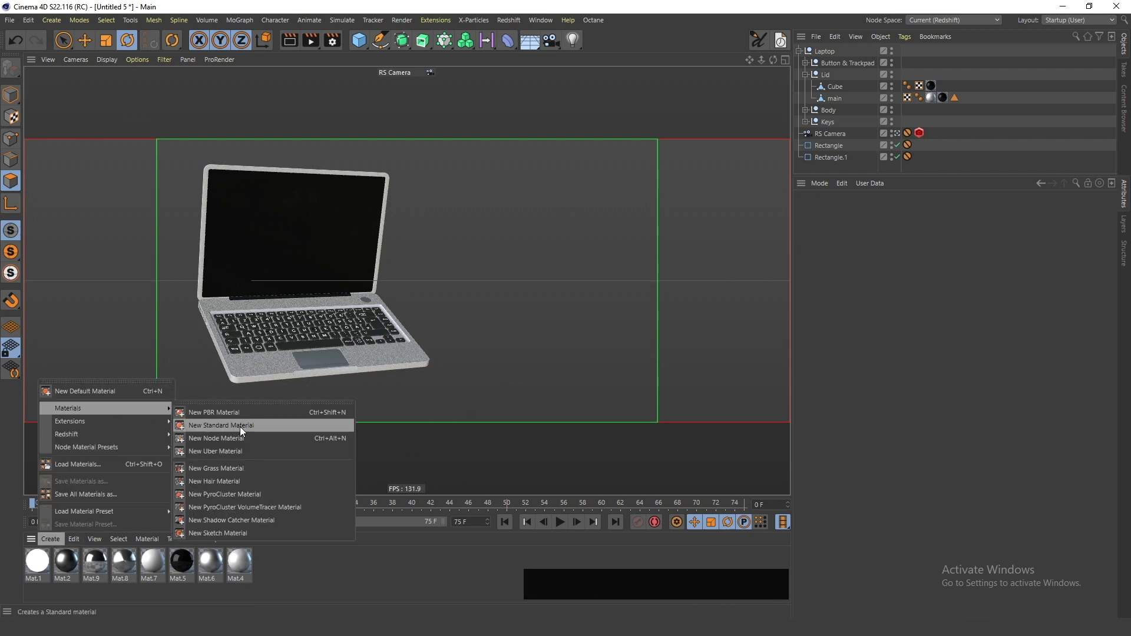
left_click(246, 432)
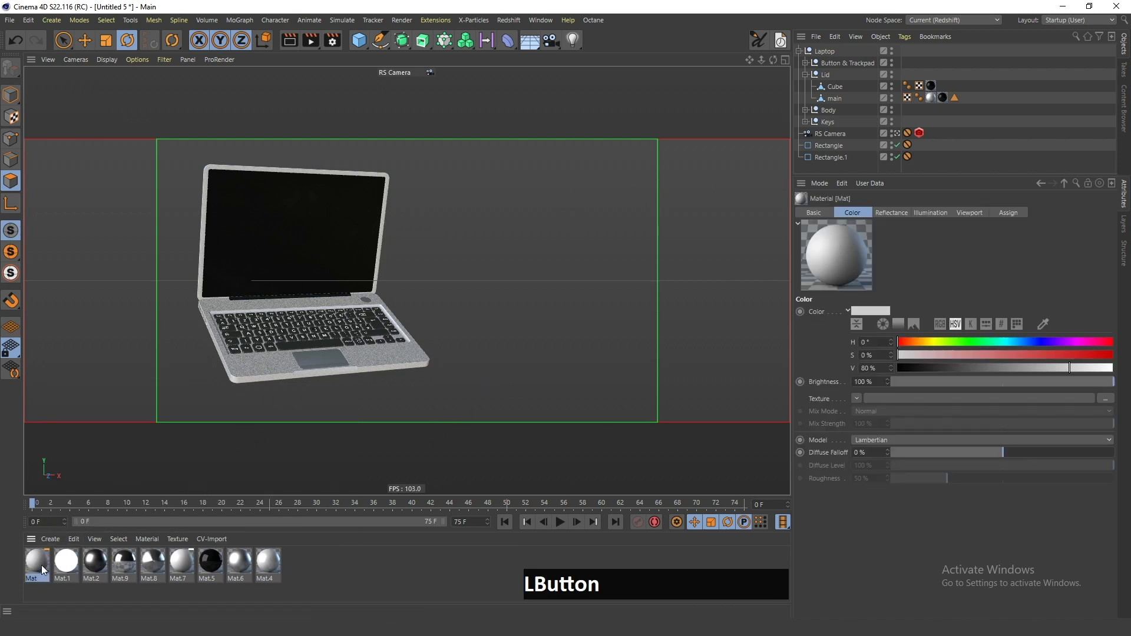
left_click(241, 261)
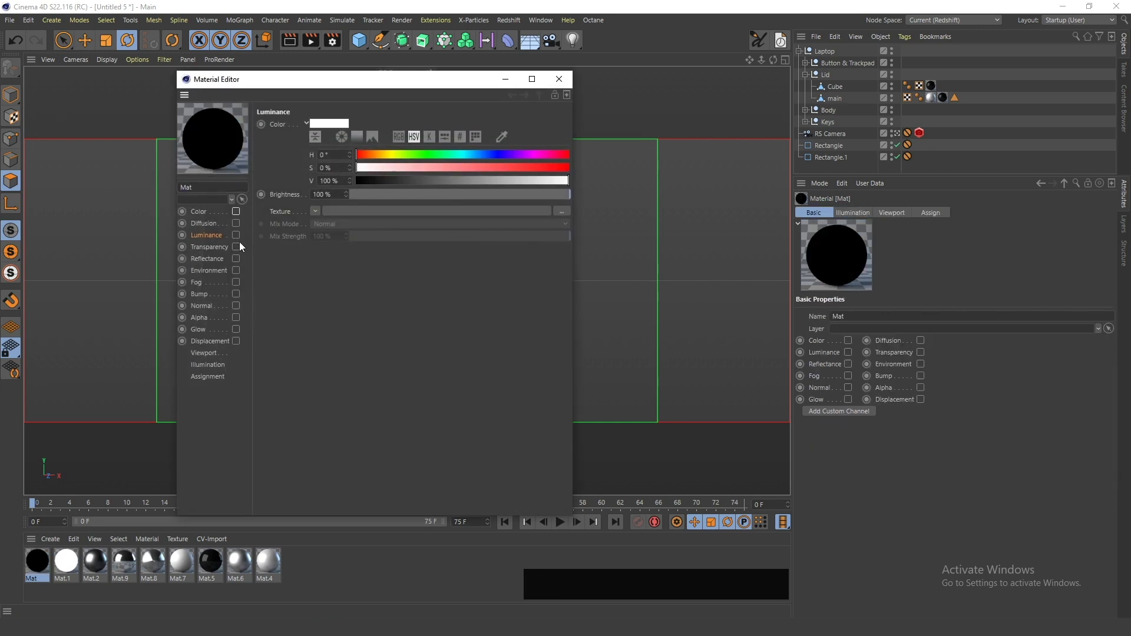
Enable Luminance, load the 03.mp4 browser video as its texture, and close the editor.
left_click(242, 238)
left_click(566, 214)
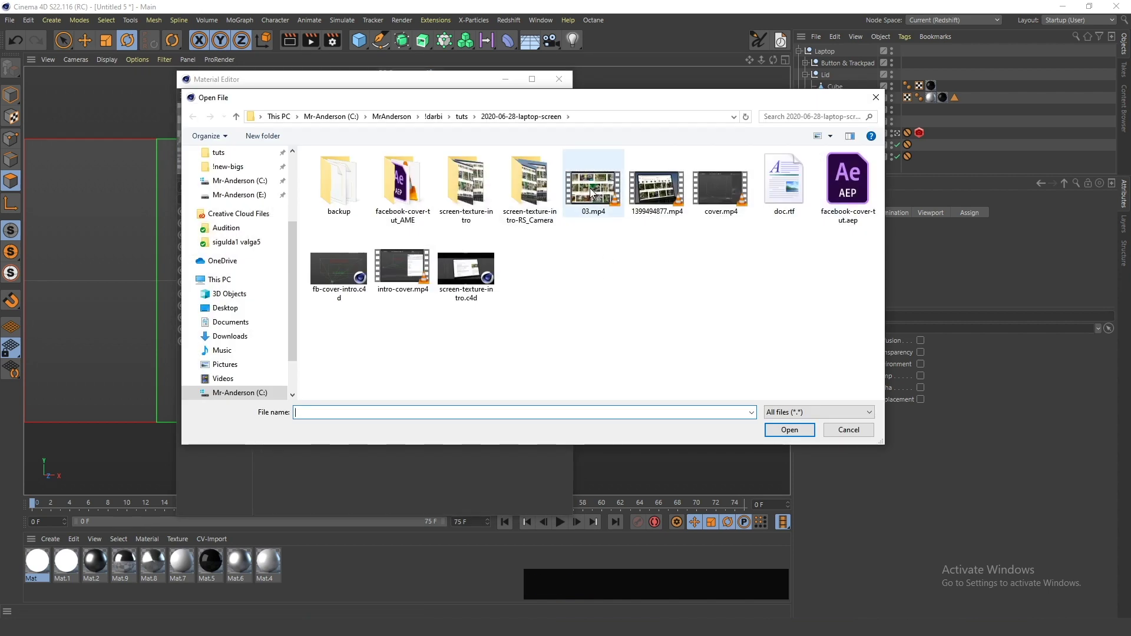
left_click(593, 194)
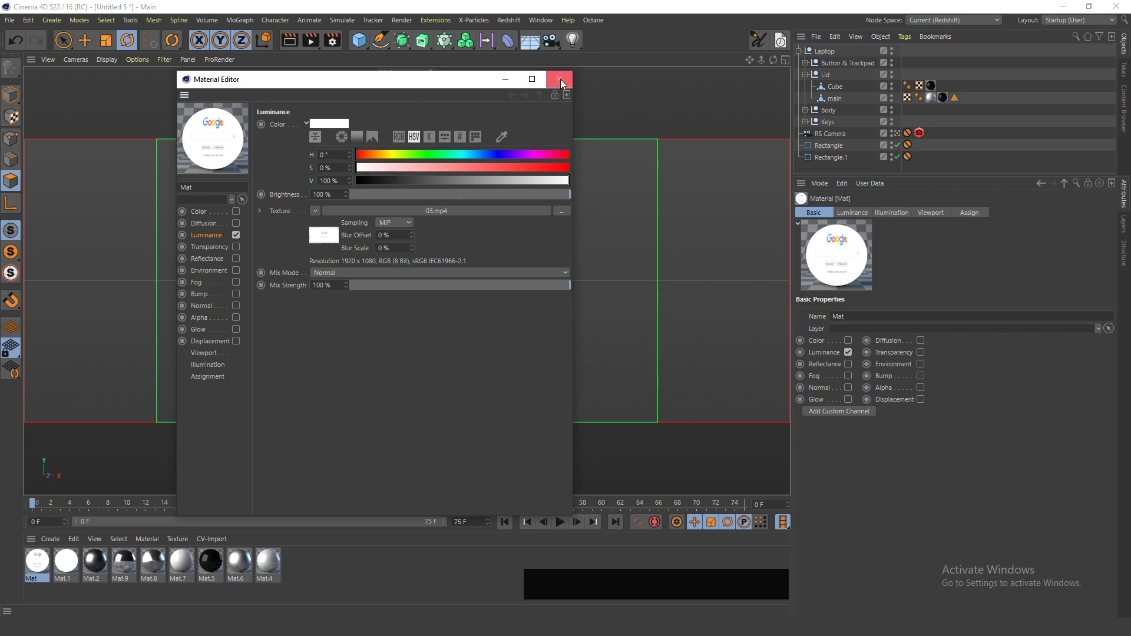
left_click(568, 86)
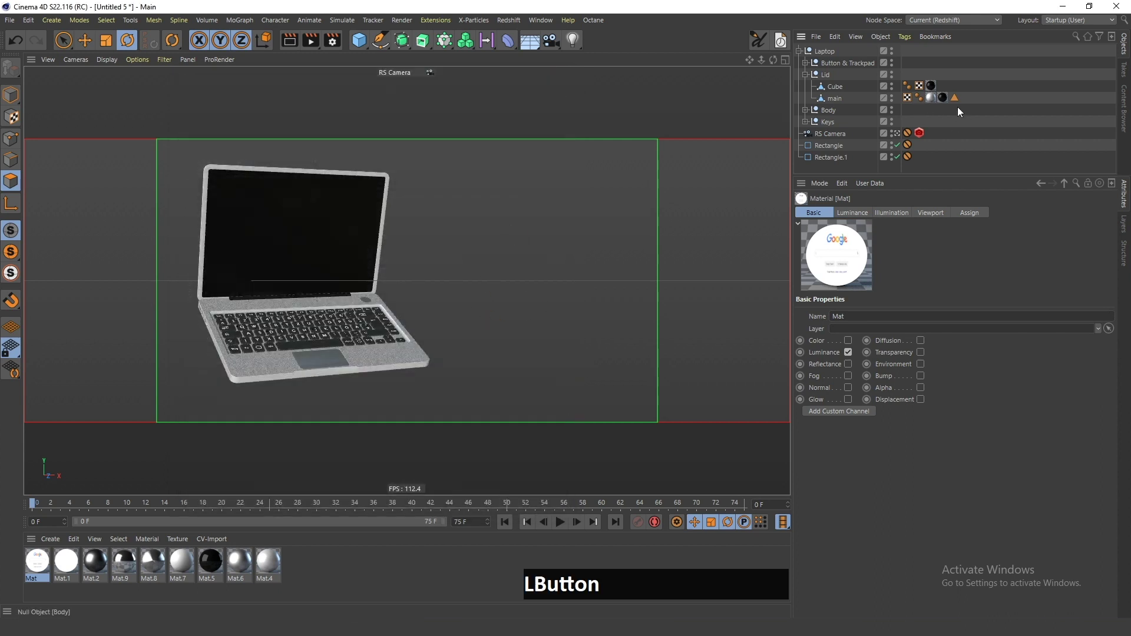
Restrict the material to Polygon Selection.1 on the screen and raise Texture Preview Size to 2048x2048.
left_click(959, 97)
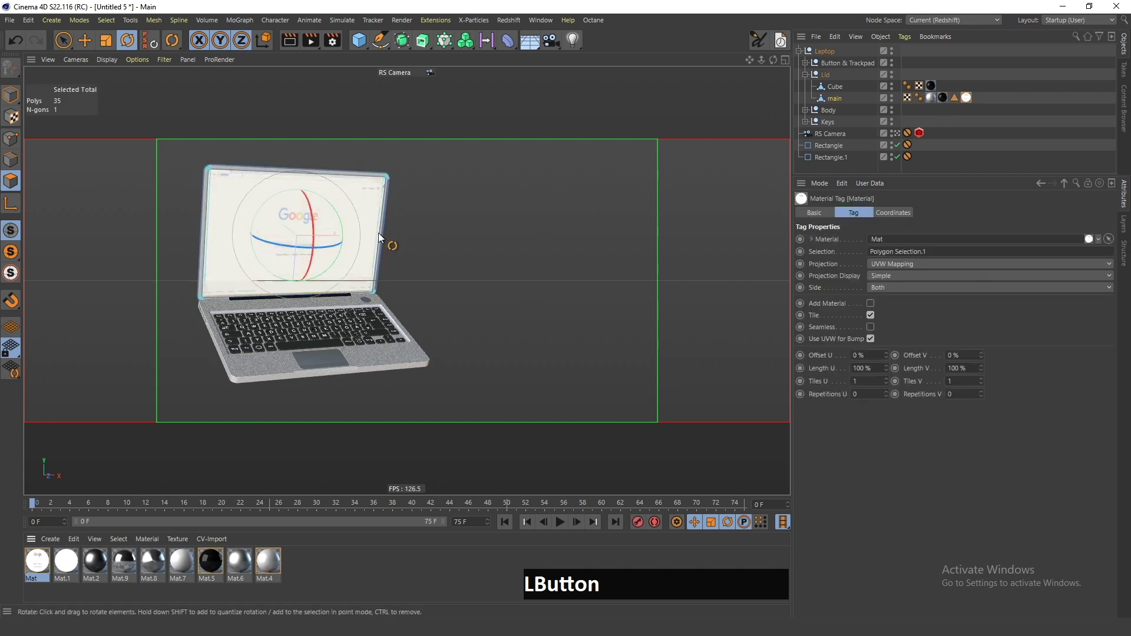
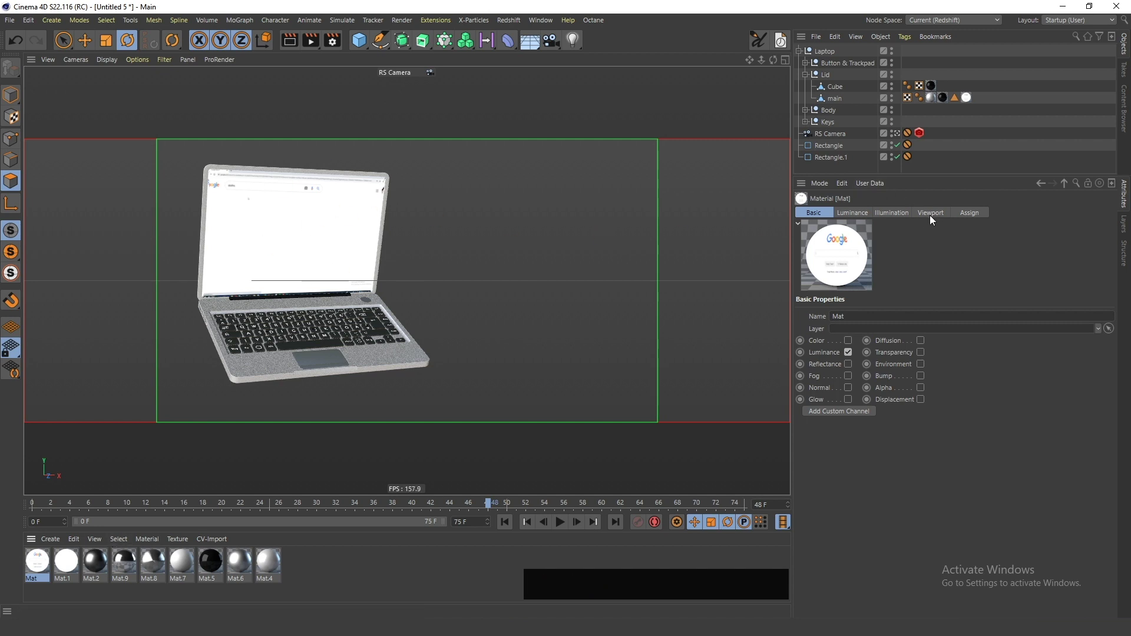
left_click(934, 218)
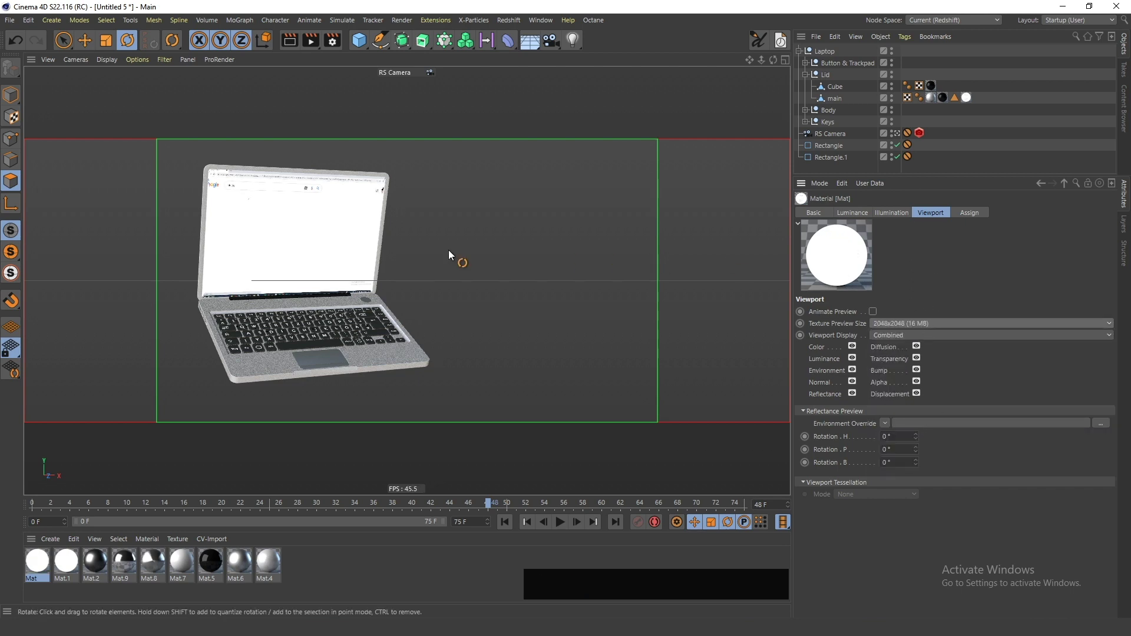
left_click(197, 504)
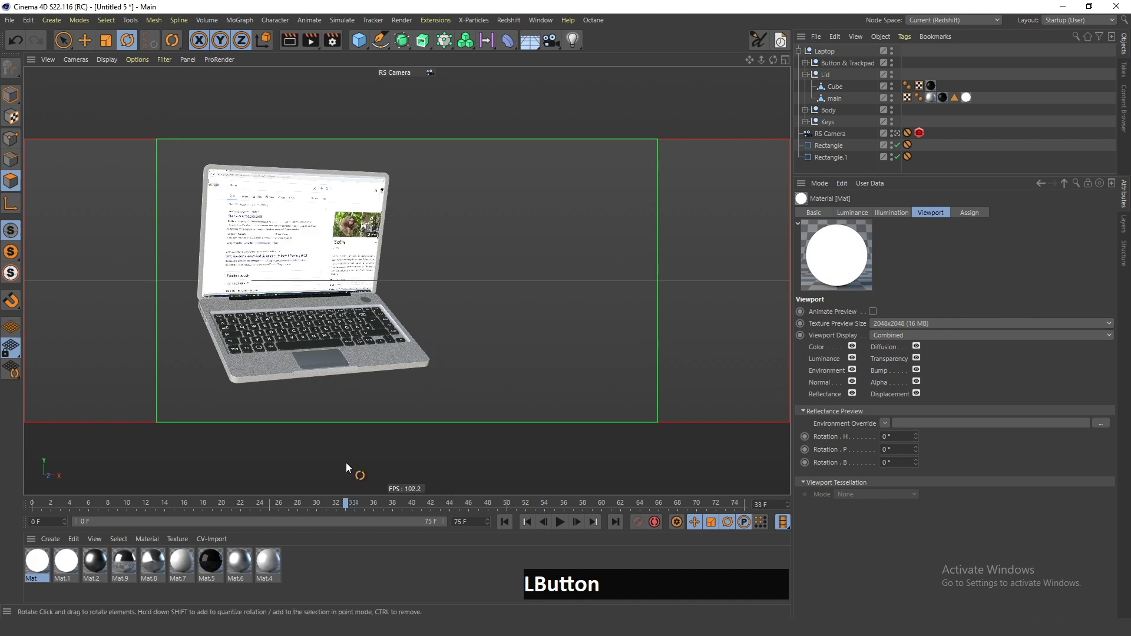
key("v")
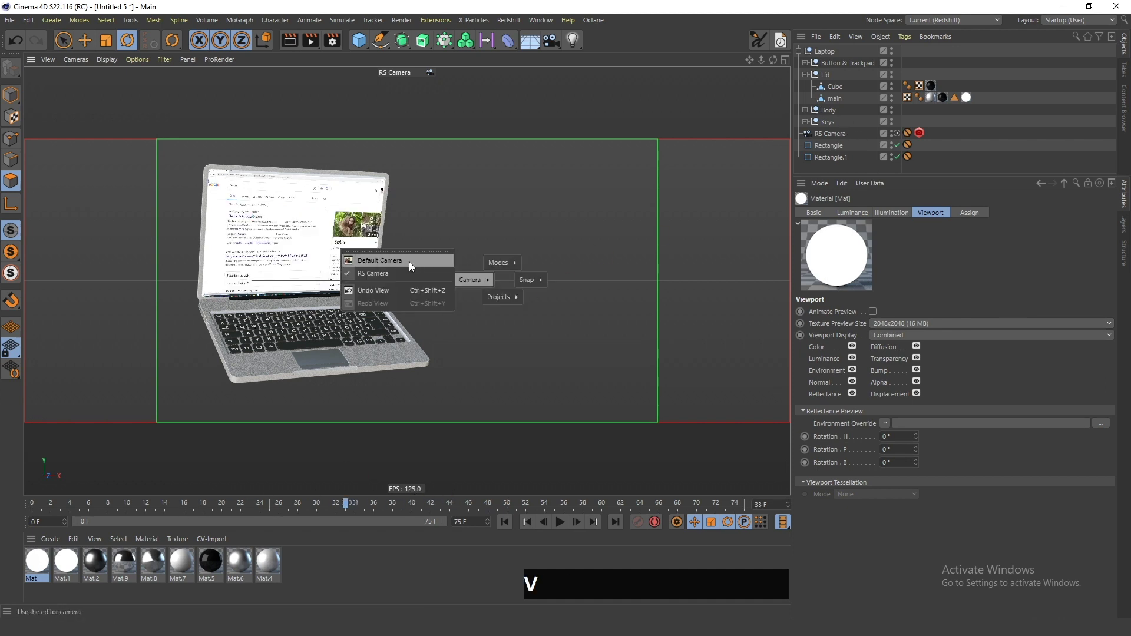
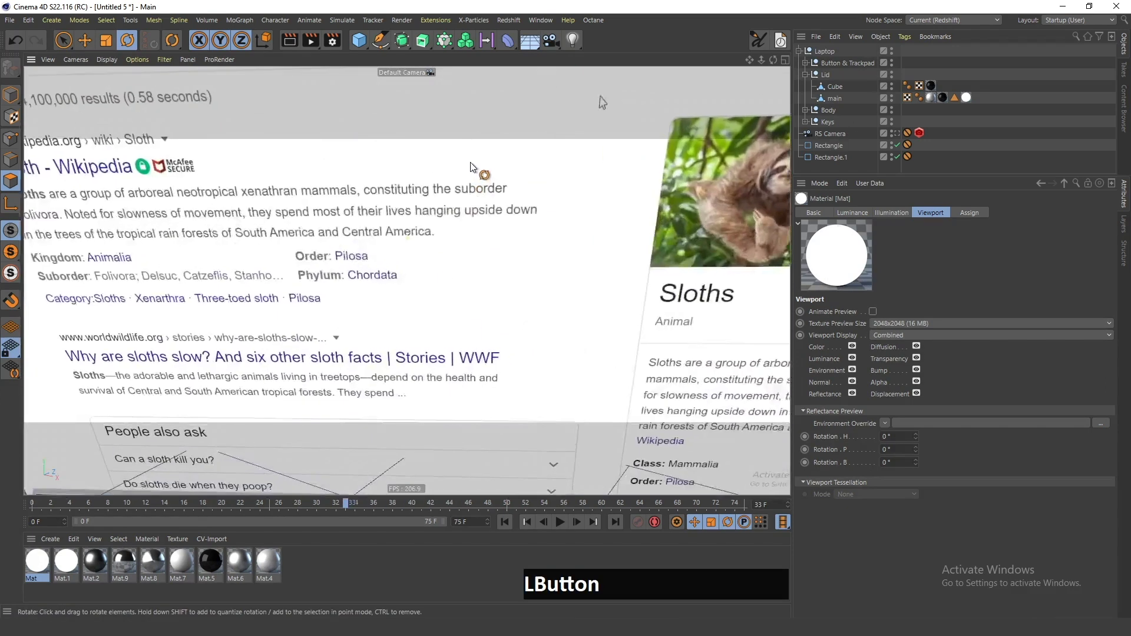
key("shift+c")
key("space")
key("Return")
key("KP_Enter")
Add a Redshift Sky, start the live render and lower its horizon height to -3.
left_click(846, 57)
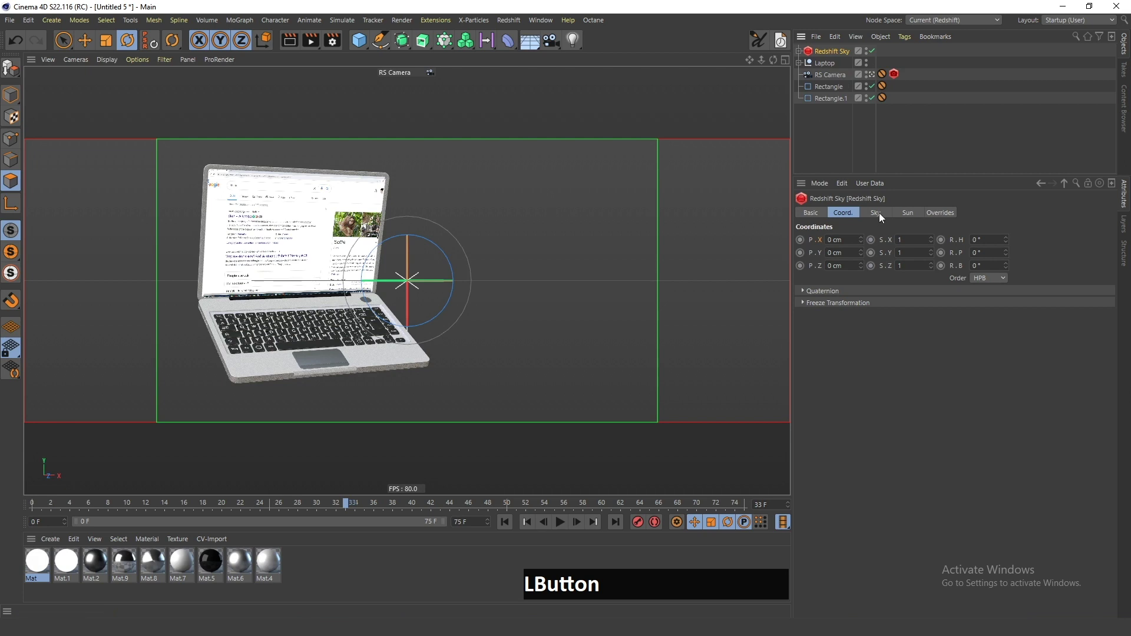
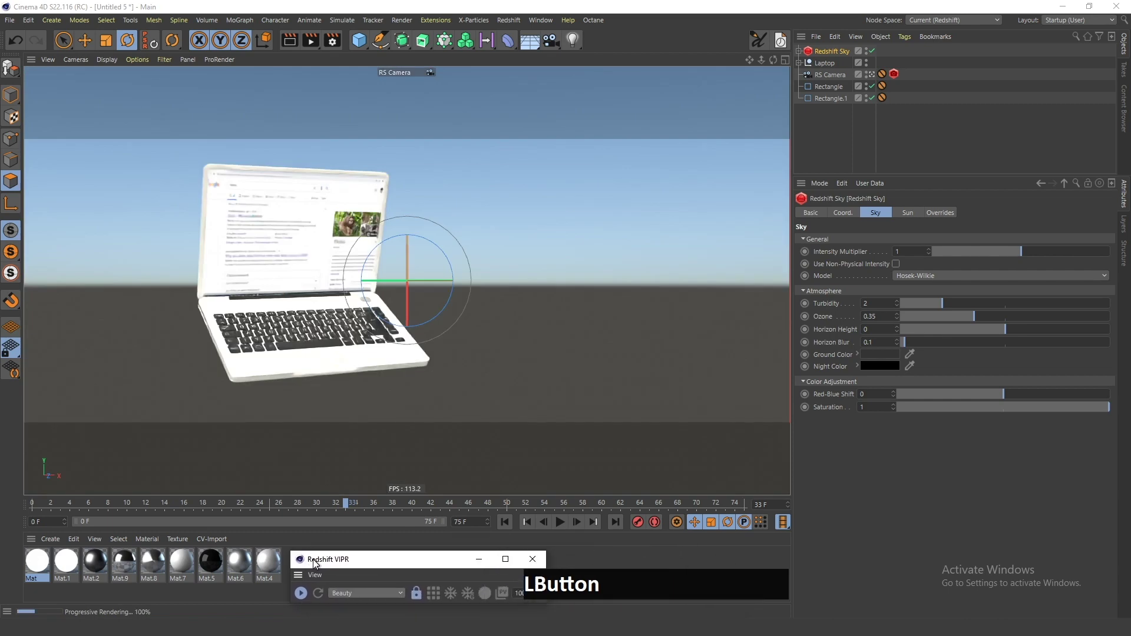
left_click(901, 337)
left_click(901, 338)
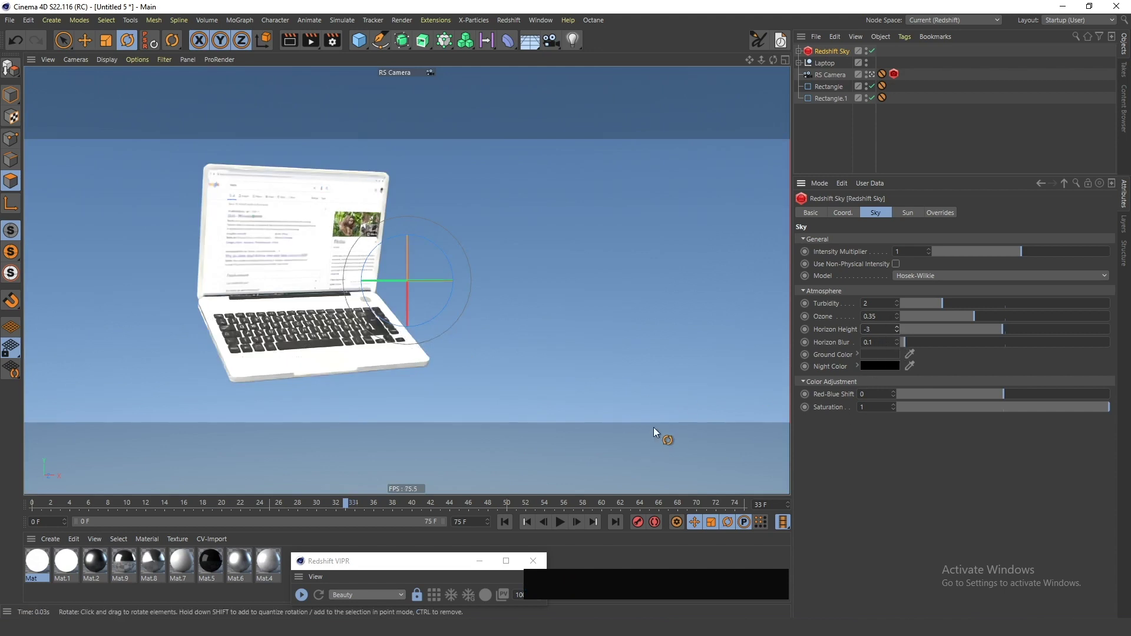
left_click(838, 153)
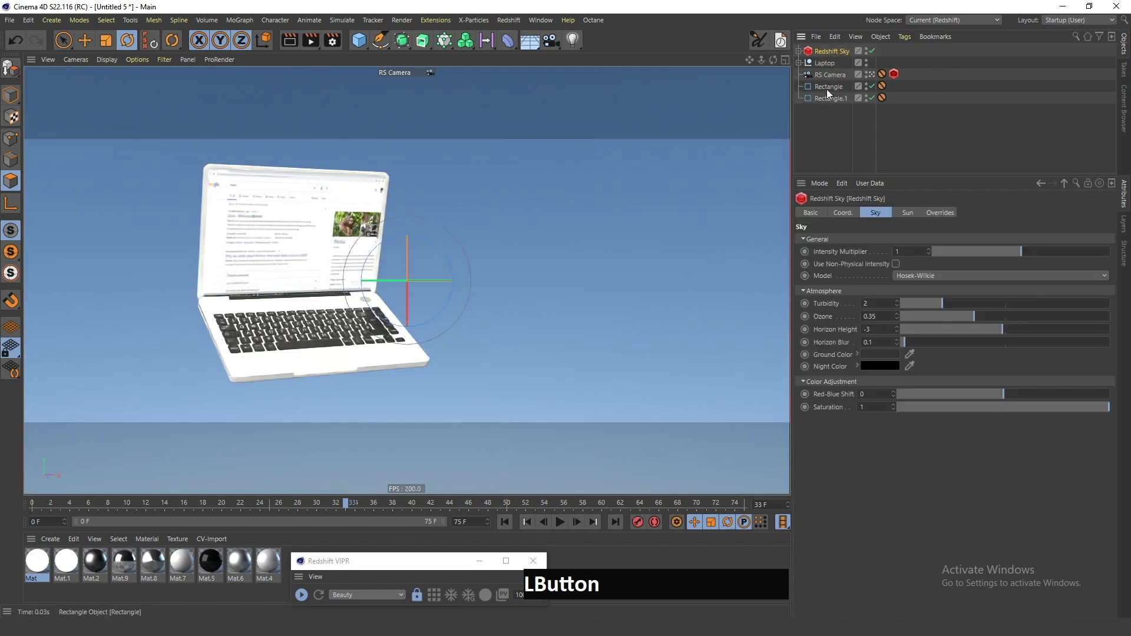
Change the sky's atmosphere model and tilt it to pitch 48° and bank -16°, then deselect it.
left_click(924, 281)
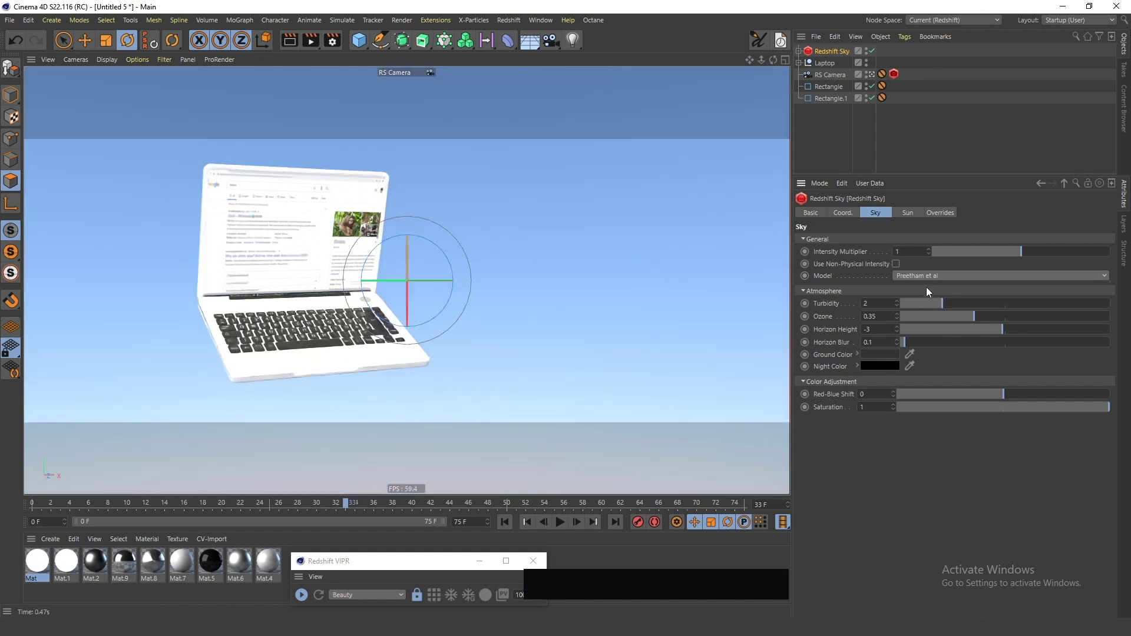
left_click(842, 219)
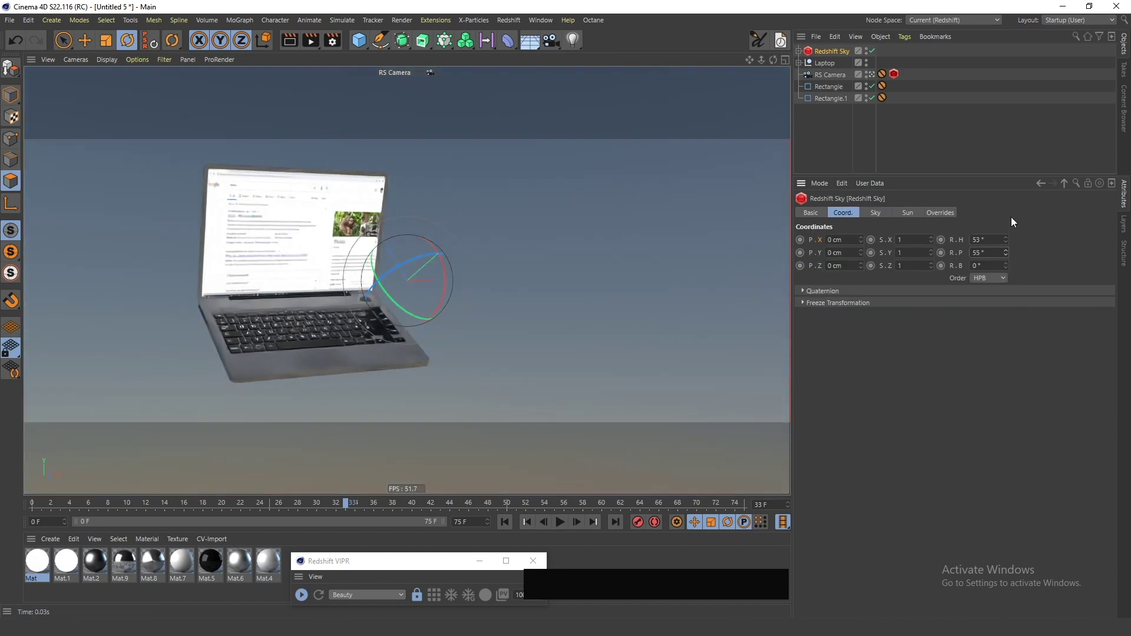
left_click(1012, 268)
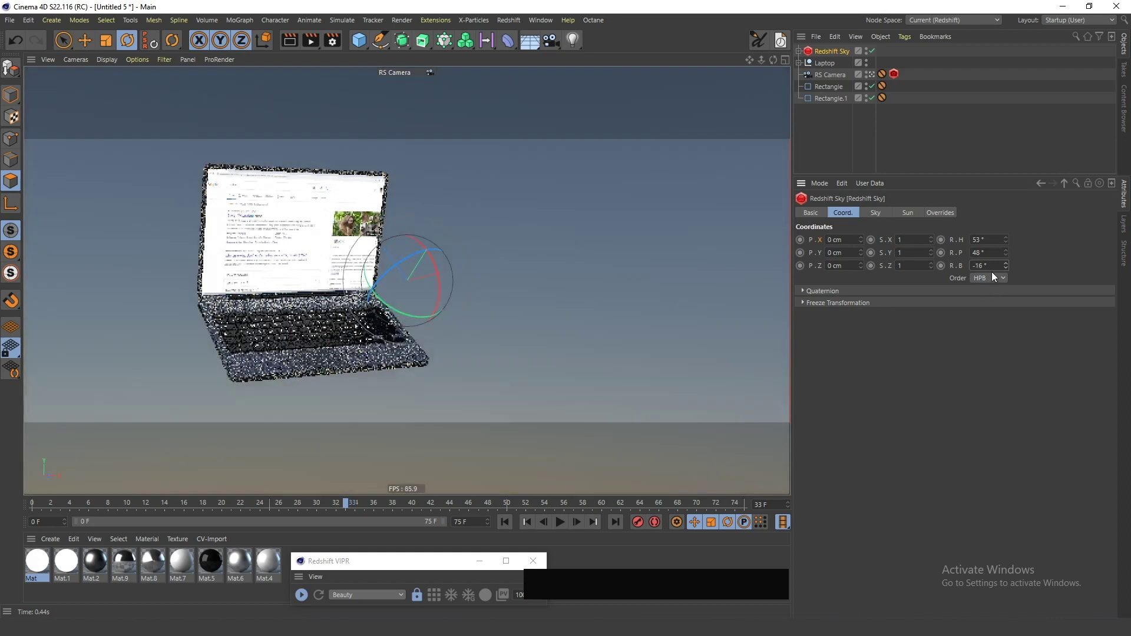
left_click(956, 143)
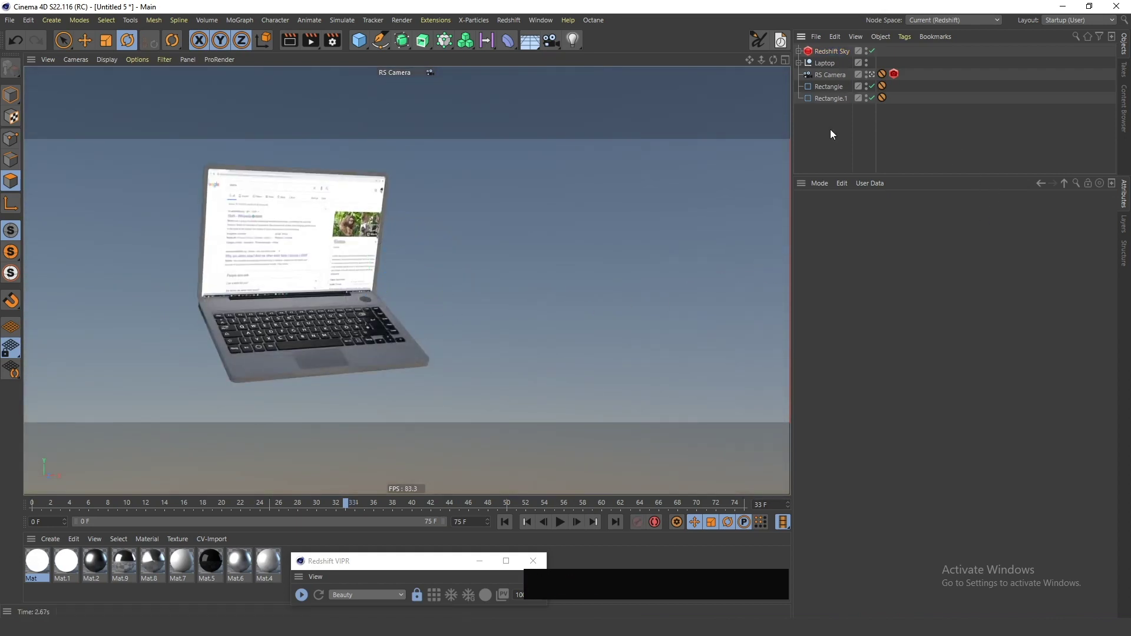
Stop the Redshift IPR and switch back to Model mode via the V pie menu.
left_click(423, 363)
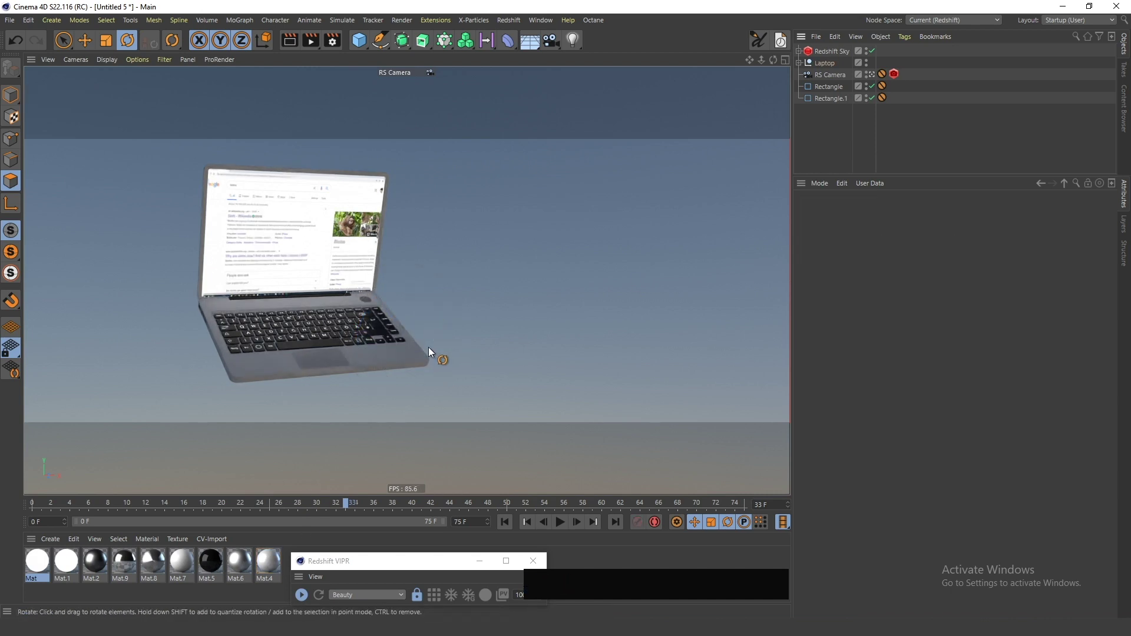
left_click(306, 600)
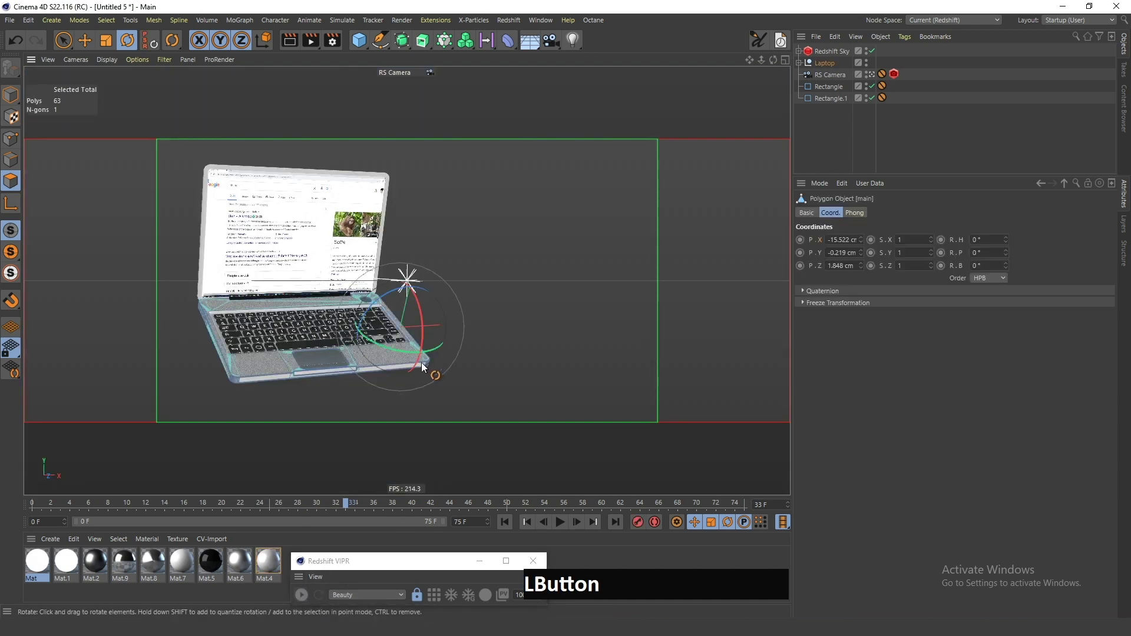
key("e")
key("v")
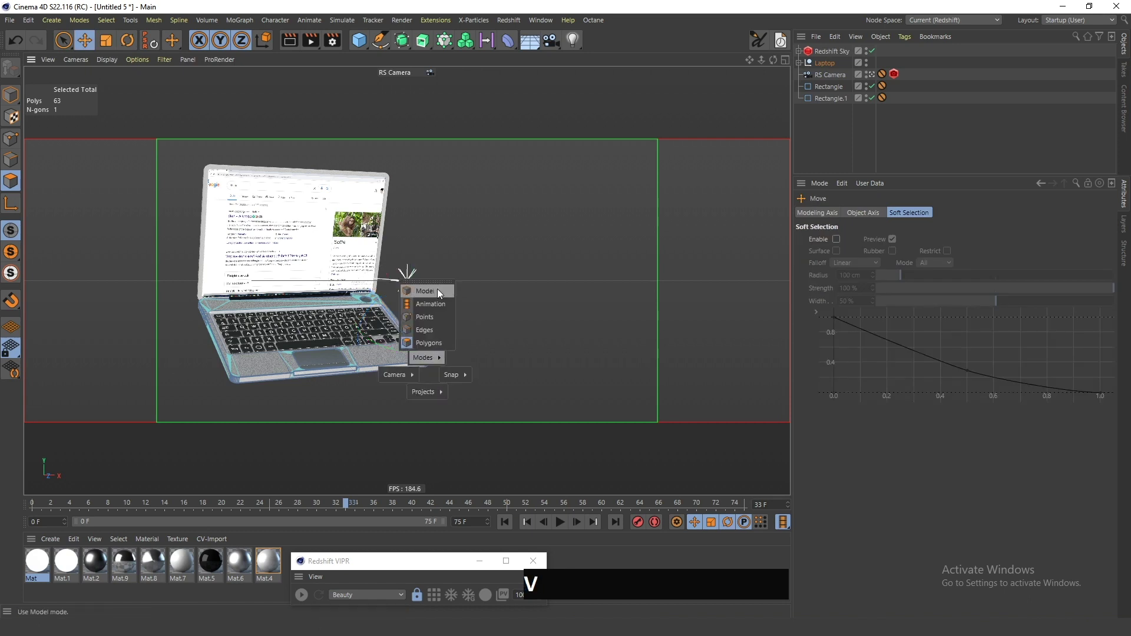
left_click(814, 144)
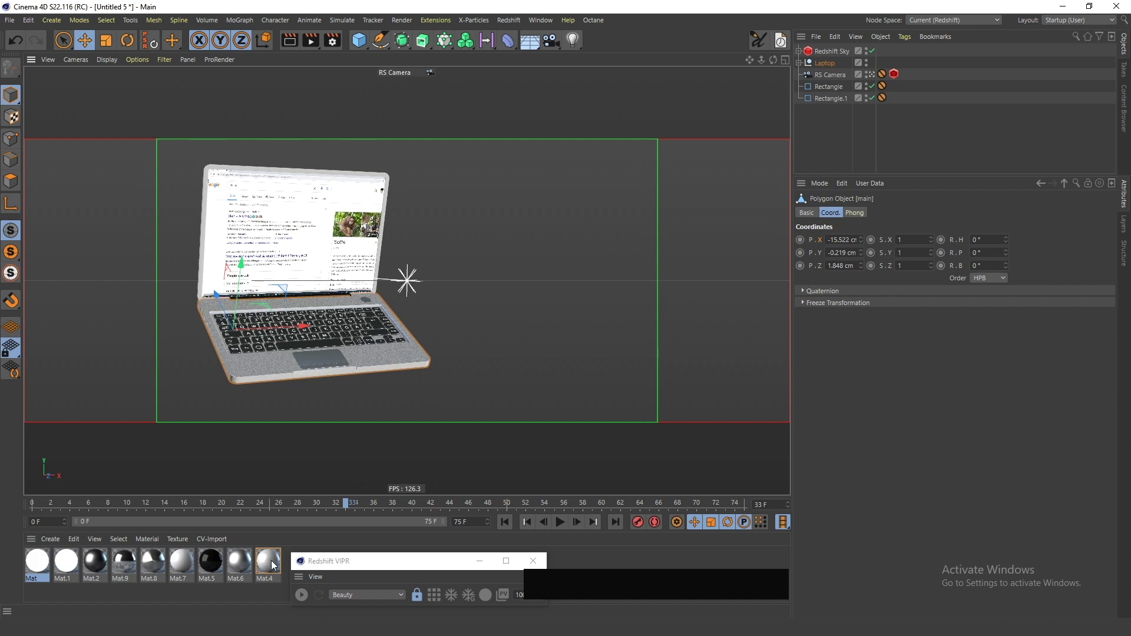
Inspect the Mat.5 and Mat.4 materials and apply the black Mat.5 to the laptop body.
left_click(841, 147)
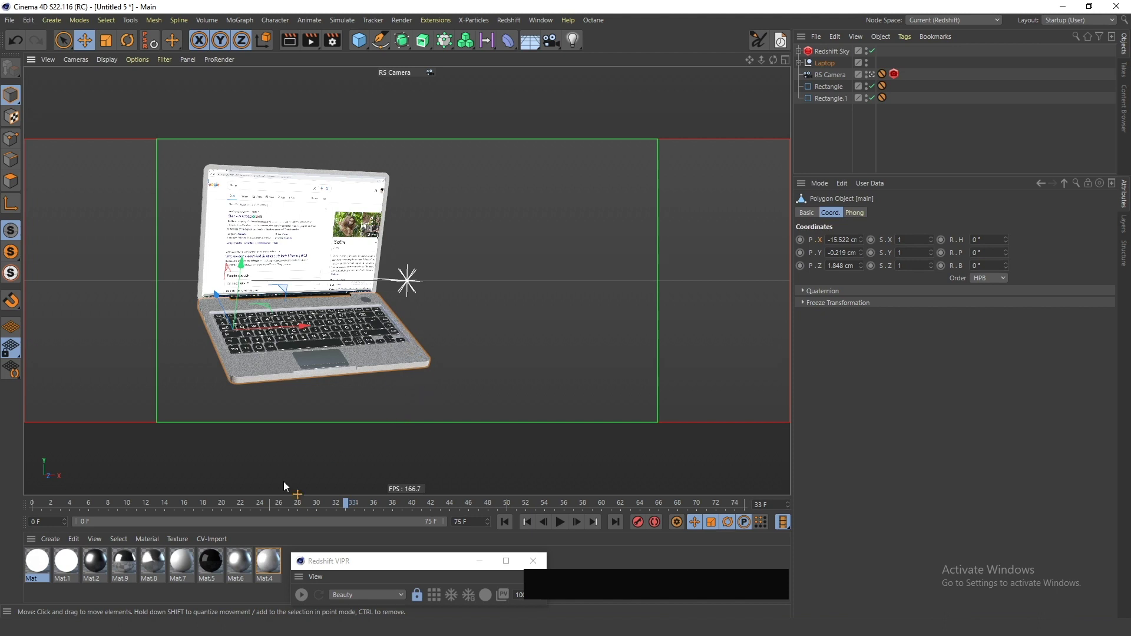
left_click(216, 568)
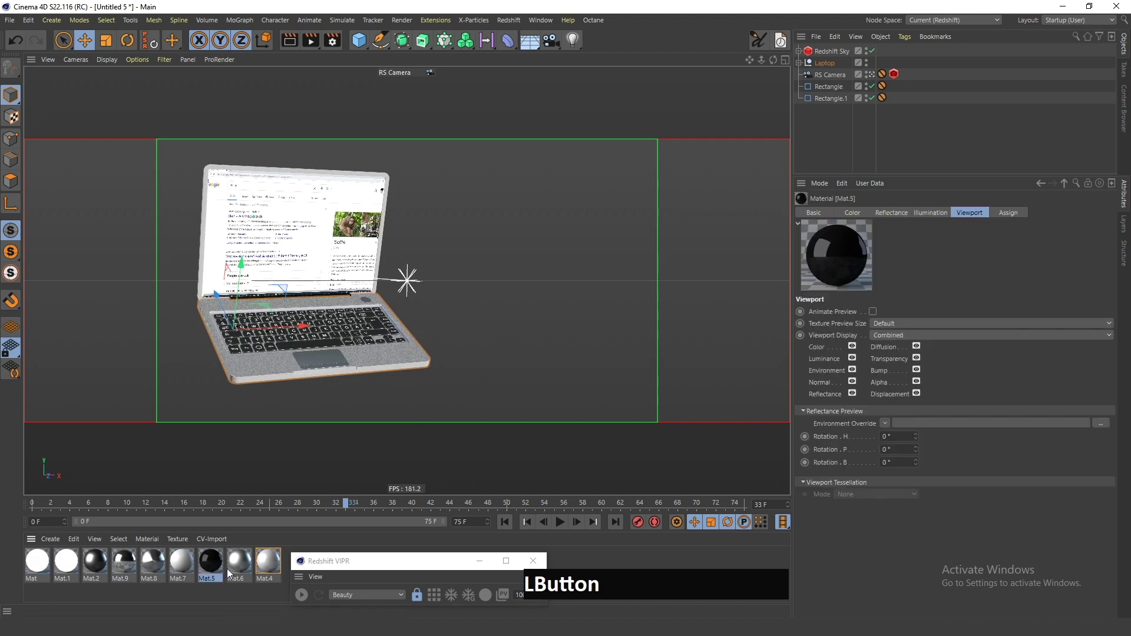
left_click(415, 562)
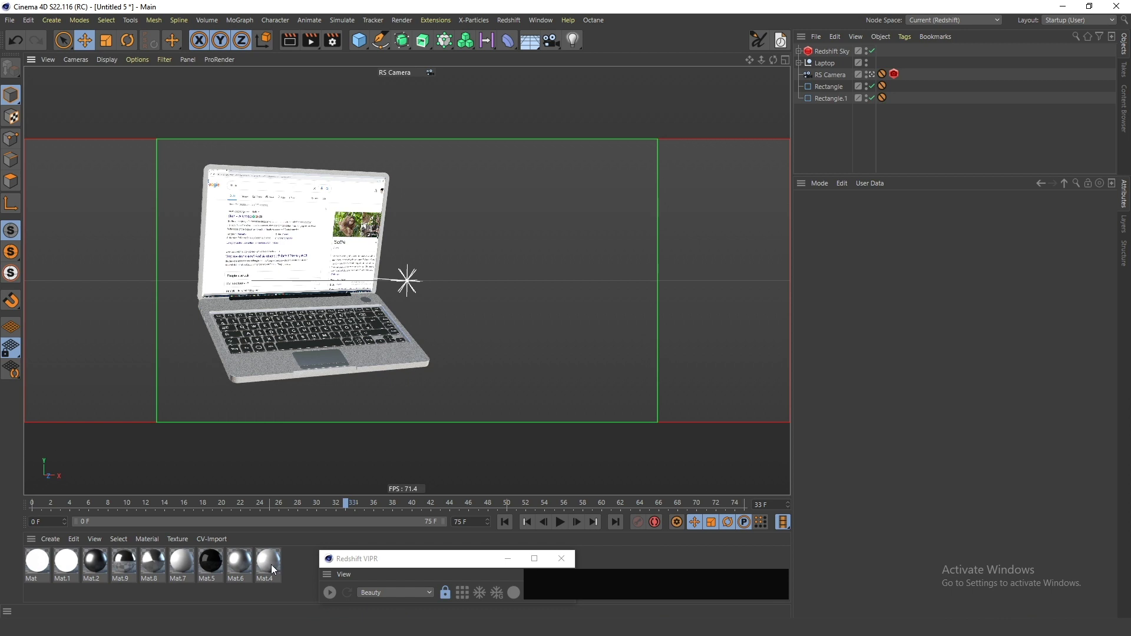
left_click(272, 568)
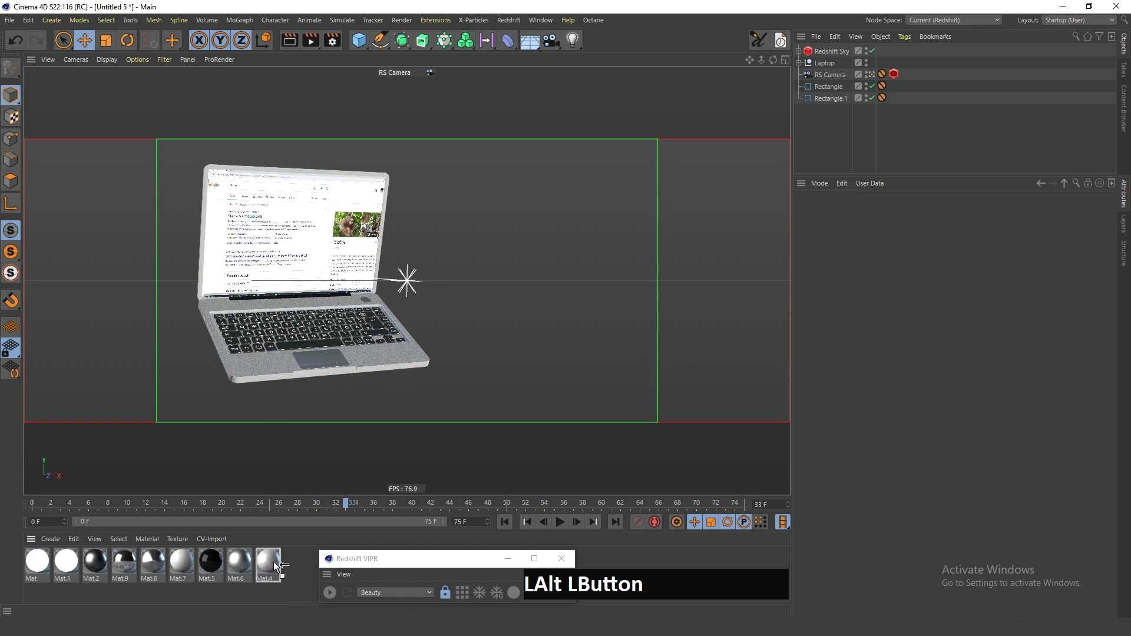
key("ctrl+z")
left_click(303, 576)
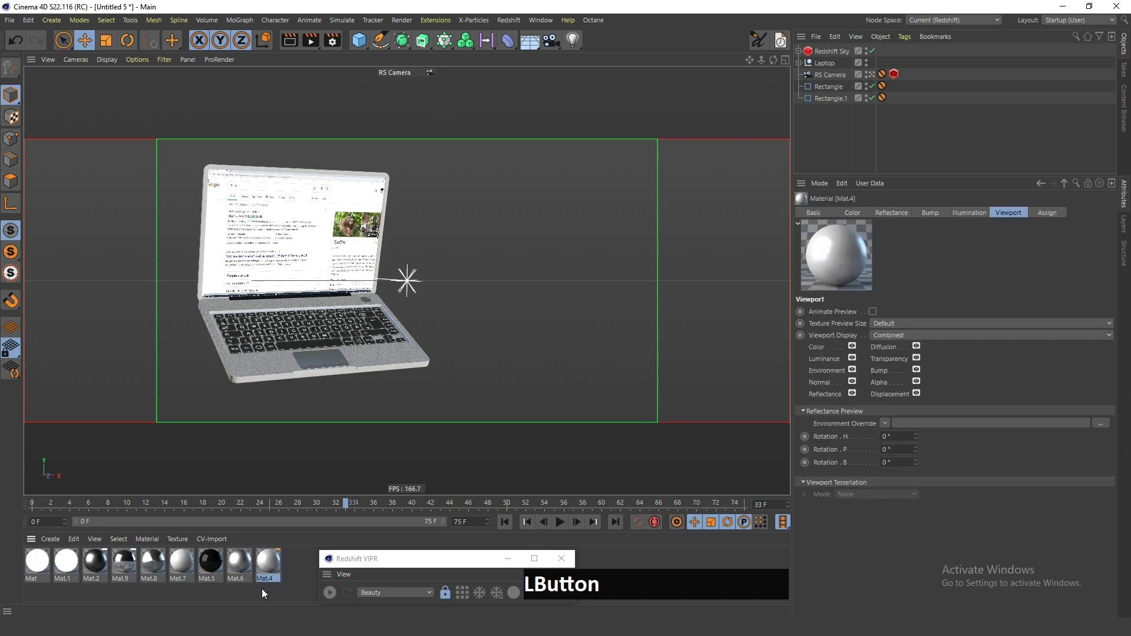
left_click(305, 576)
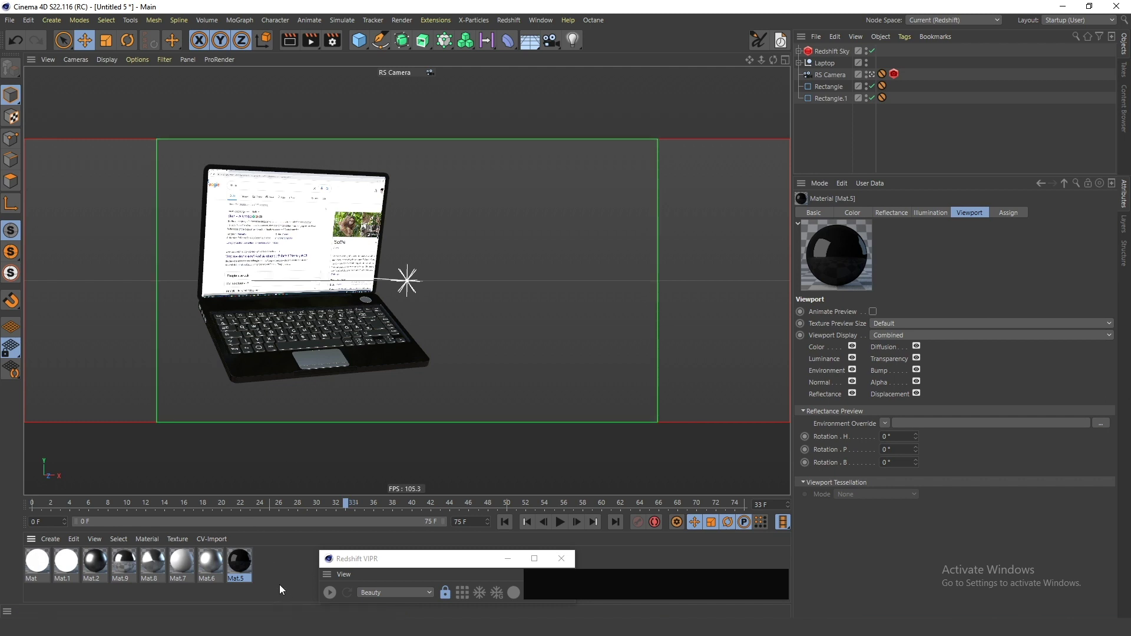
Assign the black material to the trackpad and inner body parts, then restart the live Redshift render.
left_click(333, 358)
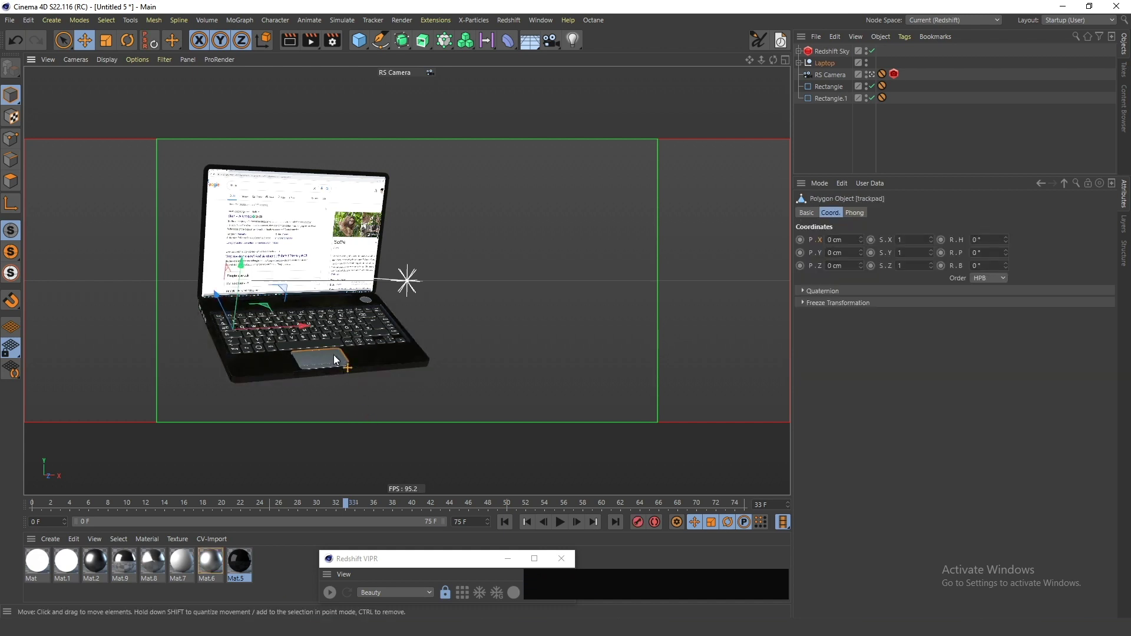
left_click(373, 303)
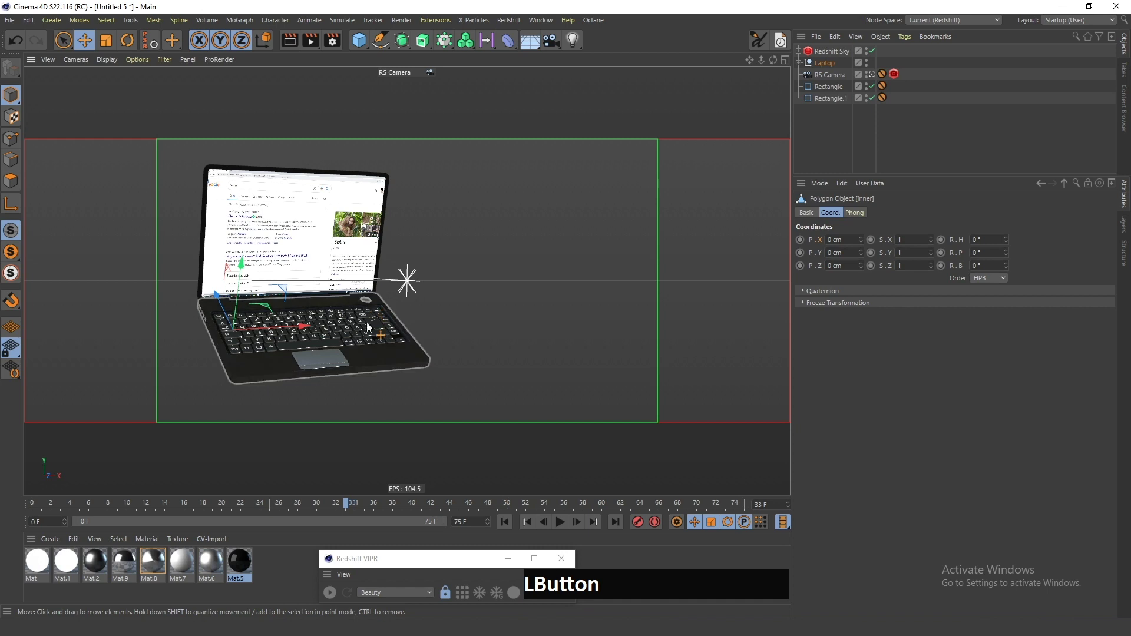
left_click(330, 358)
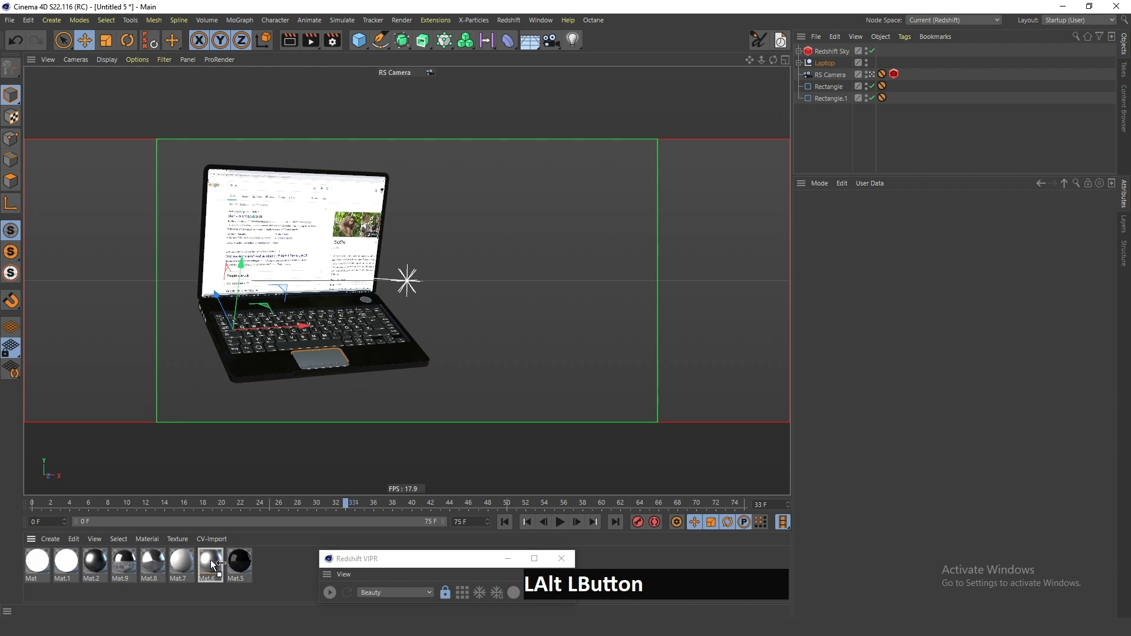
left_click(214, 566)
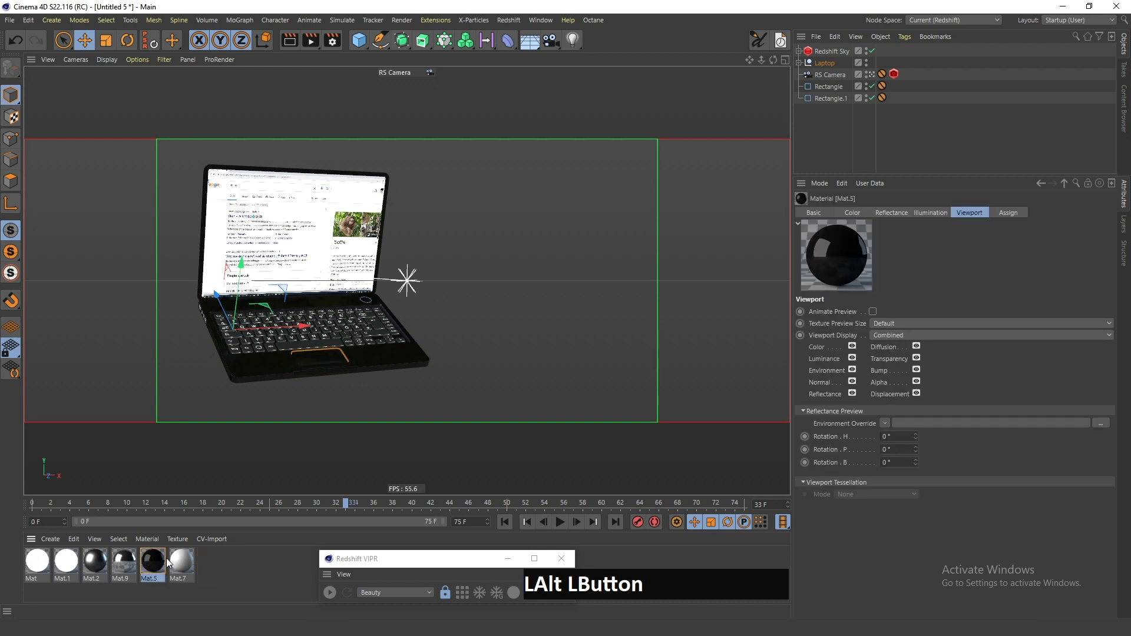
left_click(335, 597)
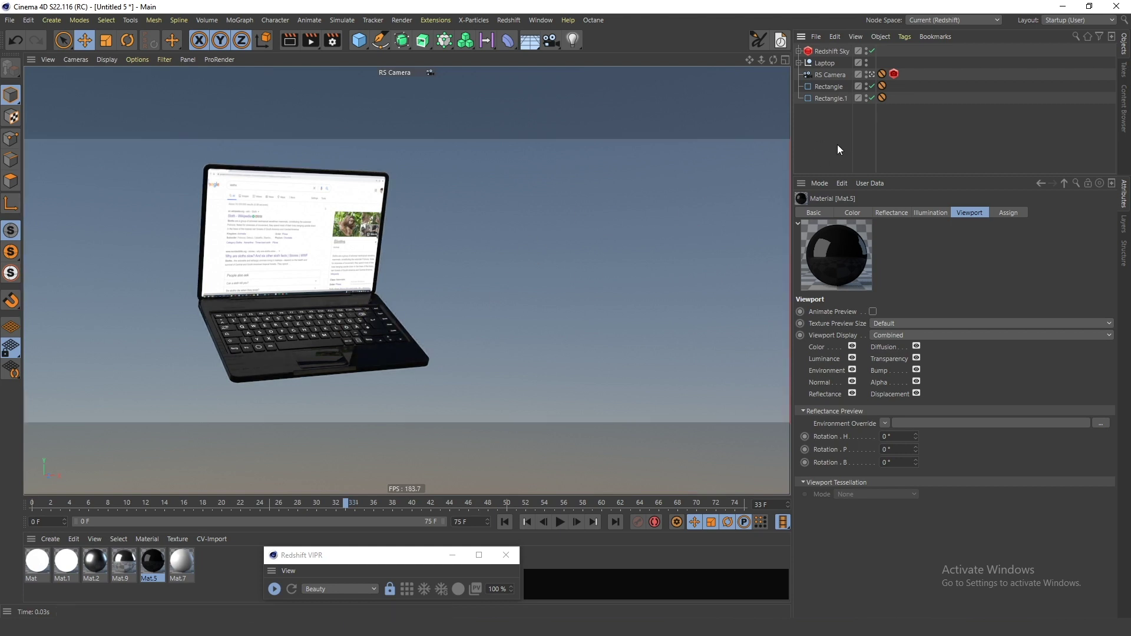
Stop the IPR, select the Laptop null and record a keyframe for its height.
left_click(279, 593)
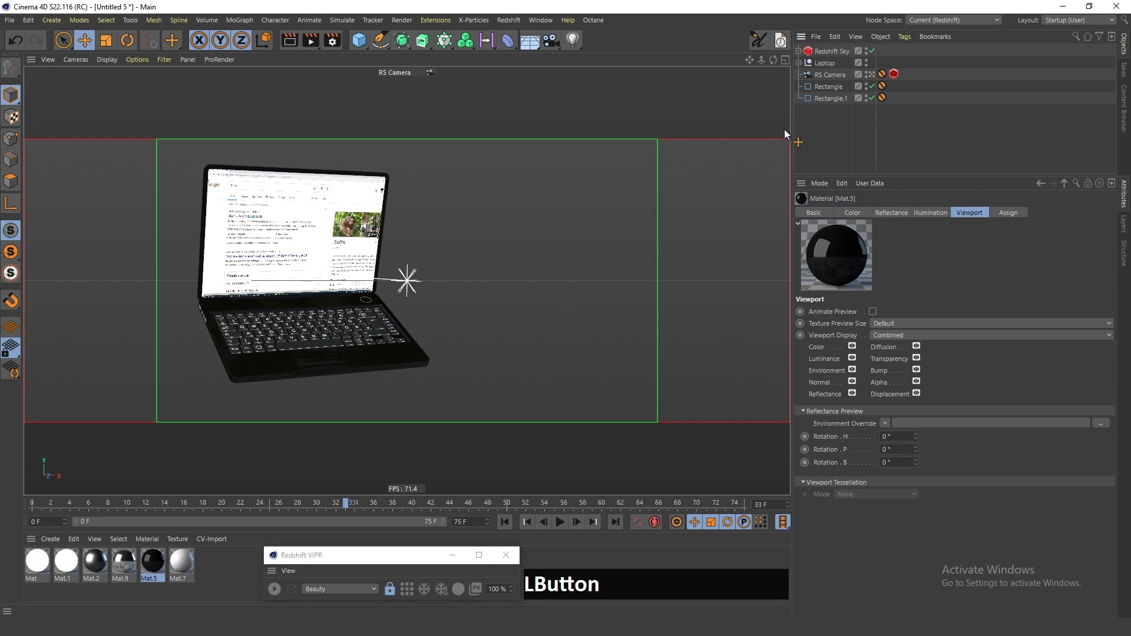
left_click(835, 68)
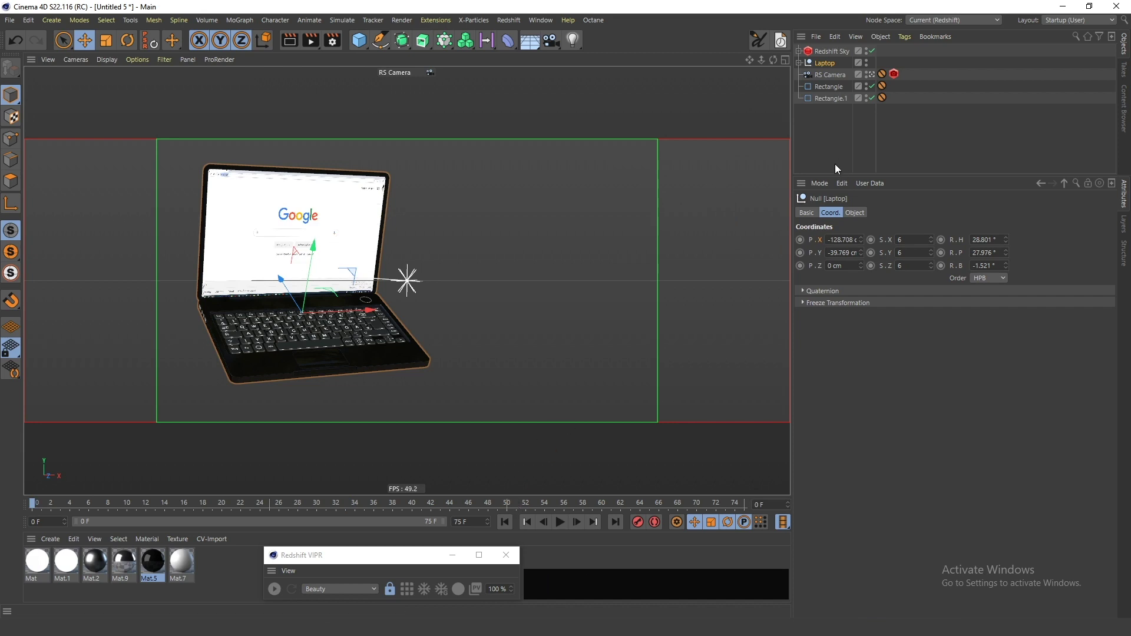
left_click(837, 69)
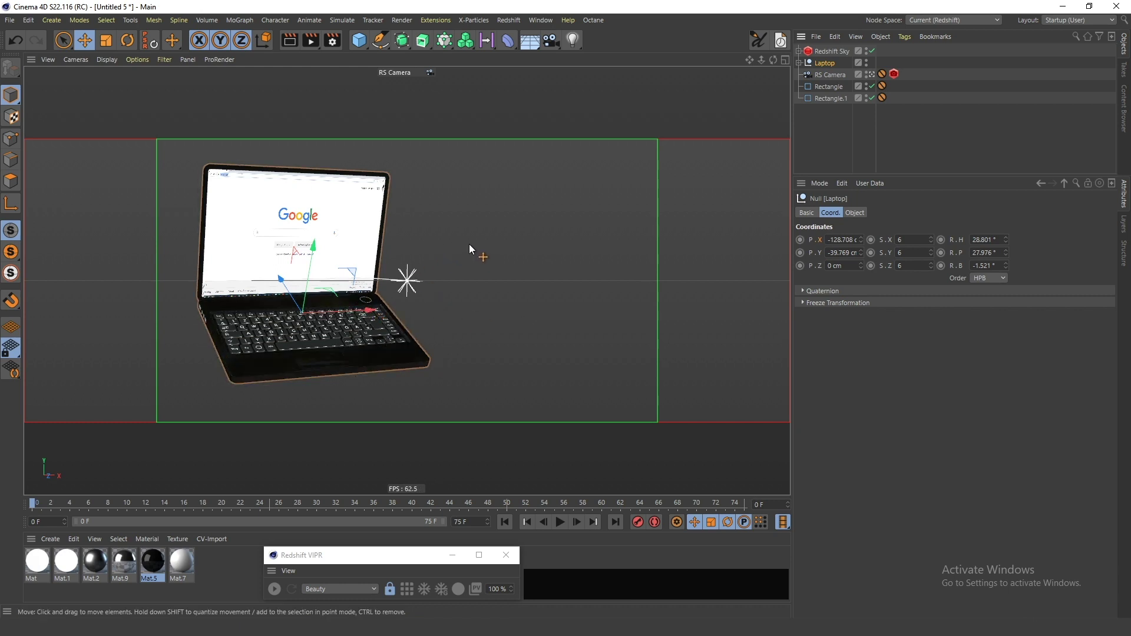
key("f")
key("shift+a")
left_click(803, 256)
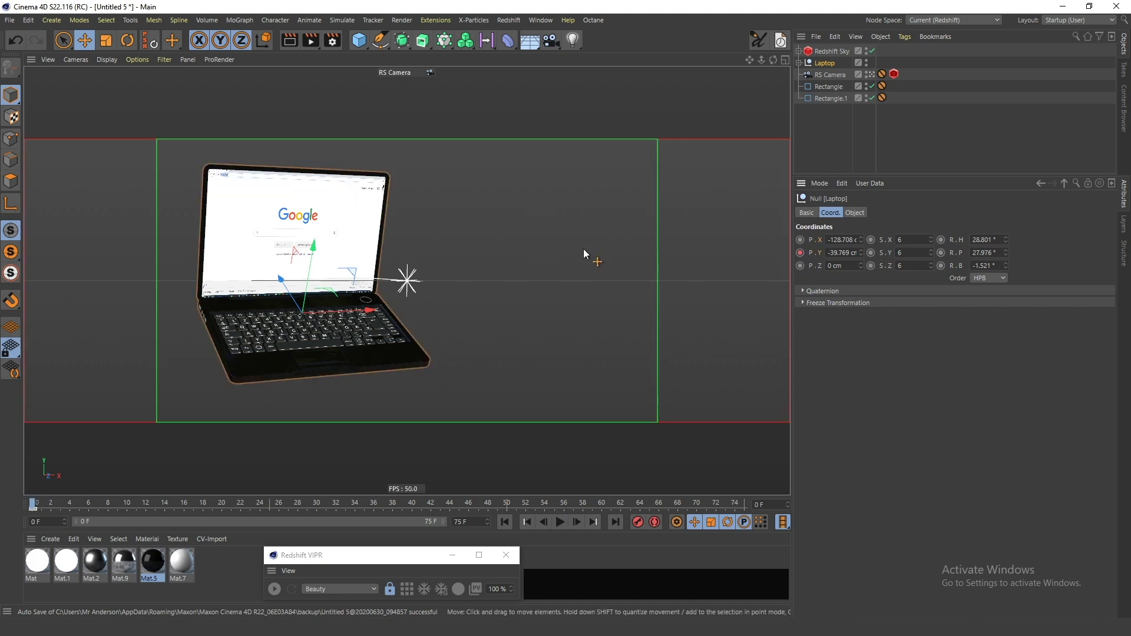
At frame 20 record keyframes for the laptop's full position, scale and rotation.
key("f")
left_click(217, 502)
key("z")
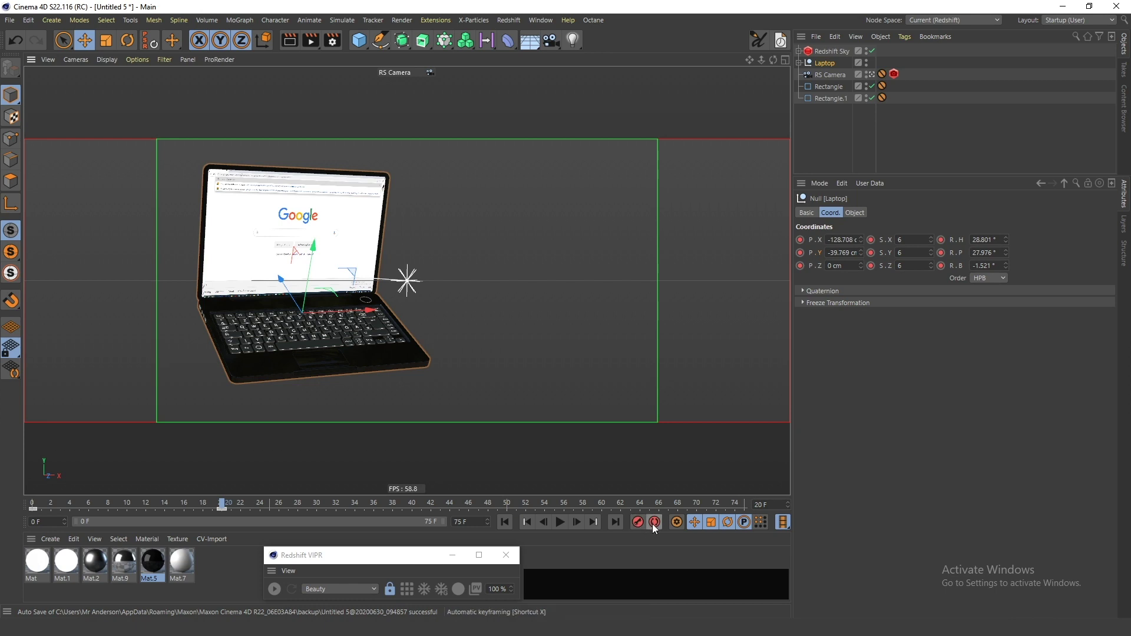
left_click(830, 152)
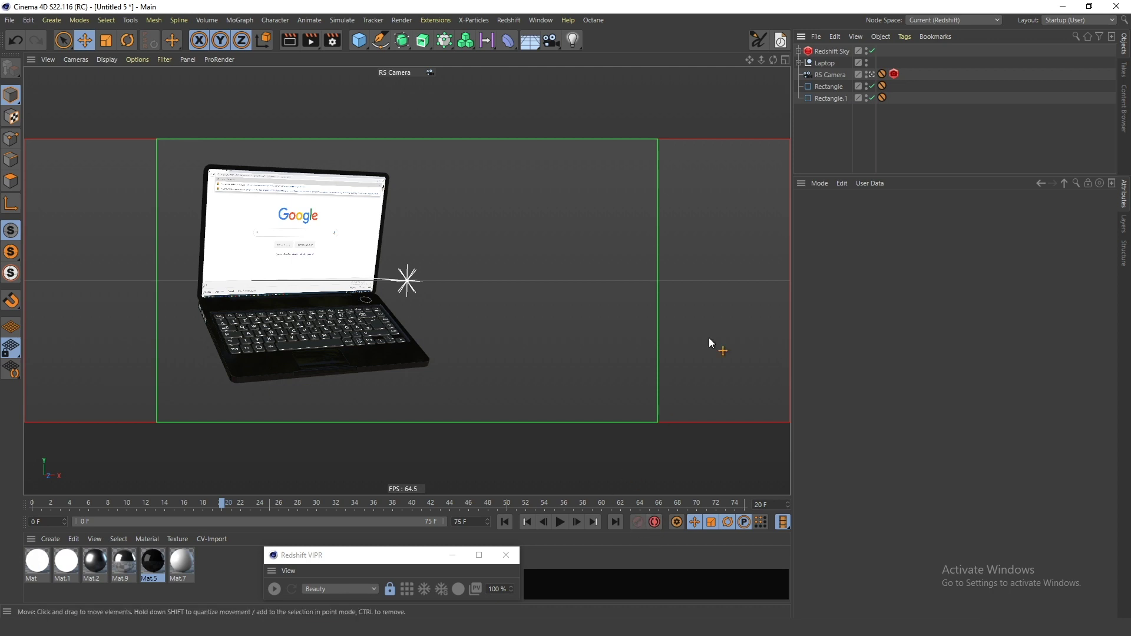
left_click(823, 149)
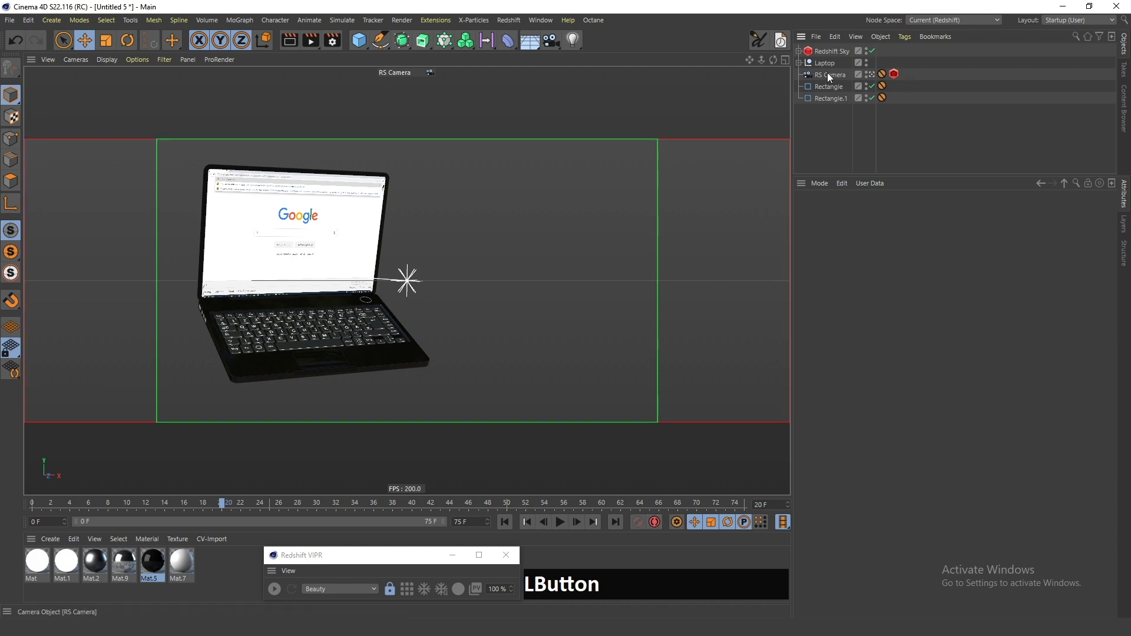
Reselect the Laptop, return to frame 0 and turn on automatic keyframing.
left_click(833, 72)
key("shift+a")
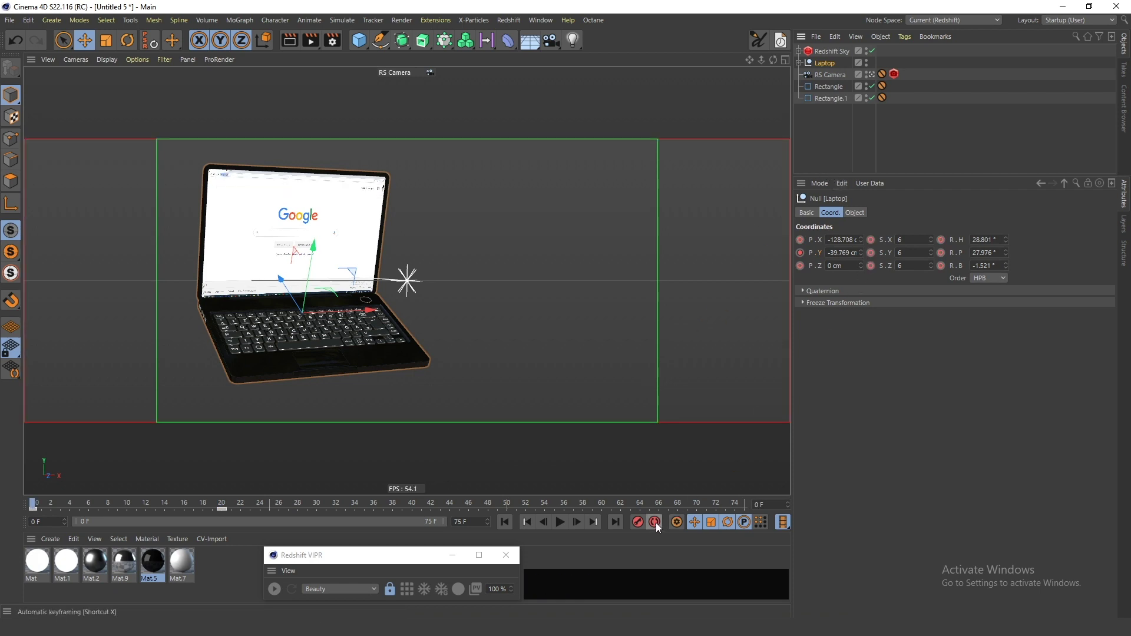
left_click(660, 525)
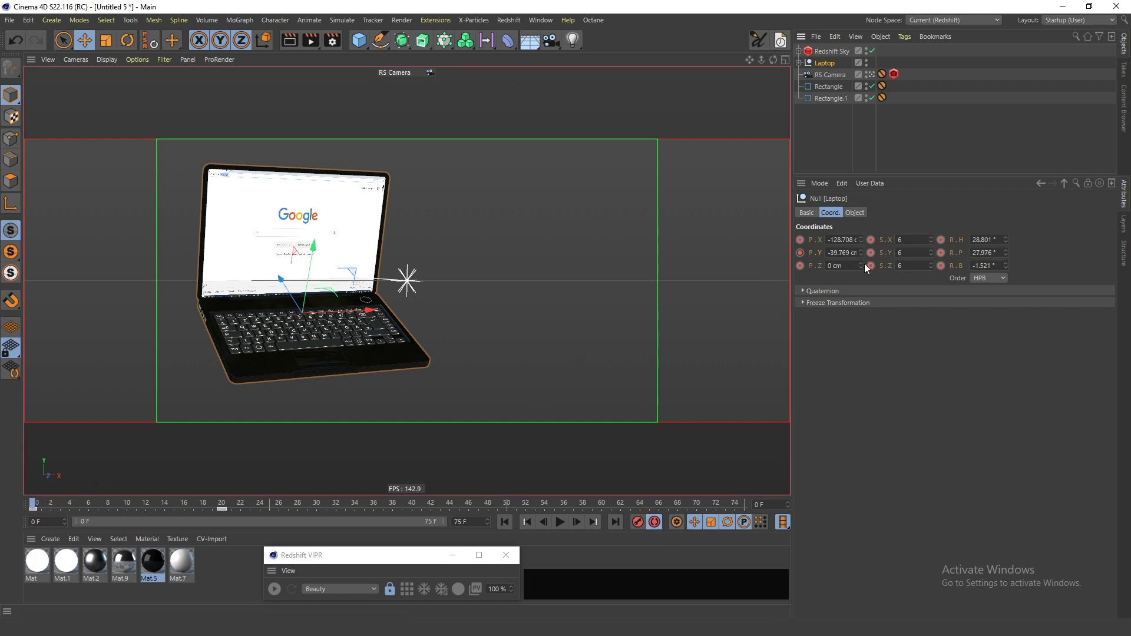
Key the laptop's P.Y to -290.769 at frame 0 so it starts below the frame, and play the rise.
left_click(865, 257)
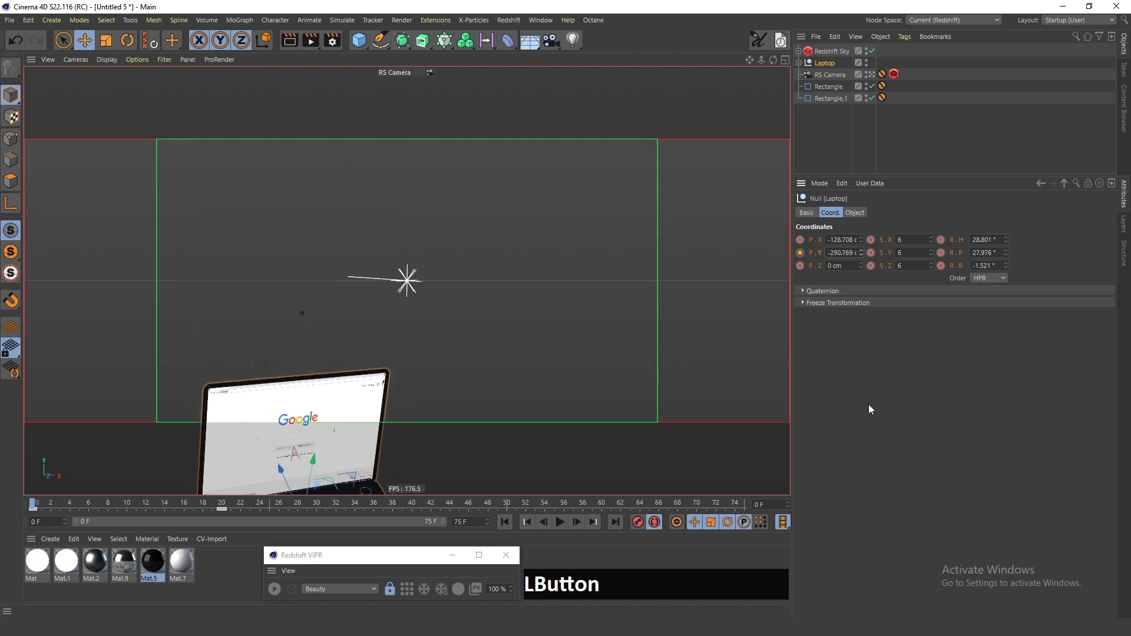
key("shift+a")
key("f")
key("shift+a")
key("f")
key("shift+a")
key("f")
left_click(225, 513)
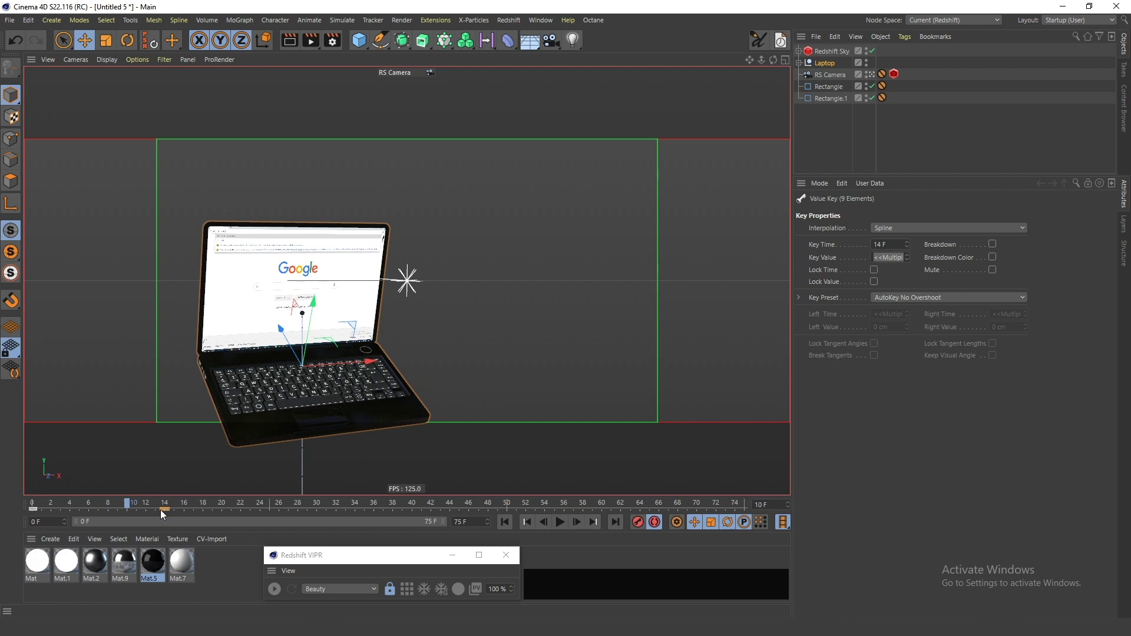
key("shift+a")
key("f")
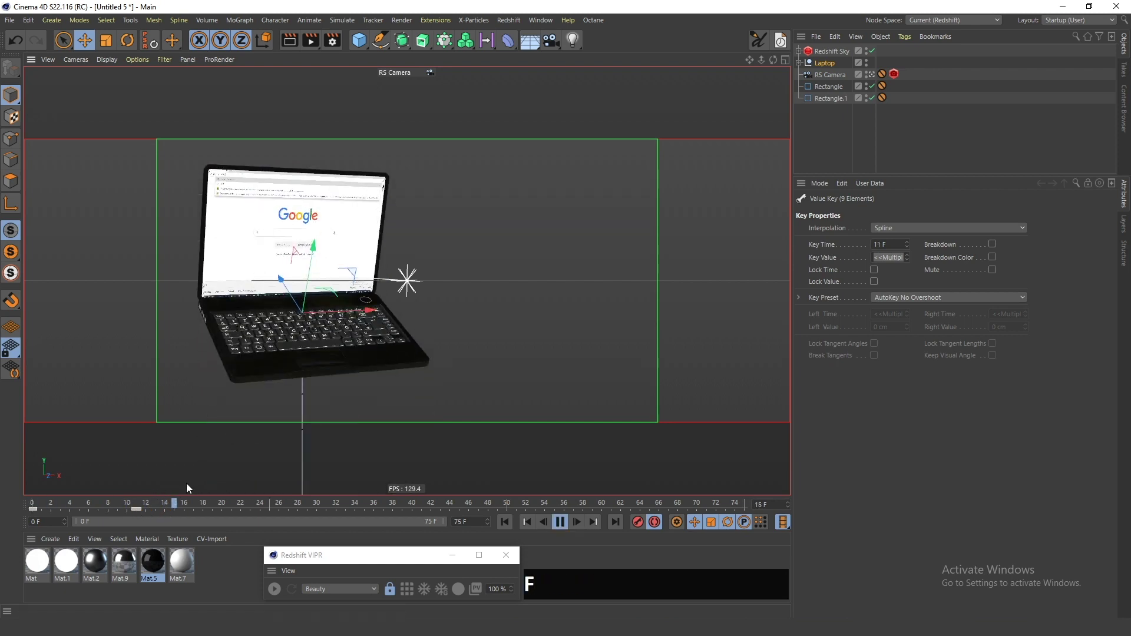
left_click(140, 515)
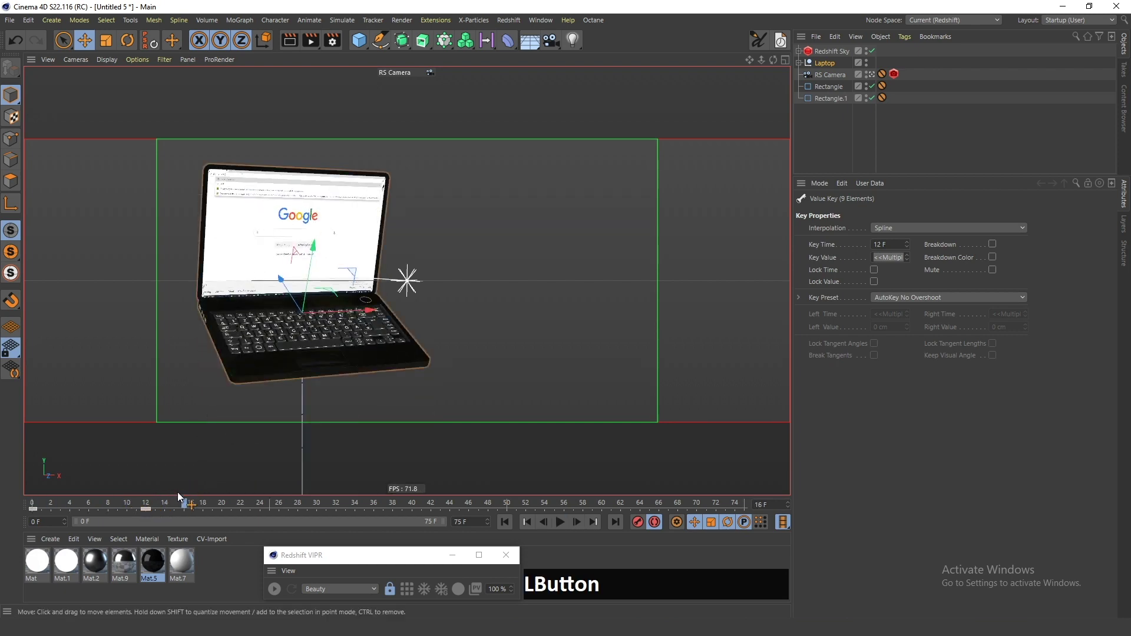
Shift the rise keyframes to frame 12 and play back to check the retimed rise.
left_click(837, 144)
key("shift+a")
key("f")
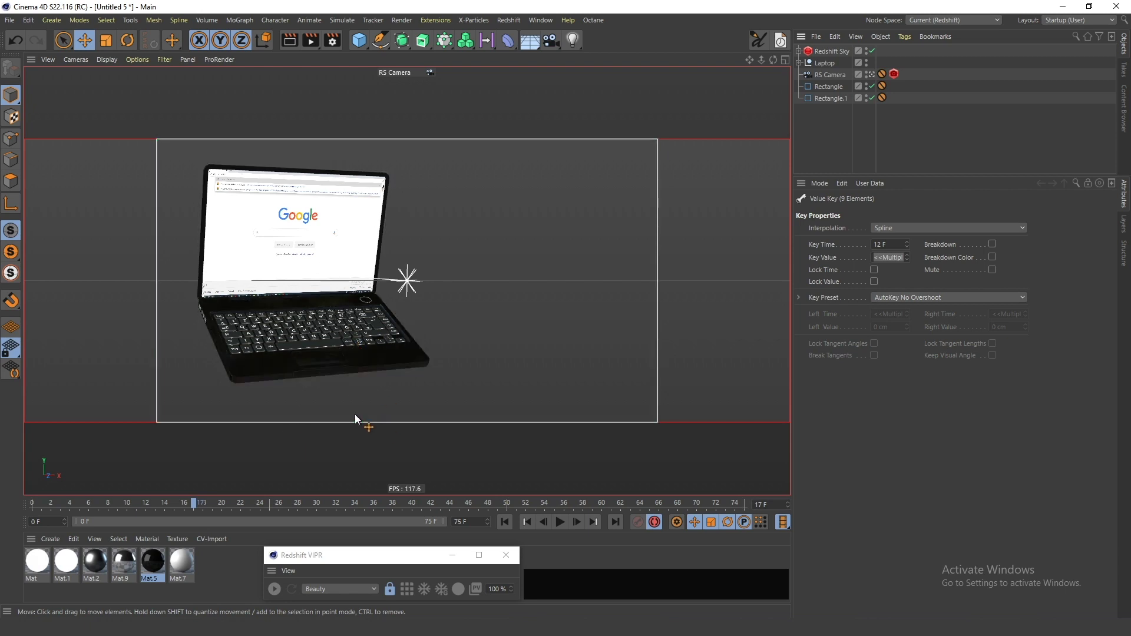
key("f")
left_click(833, 67)
Select the Lid and record its starting pitch keyframe at frame 0.
key("shift+a")
left_click(805, 68)
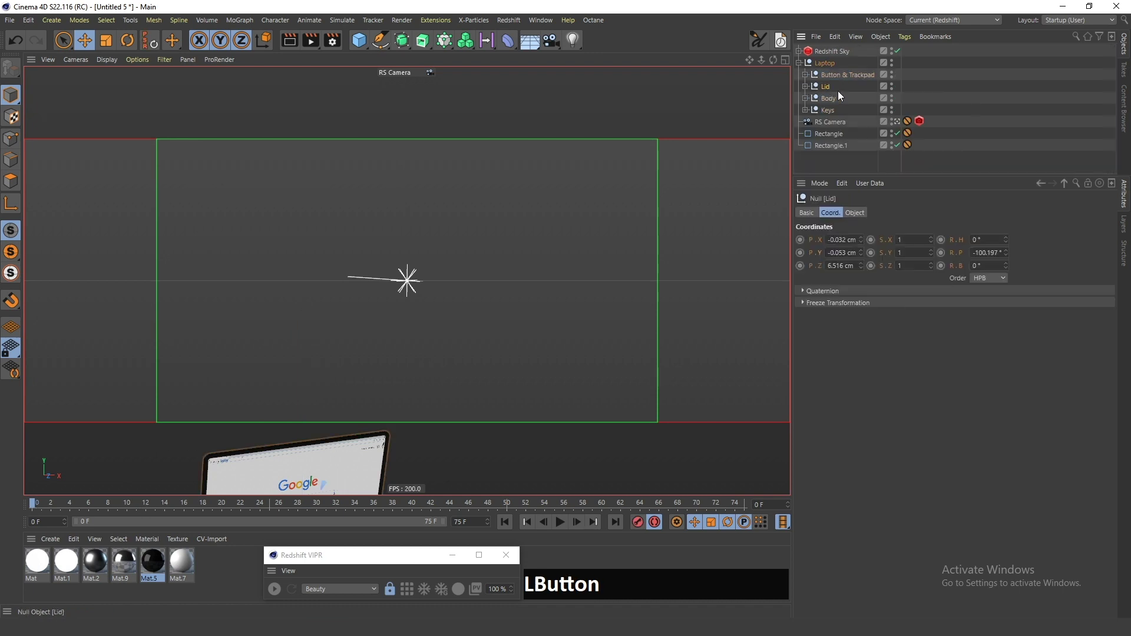
key("a")
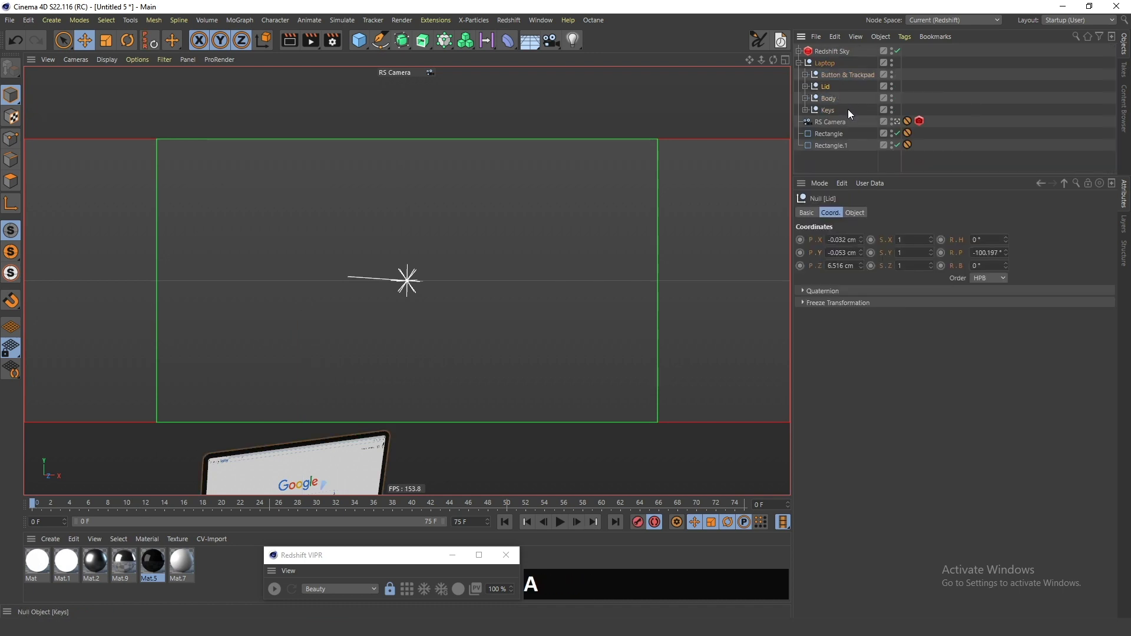
left_click(1012, 259)
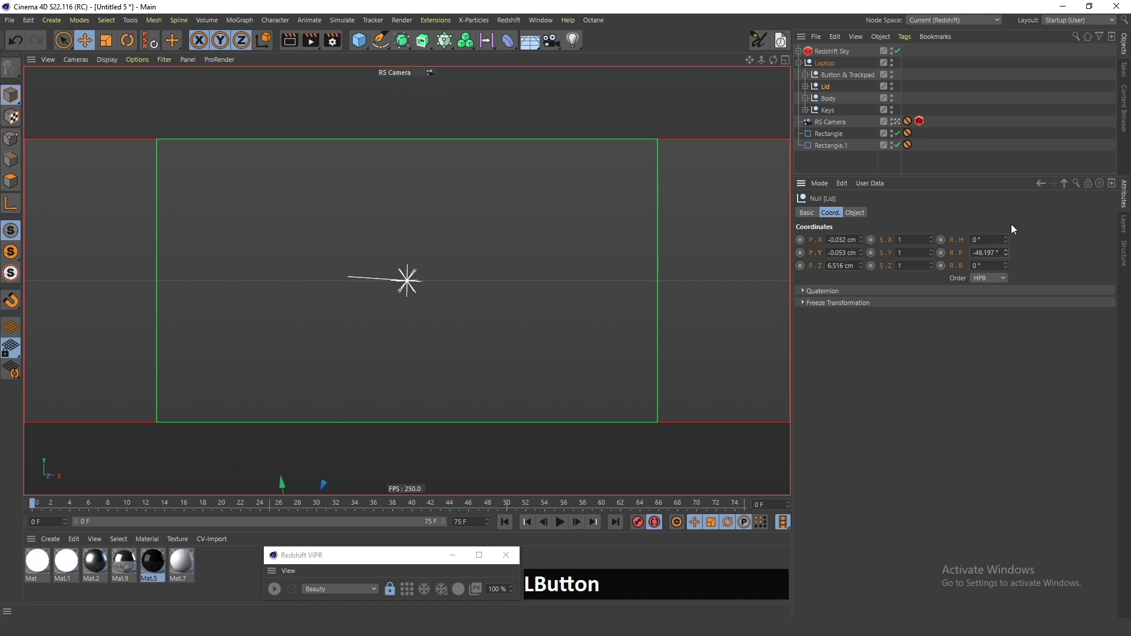
key("ctrl+z")
key("shift+a")
key("f")
key("a")
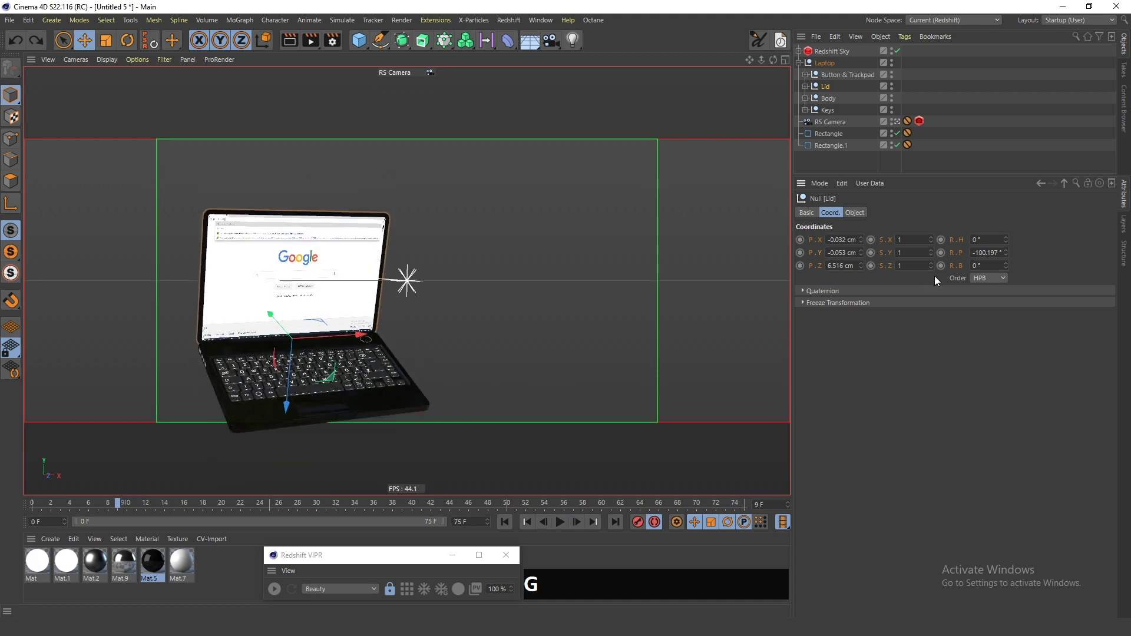
key("a")
key("g")
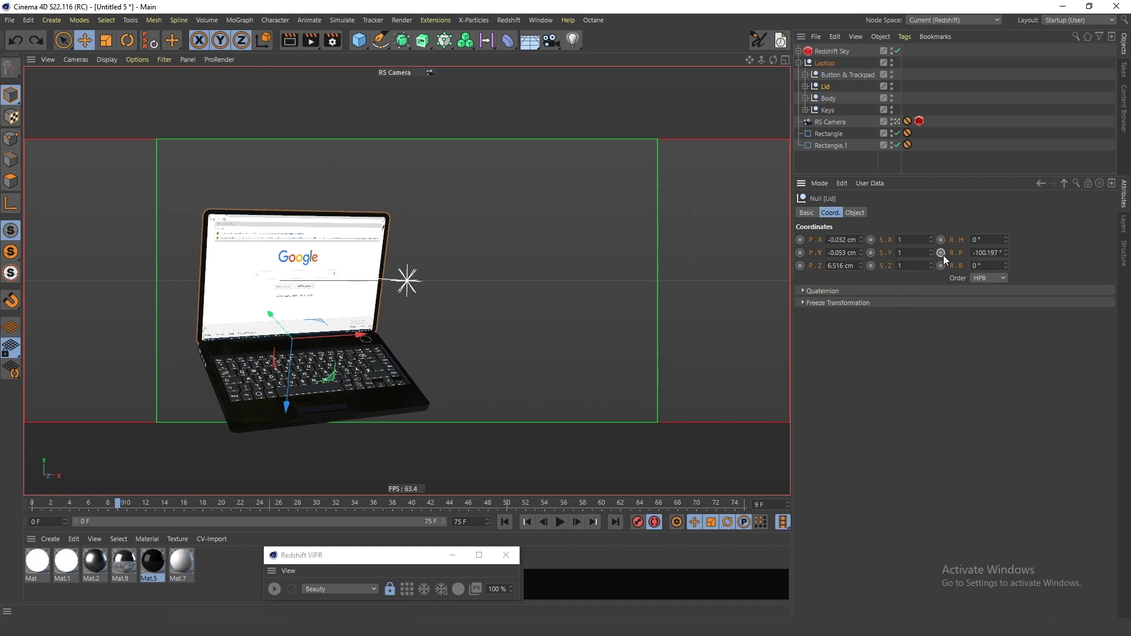
left_click(946, 259)
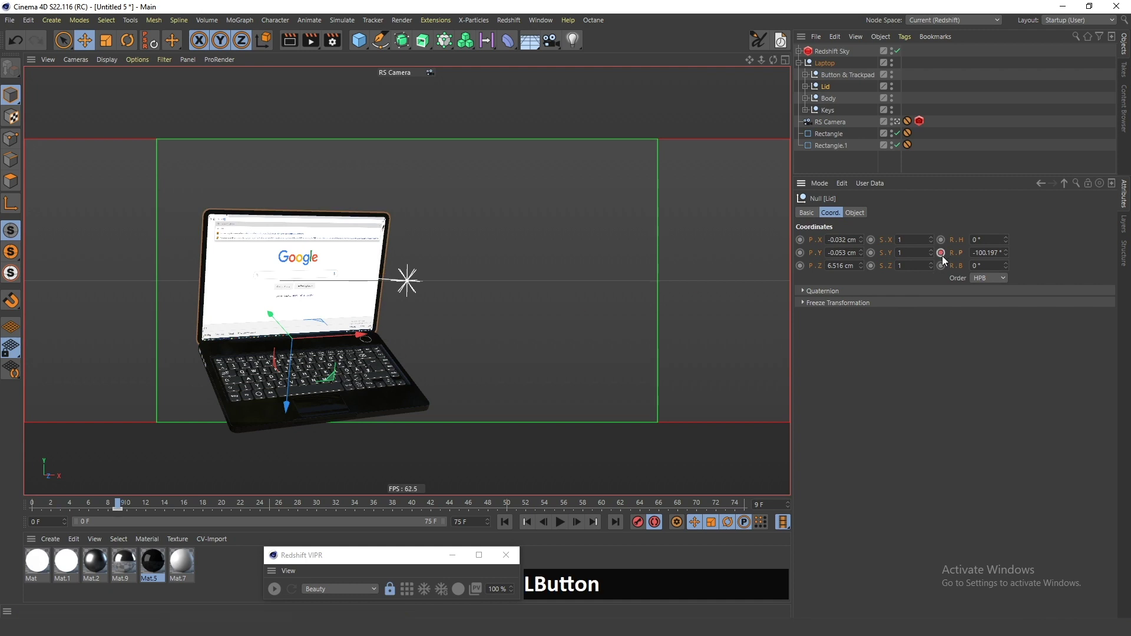
At frame 9 set the lid's pitch to about -100° so it swings open, recording the key.
key("f")
key("g")
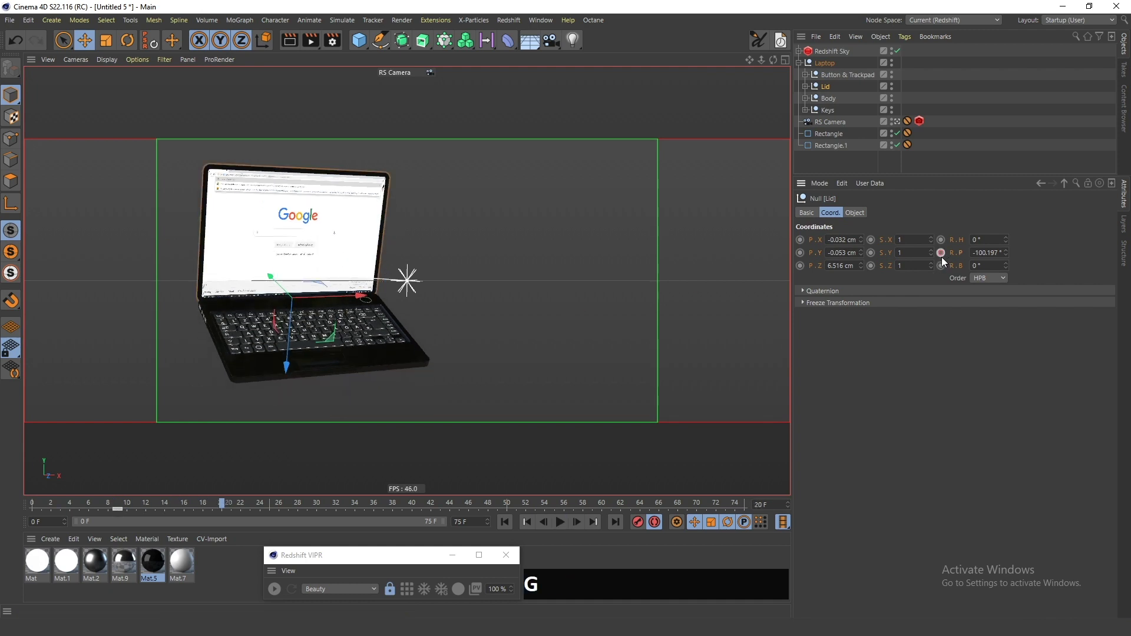
left_click(946, 258)
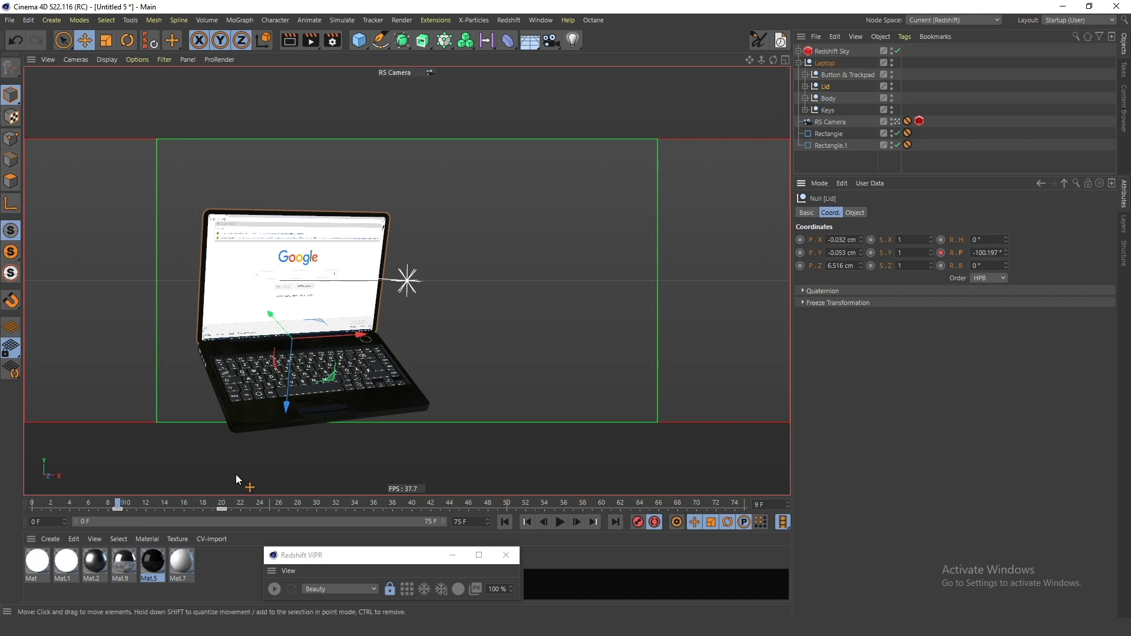
left_click(1011, 258)
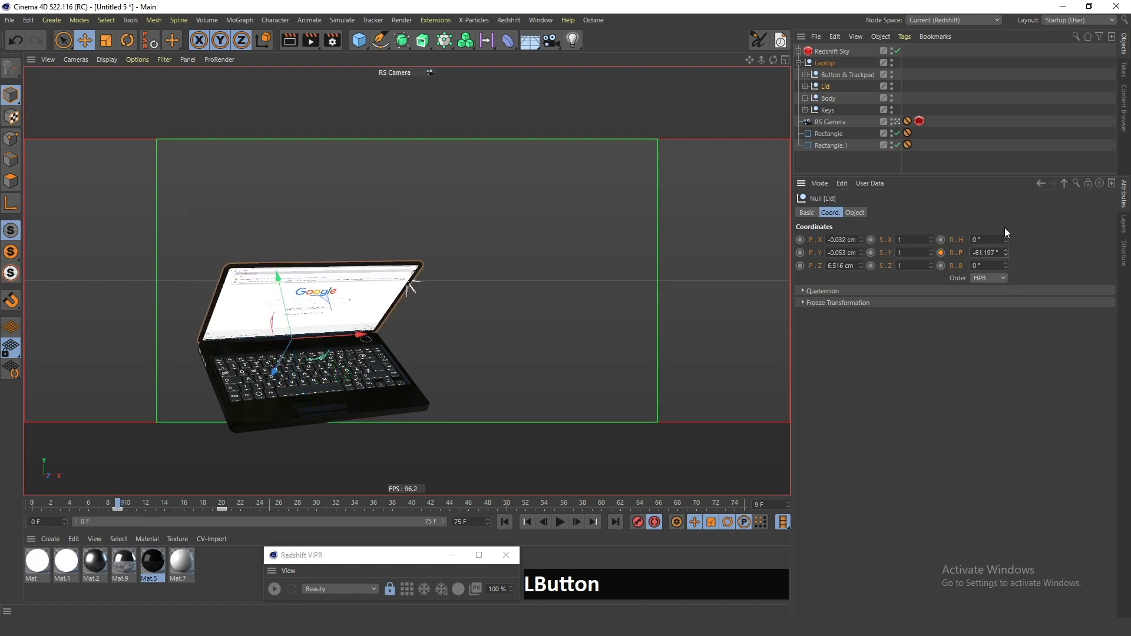
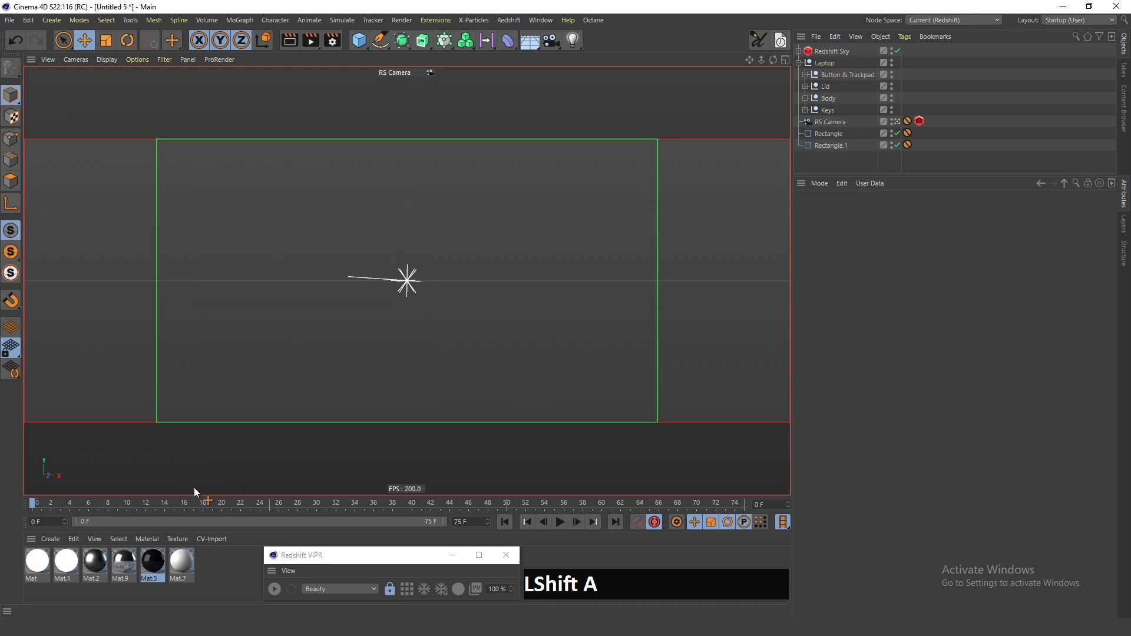
Play back the lid opening animation and stop it.
key("f")
key("shift+a")
key("f")
key("a")
key("f")
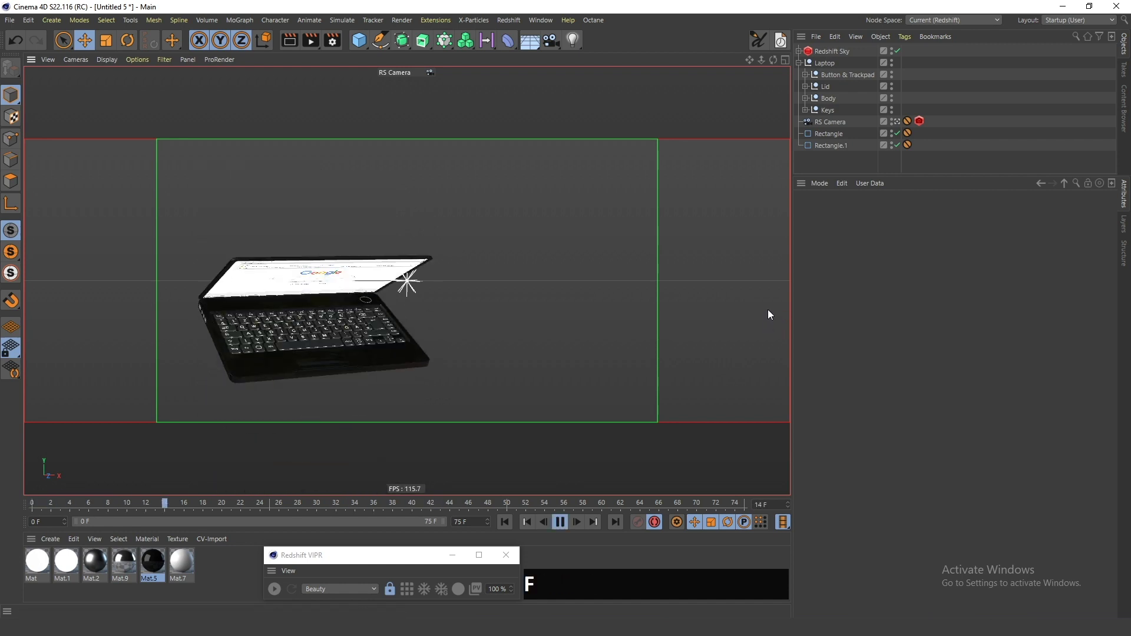
left_click(178, 507)
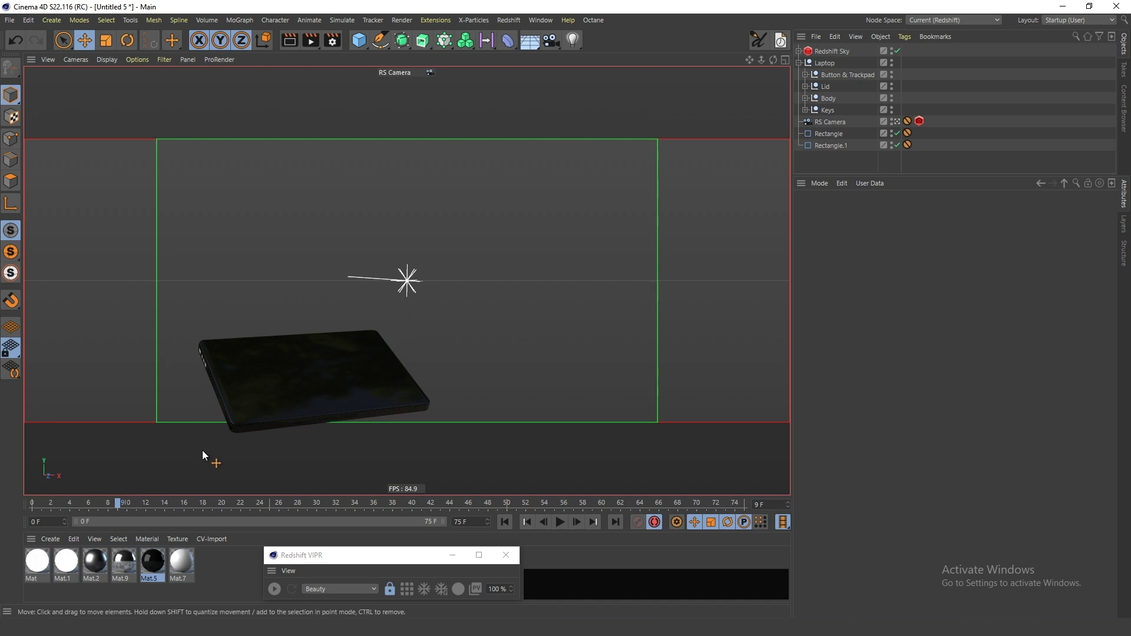
key("g")
Select the Laptop, scrub to the start of the rise and record a heading keyframe.
left_click(828, 66)
key("g")
key("a")
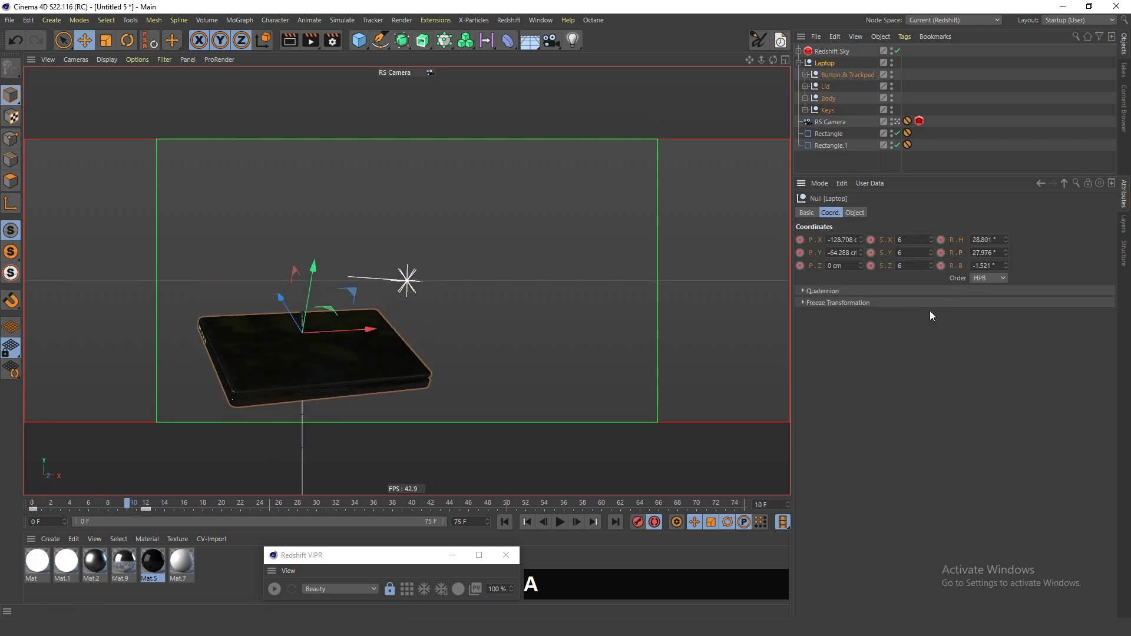
key("g")
key("a")
key("f")
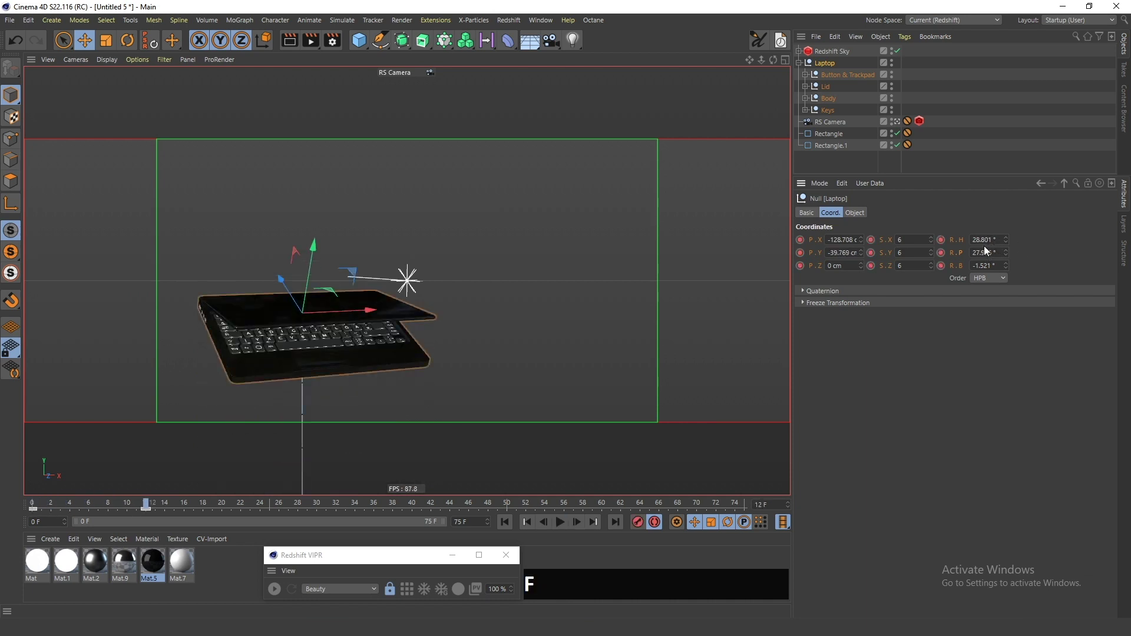
key("a")
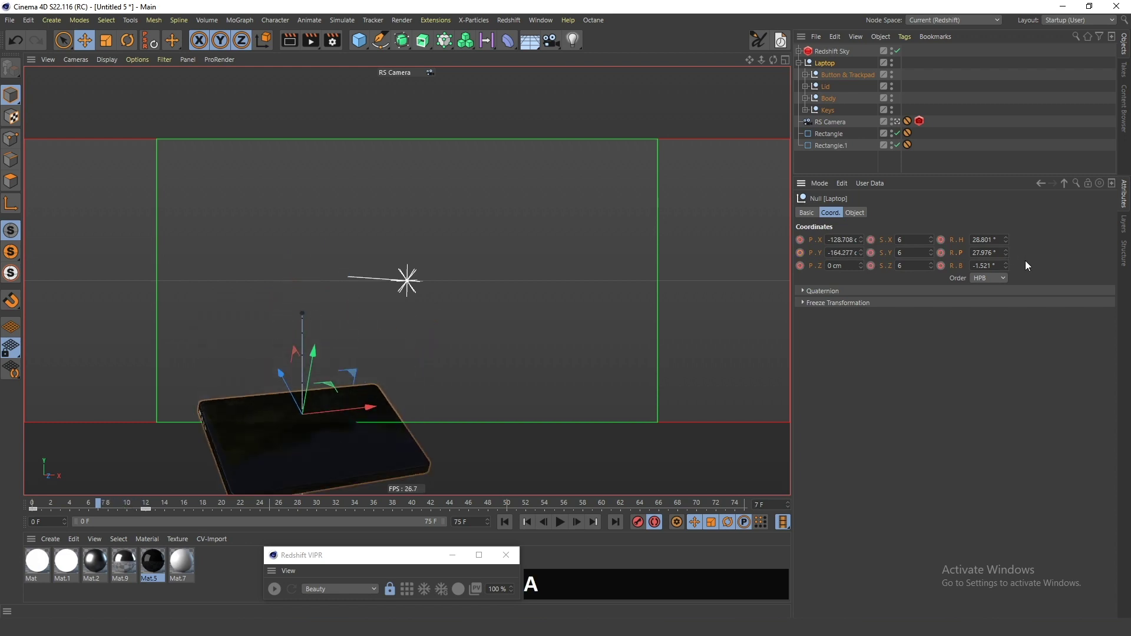
key("g")
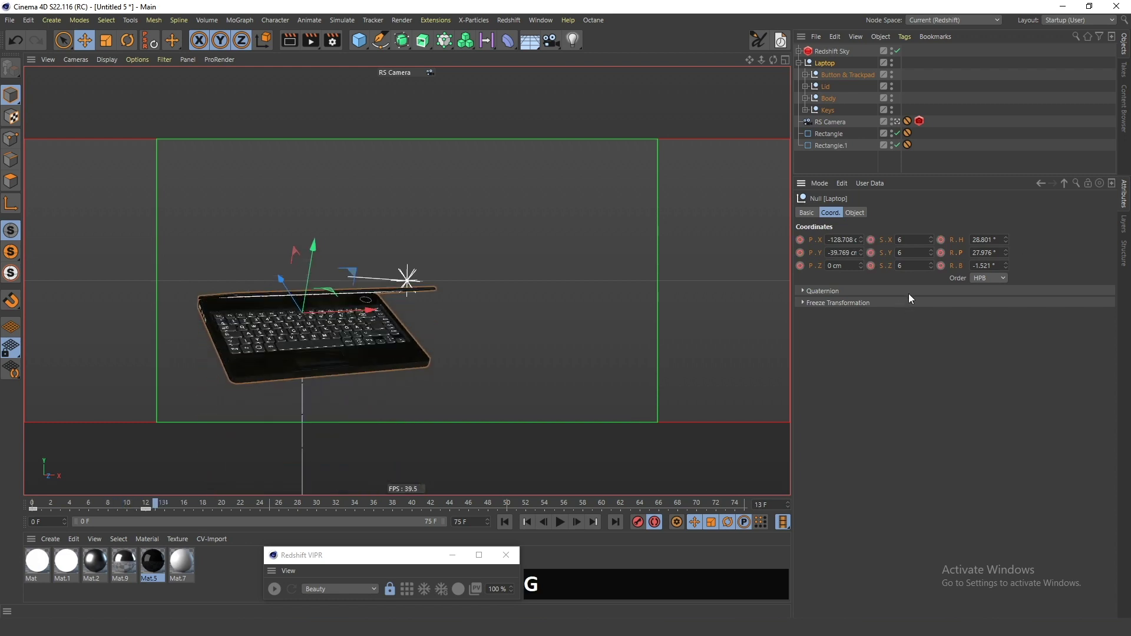
key("a")
key("shift+a")
key("f")
key("a")
key("a")
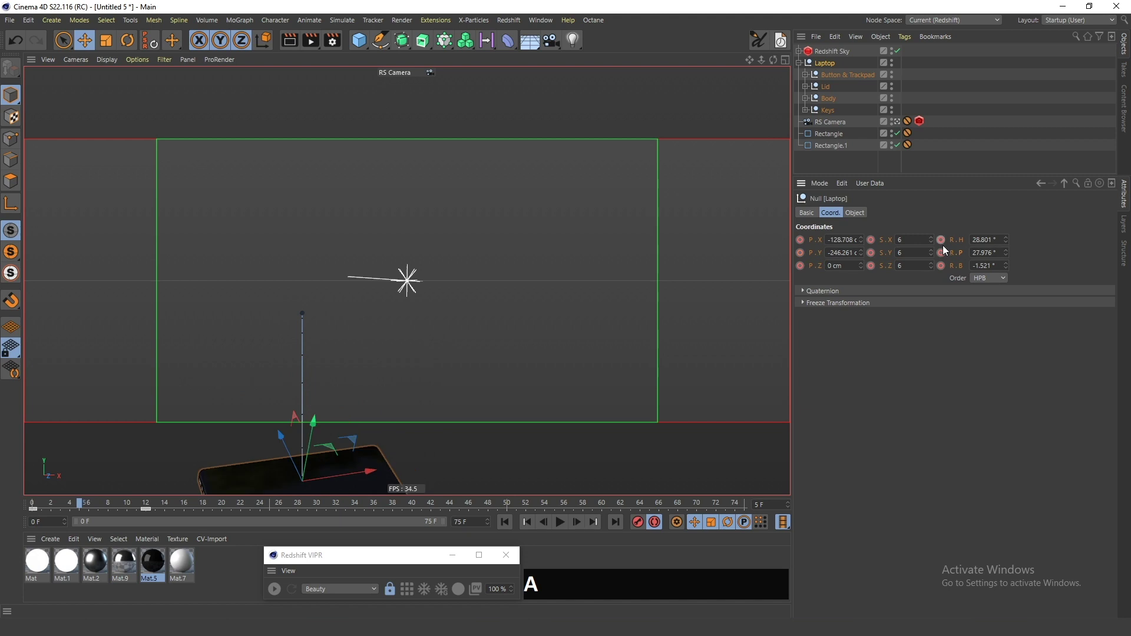
left_click(1009, 242)
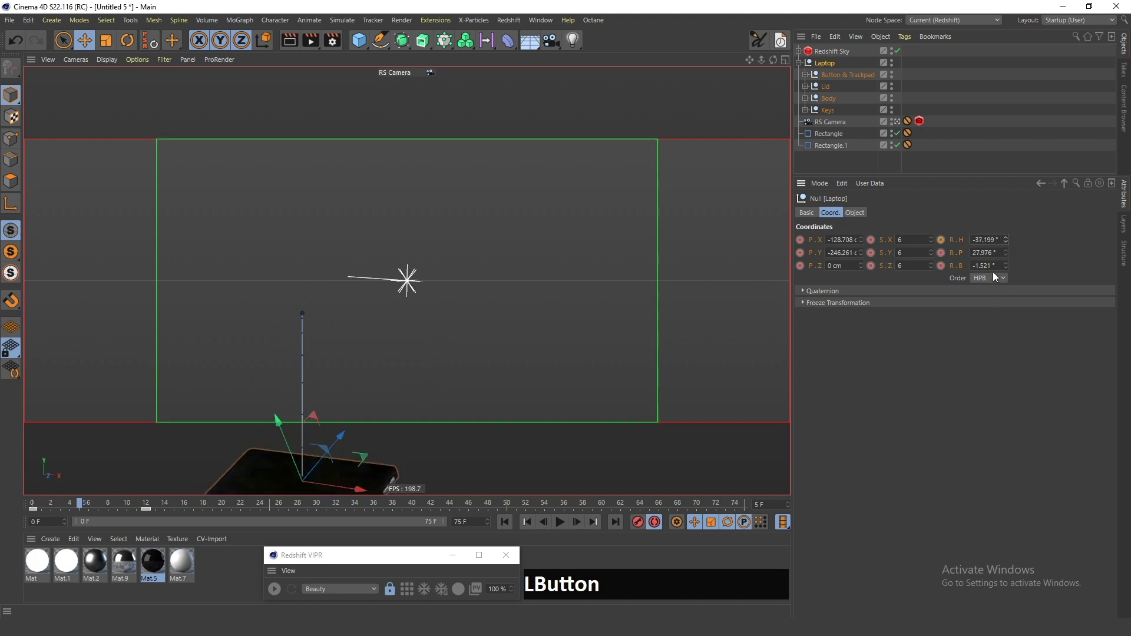
key("ctrl+z")
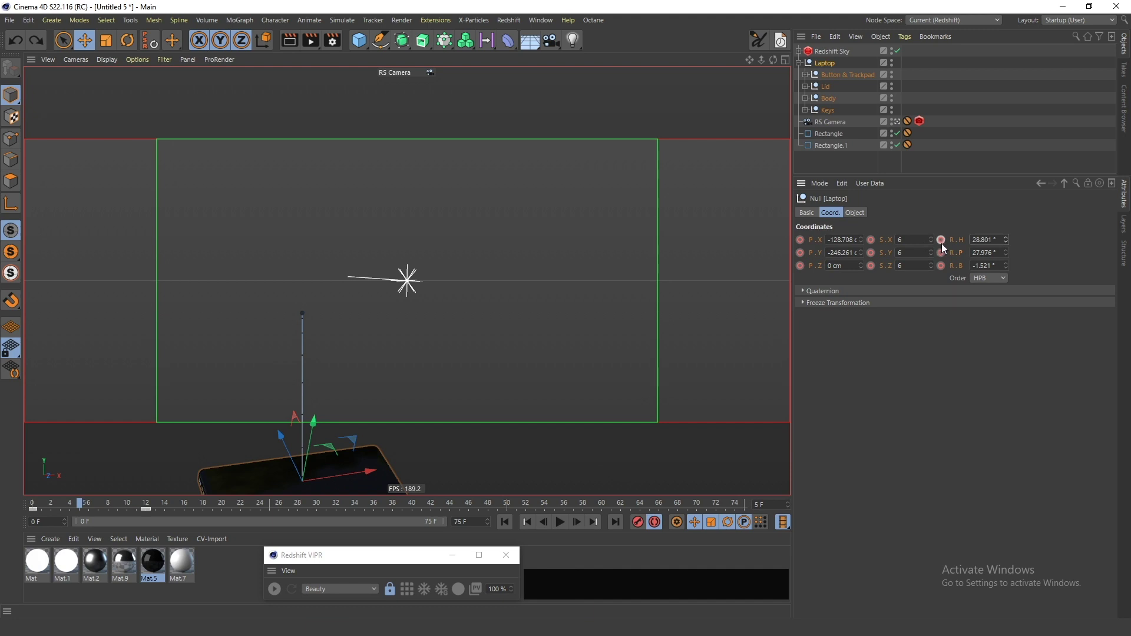
left_click(944, 246)
A few frames later record another heading key with the laptop turned so it spins while rising.
key("f")
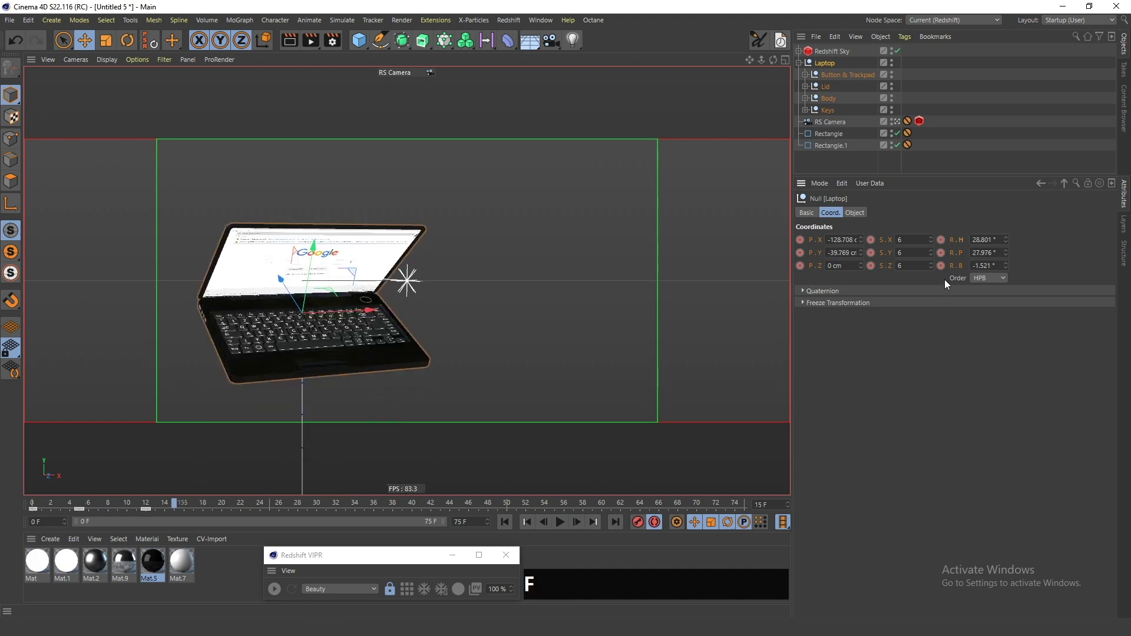
key("a")
key("g")
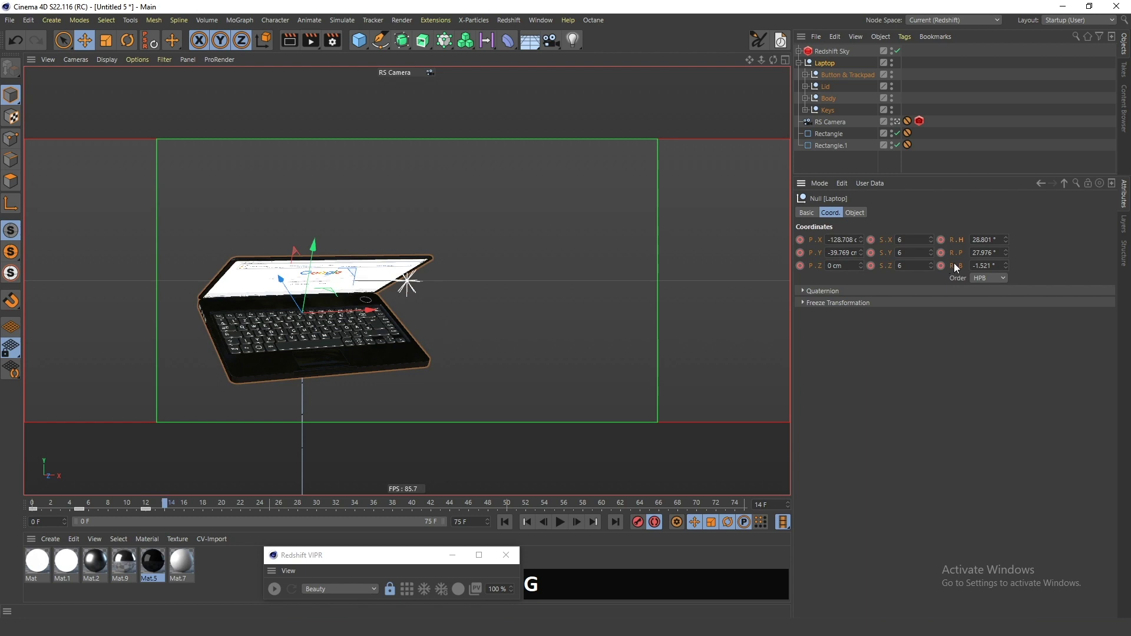
left_click(945, 244)
key("a")
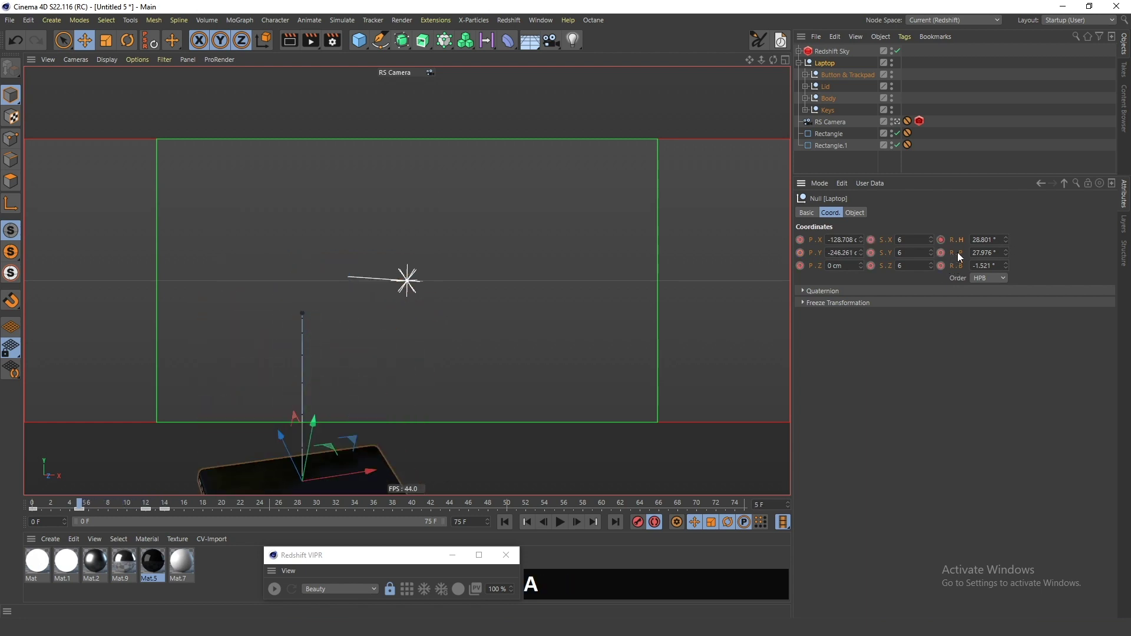
left_click(1010, 245)
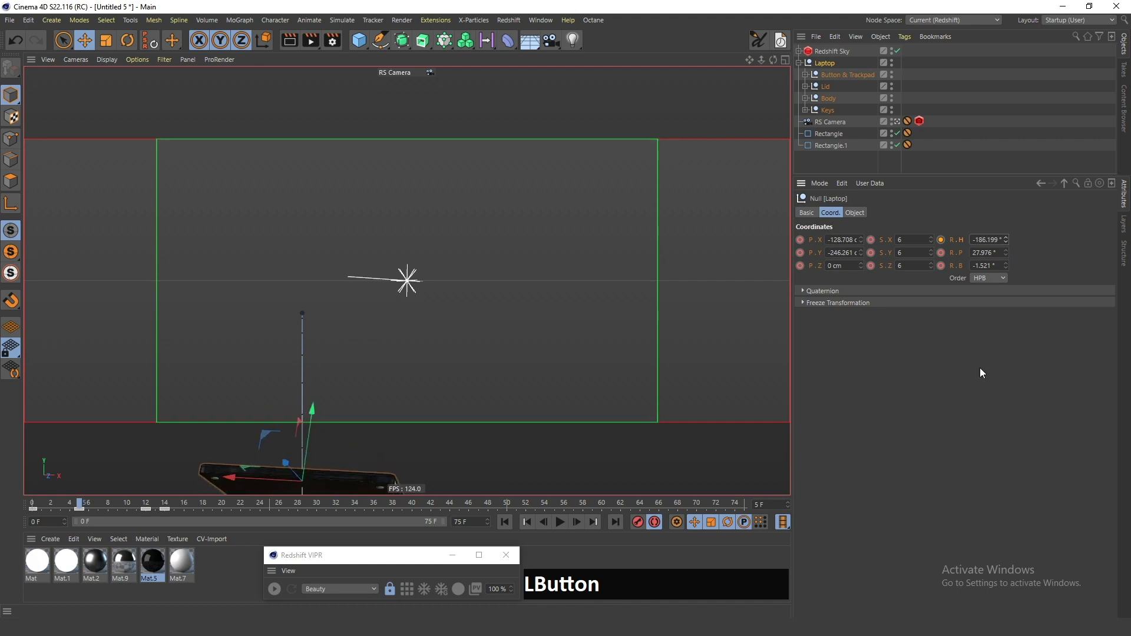
Scrub further along and set the heading to settle near 28.8° by frame 14, checking the spin.
key("a")
key("f")
key("a")
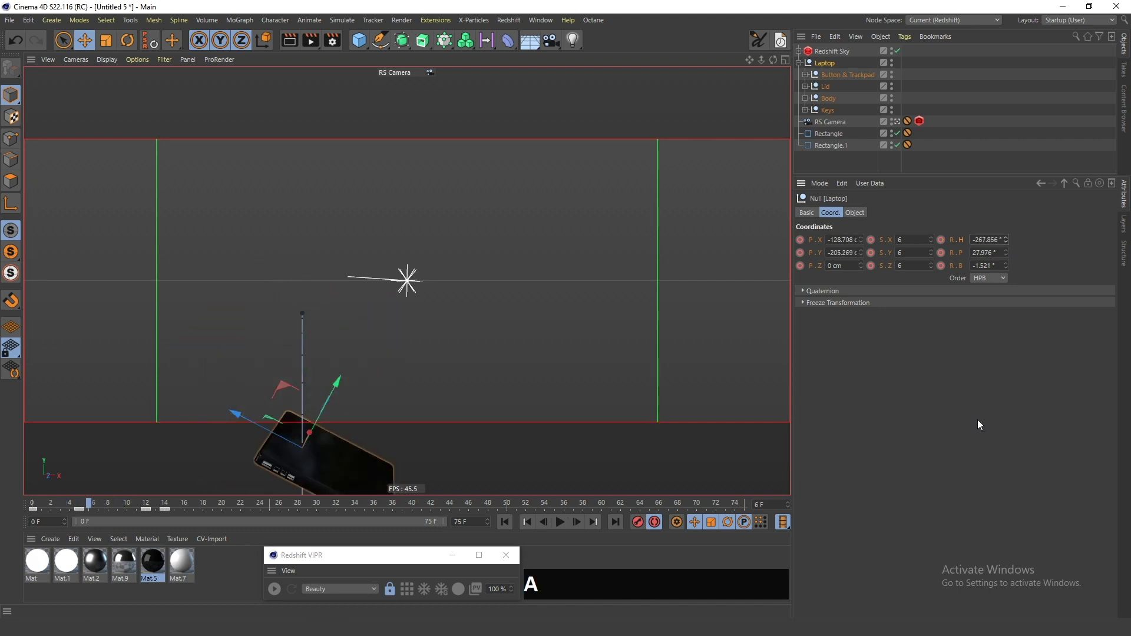
key("f")
key("a")
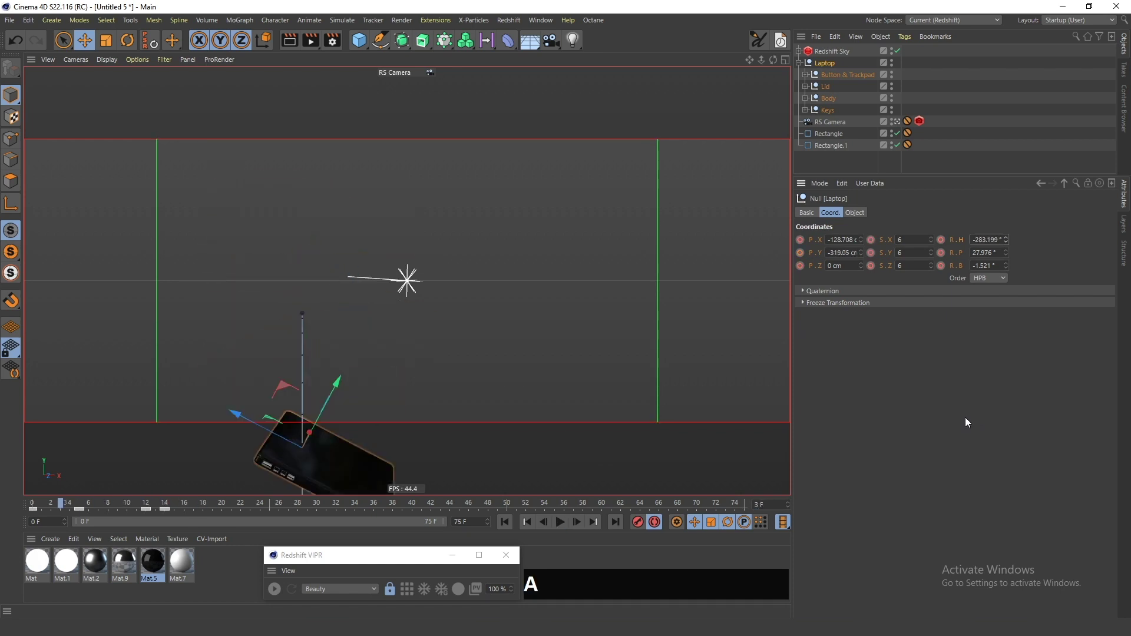
key("g")
key("a")
key("g")
key("f")
key("a")
key("g")
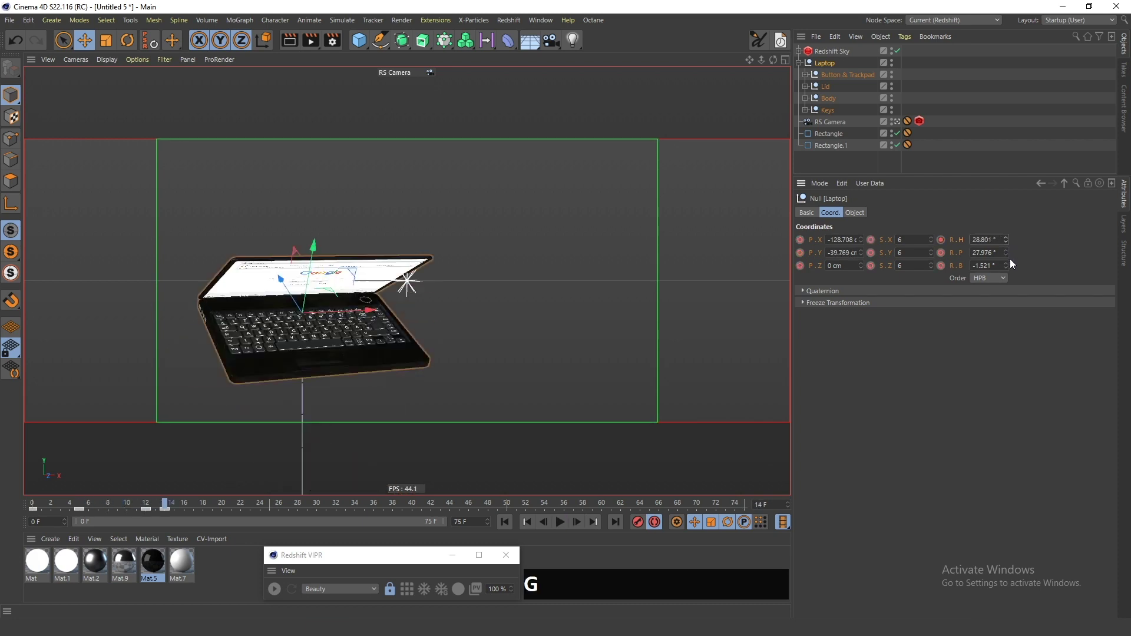
key("a")
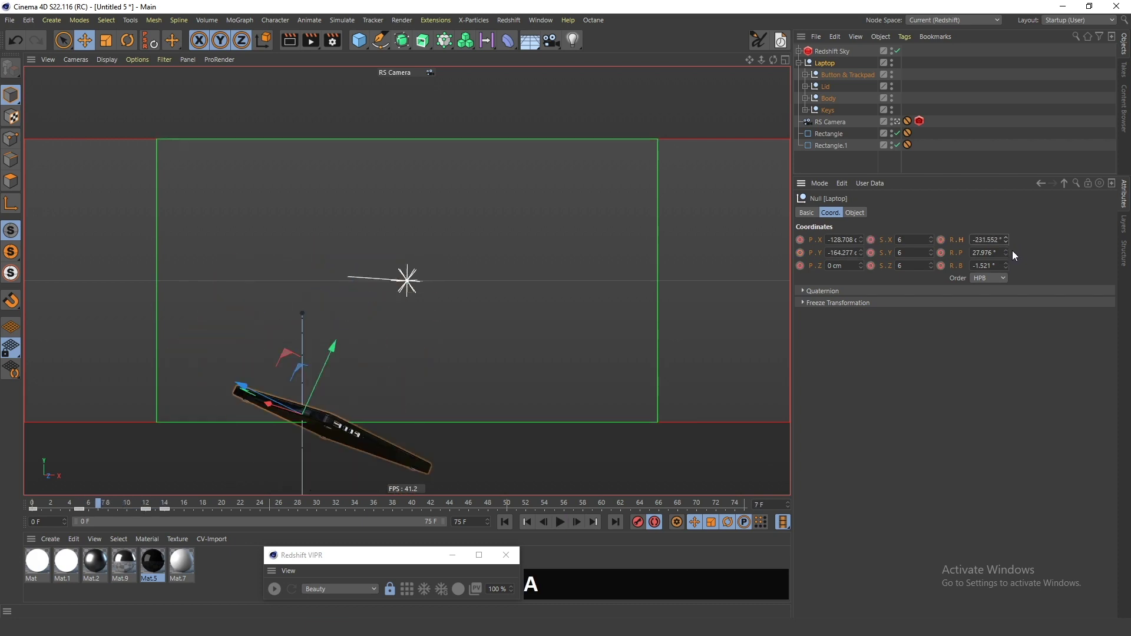
left_click(1010, 247)
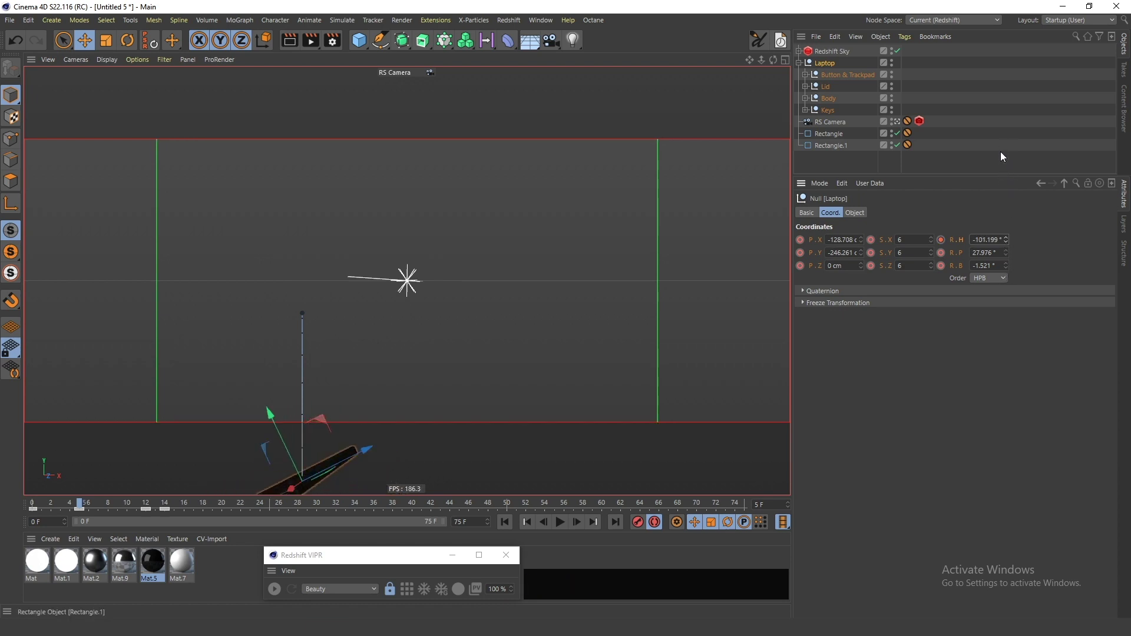
key("f")
key("f")
key("a")
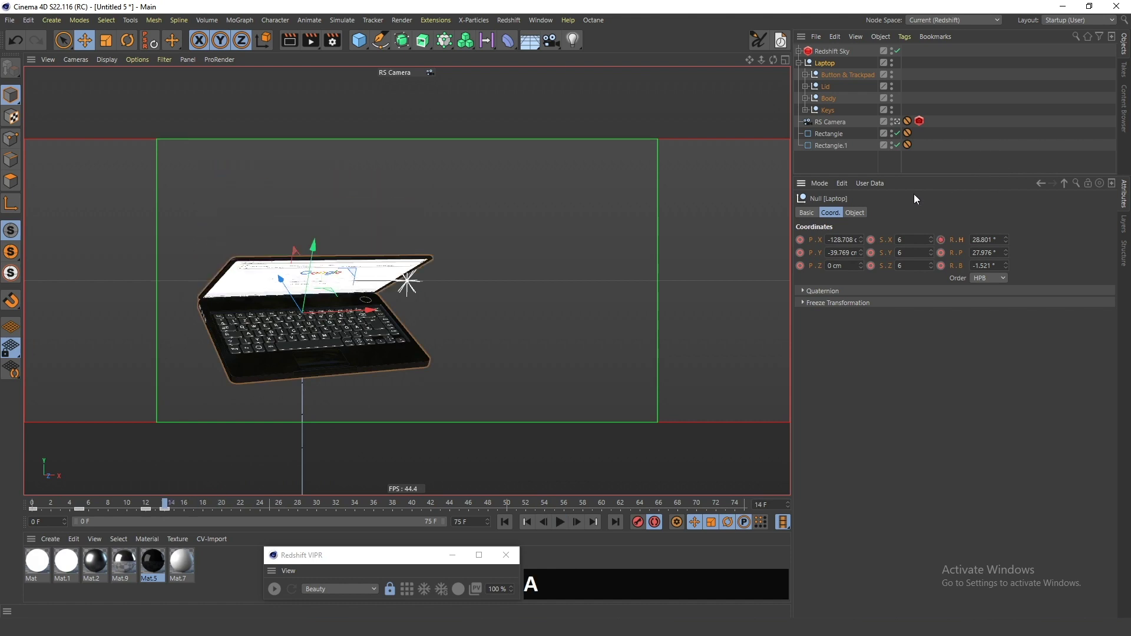
key("g")
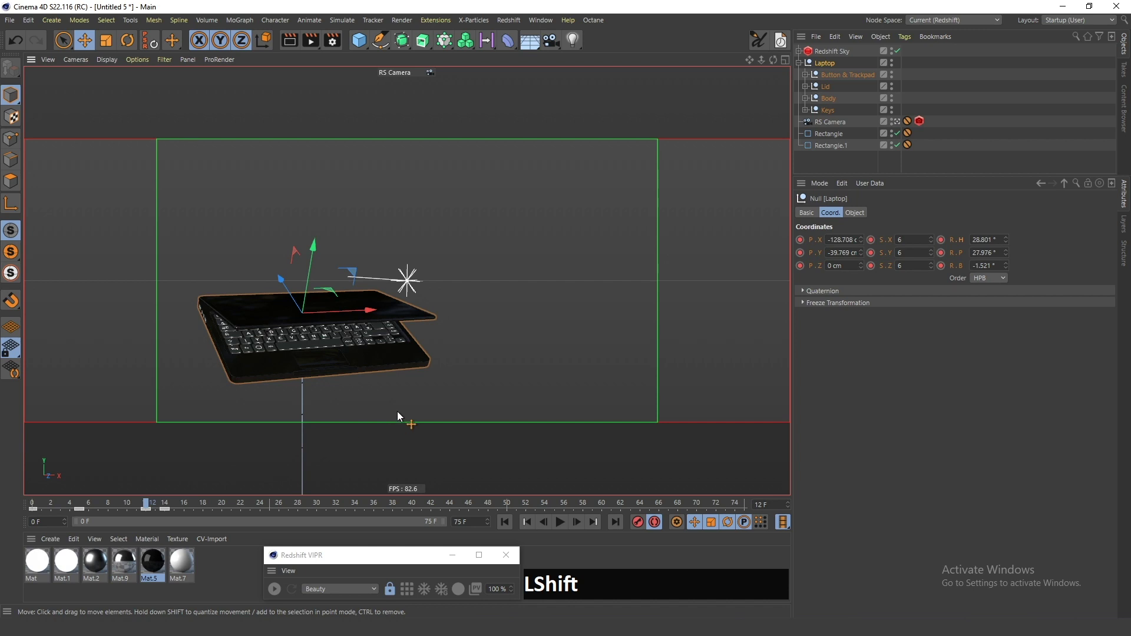
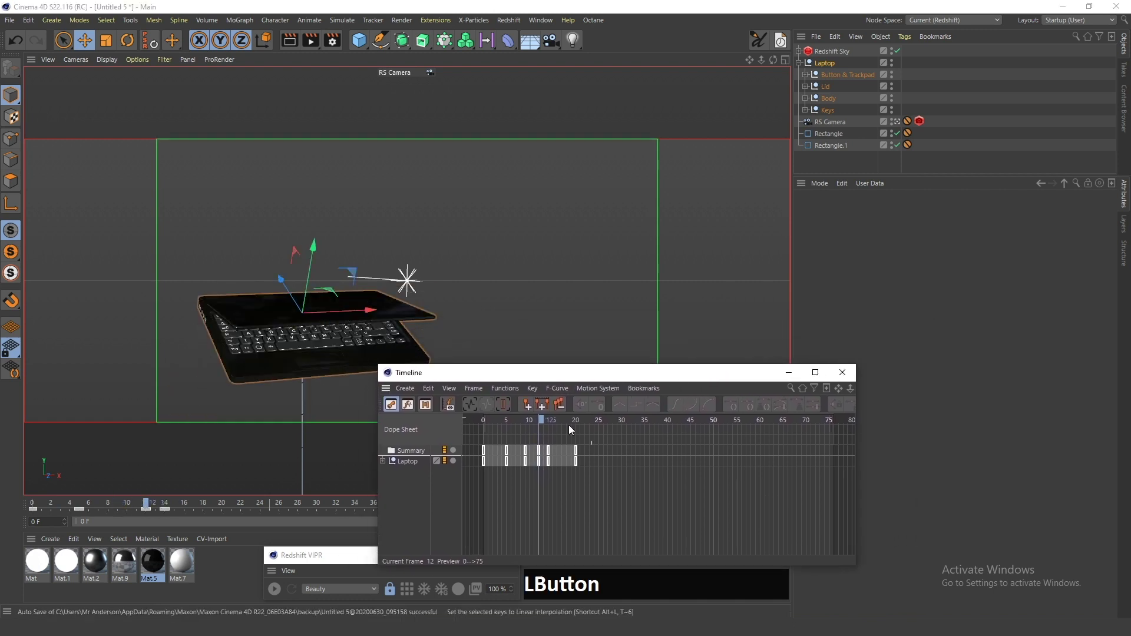
Expand the Laptop's rotation tracks in the dope sheet and scrub frames 10–14 to review the spin.
left_click(387, 468)
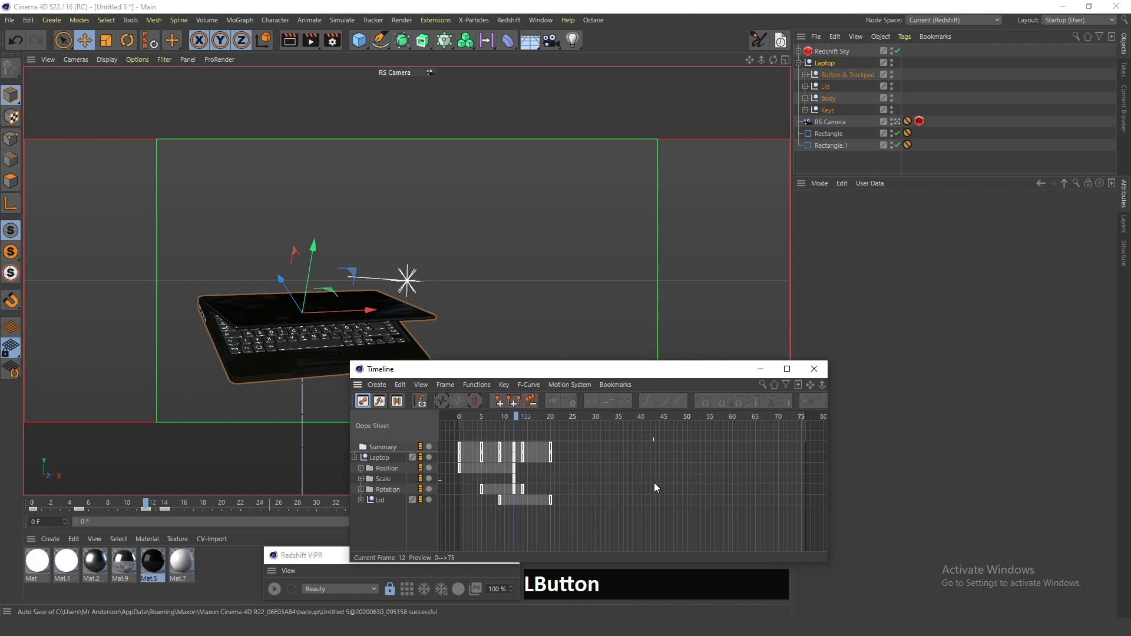
left_click(511, 420)
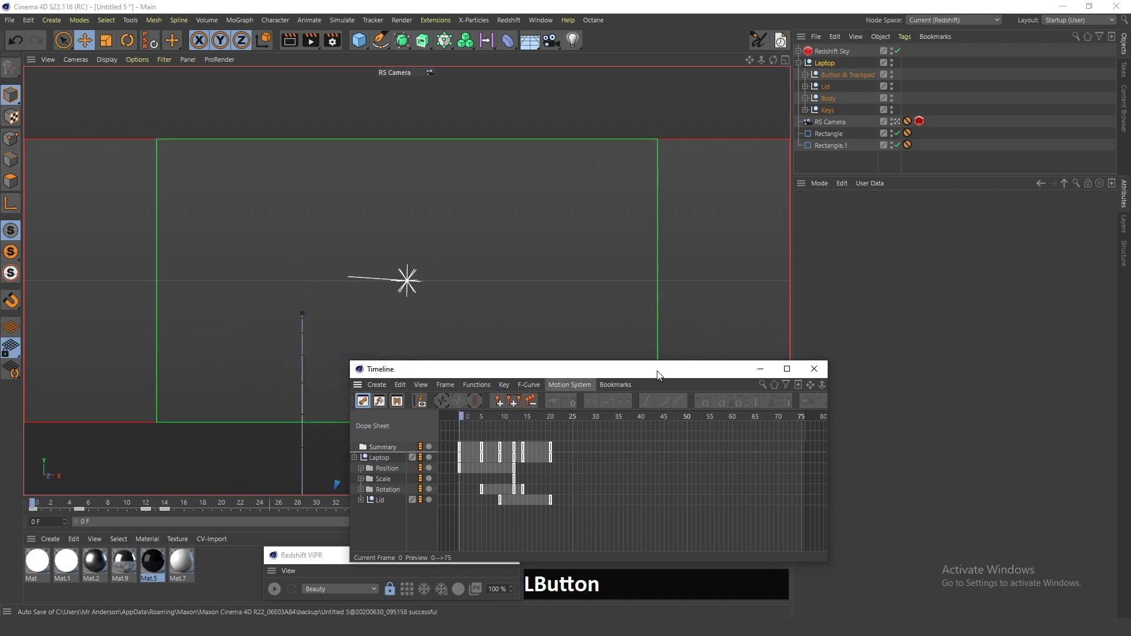
left_click(488, 483)
key("f")
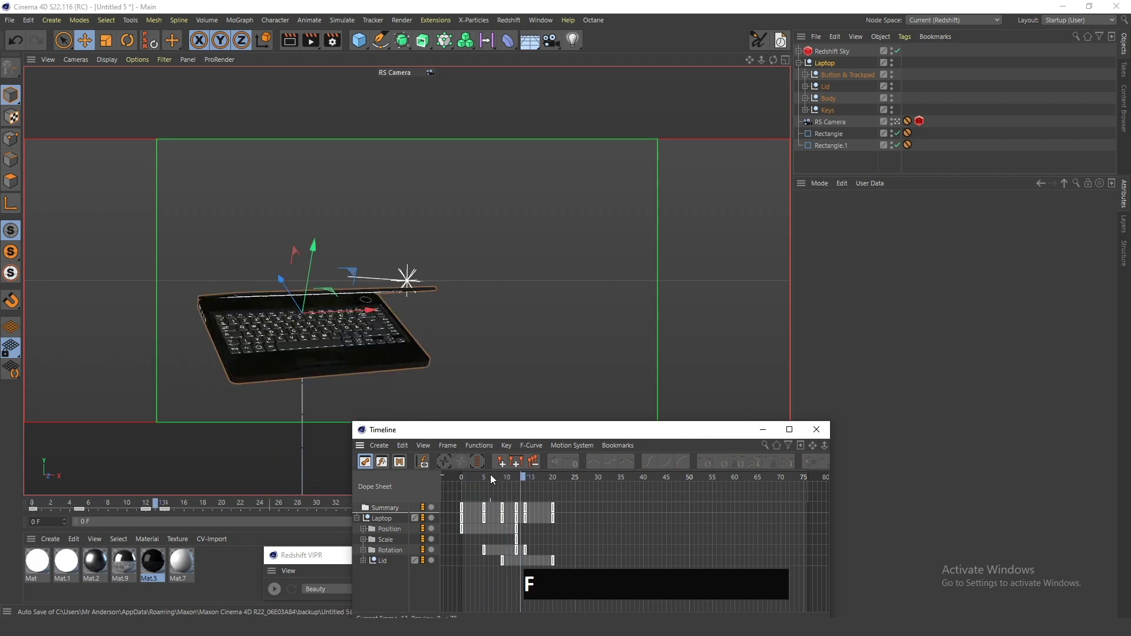
left_click(489, 481)
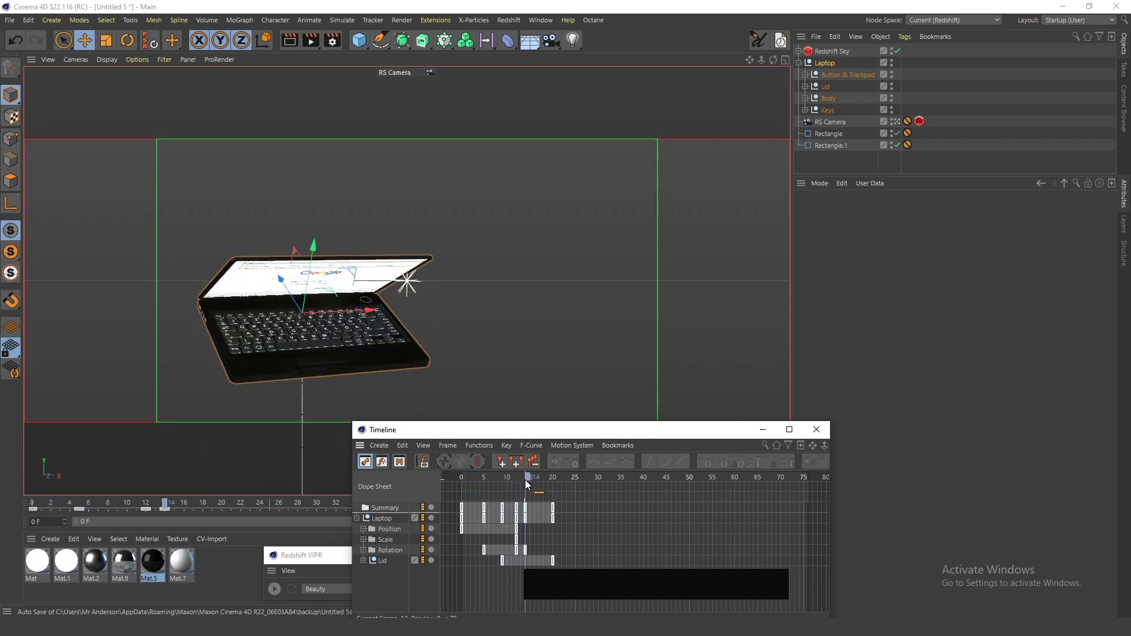
left_click(655, 436)
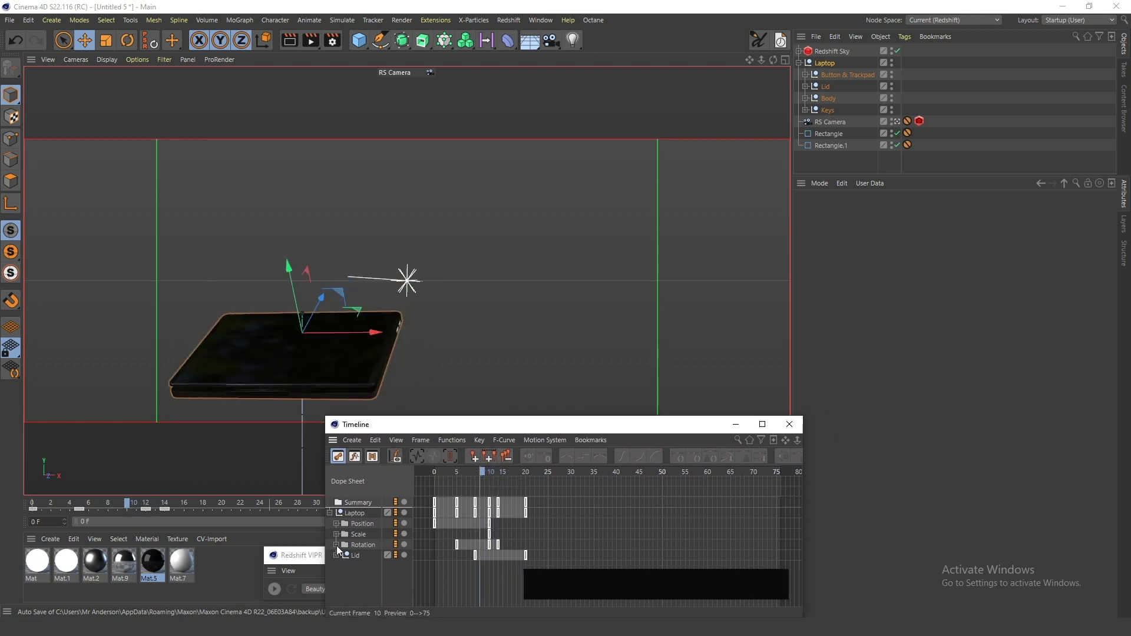
left_click(339, 549)
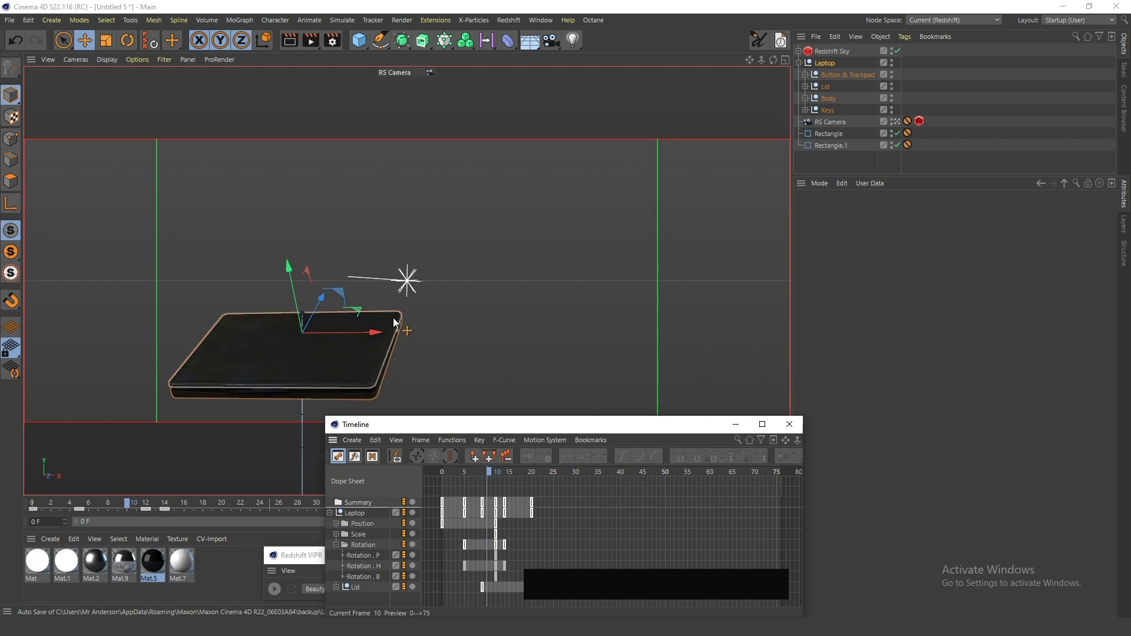
left_click(590, 430)
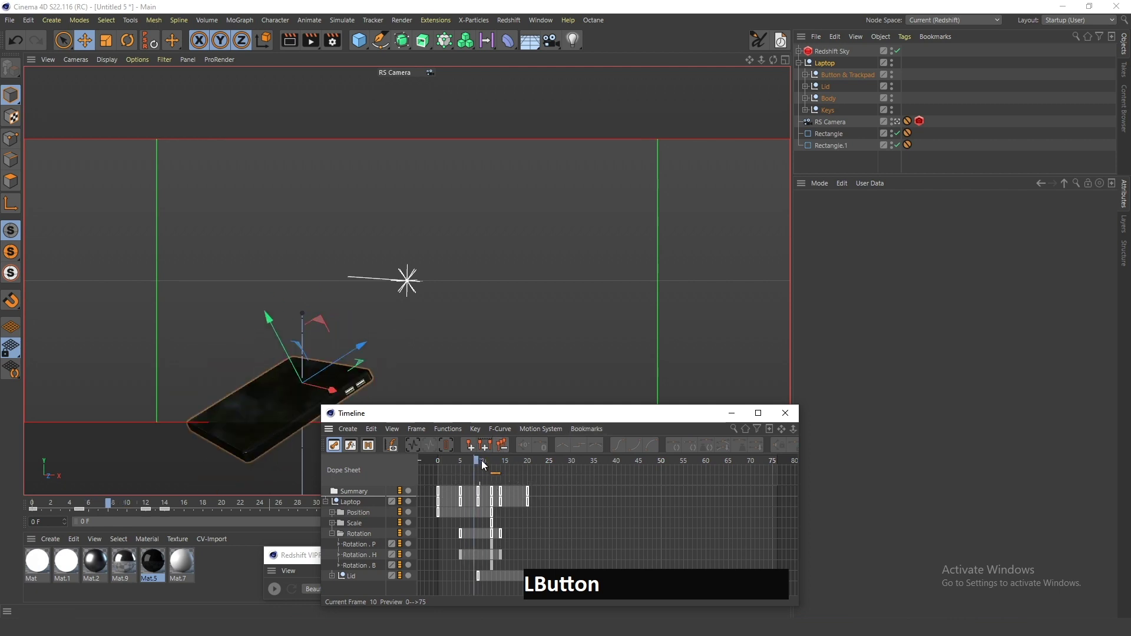
key("g")
key("a")
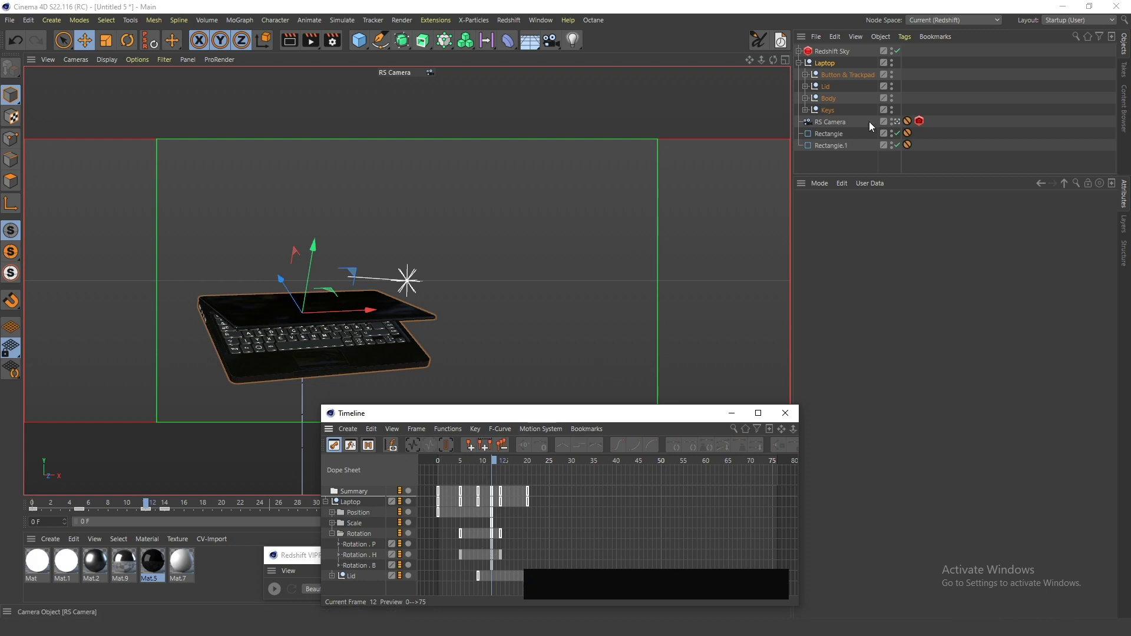
Set Laptop R.H to 28.801° at frame 12, record the key, delete the stray key and check frame 17.
left_click(830, 67)
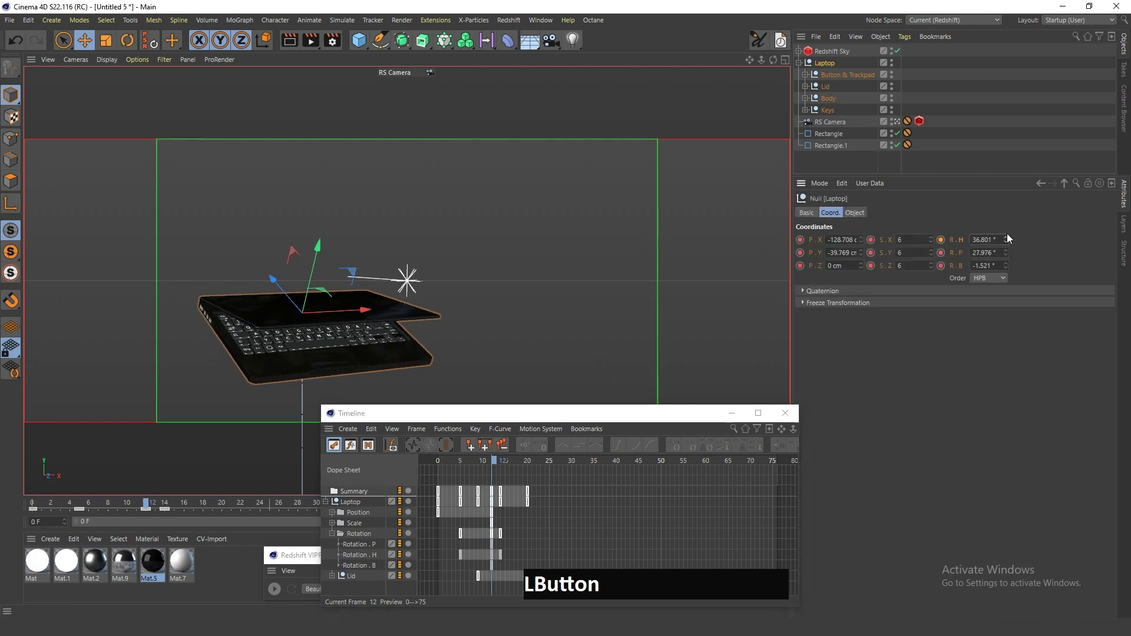
key("ctrl+z")
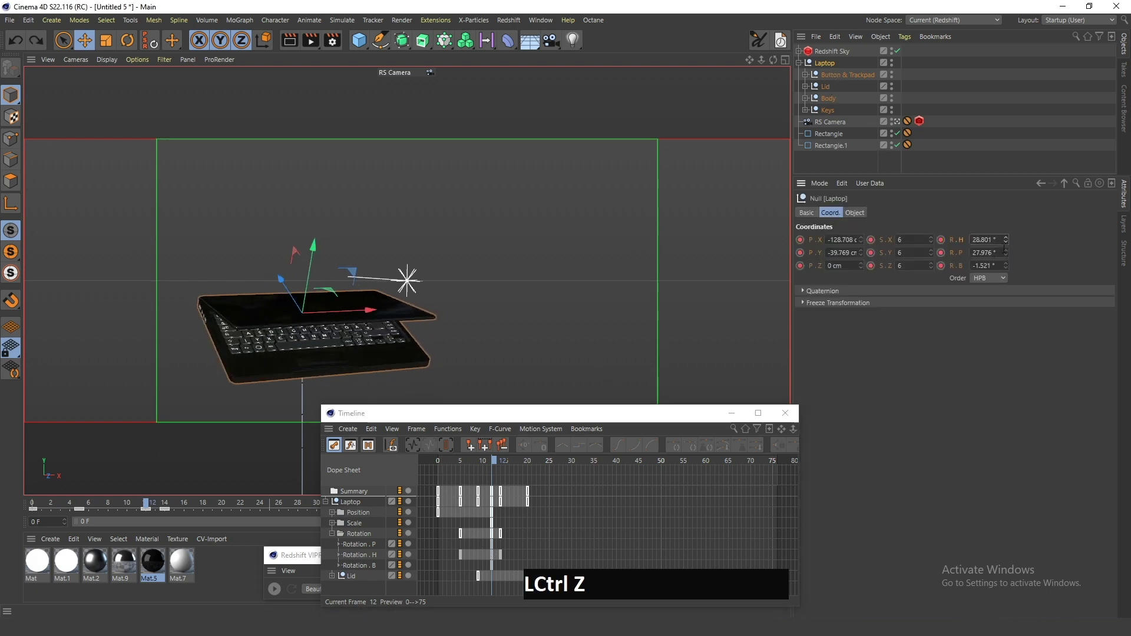
left_click(372, 562)
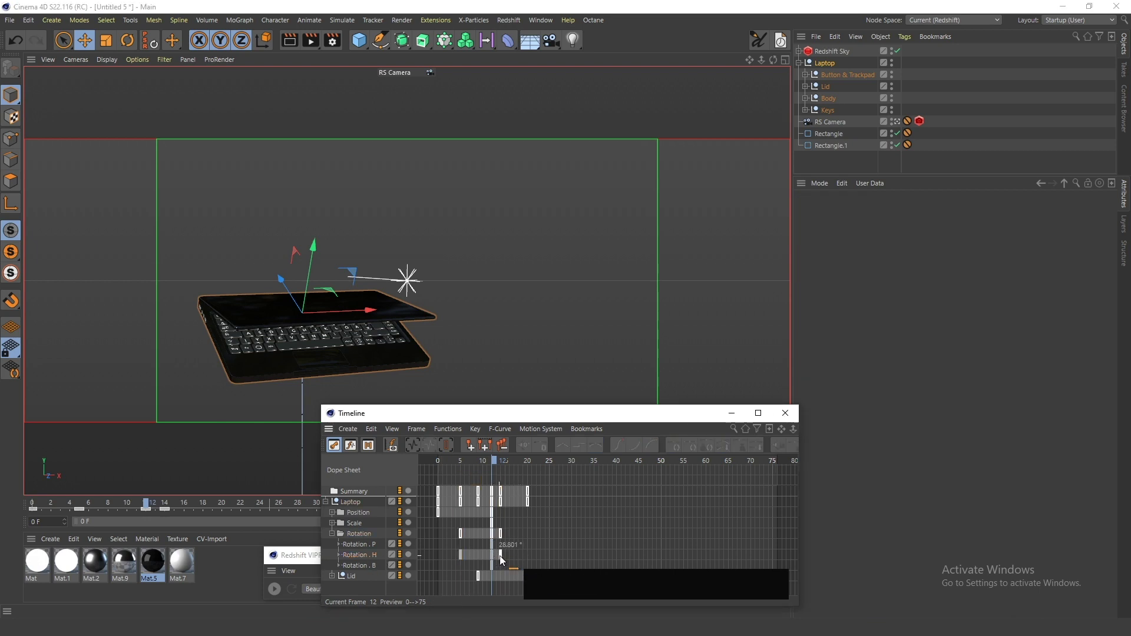
left_click(512, 556)
key("Delete")
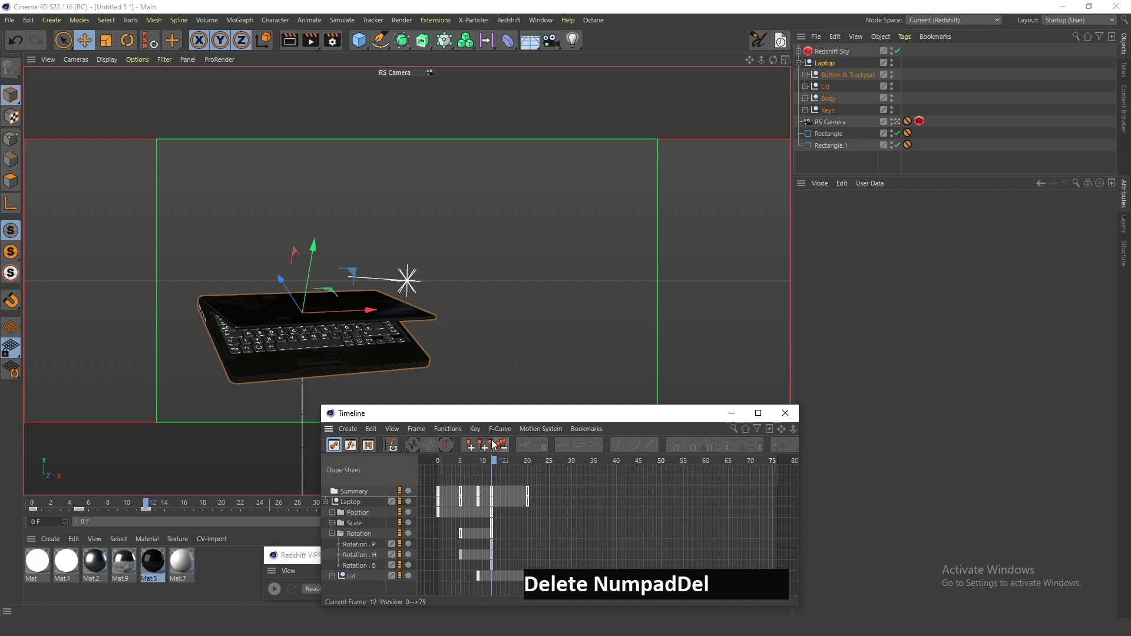
left_click(497, 466)
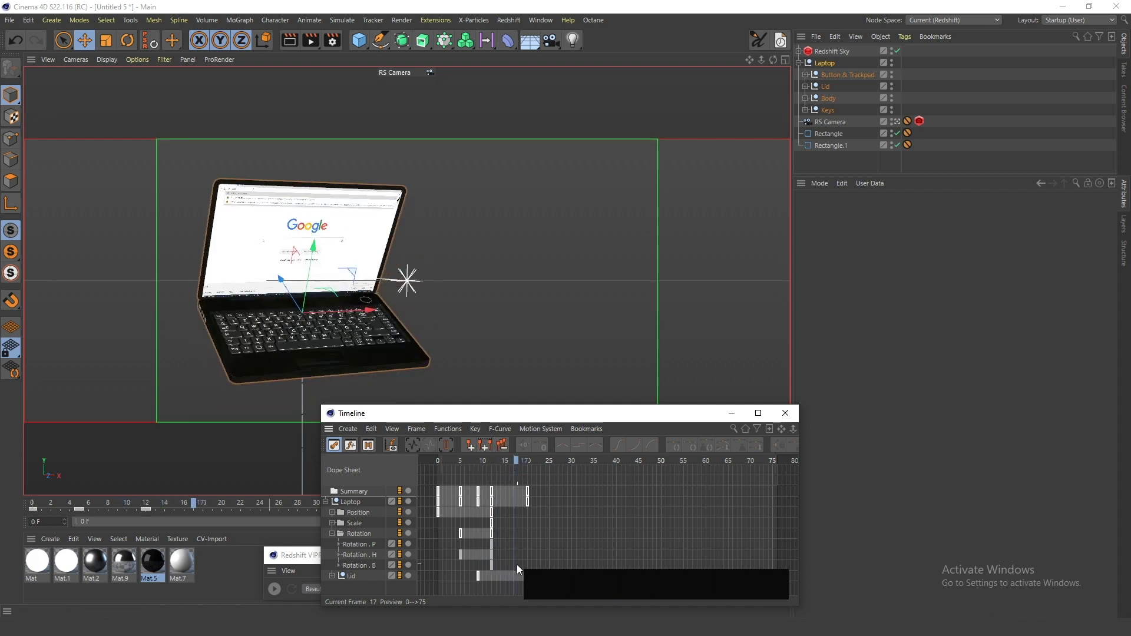
left_click(518, 559)
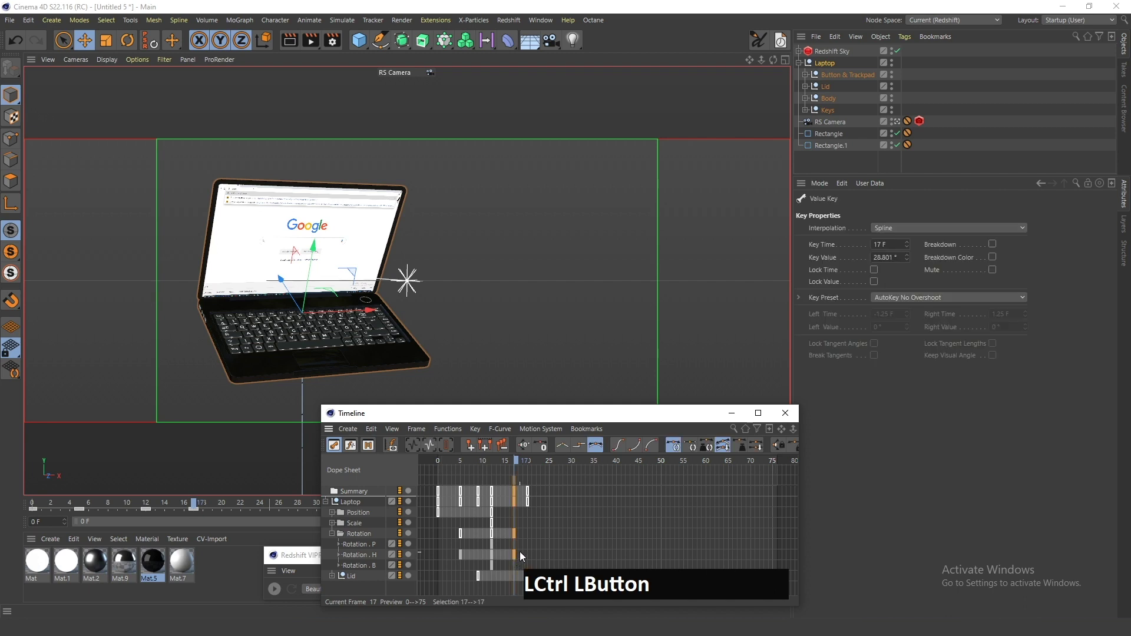
left_click(532, 560)
key("a")
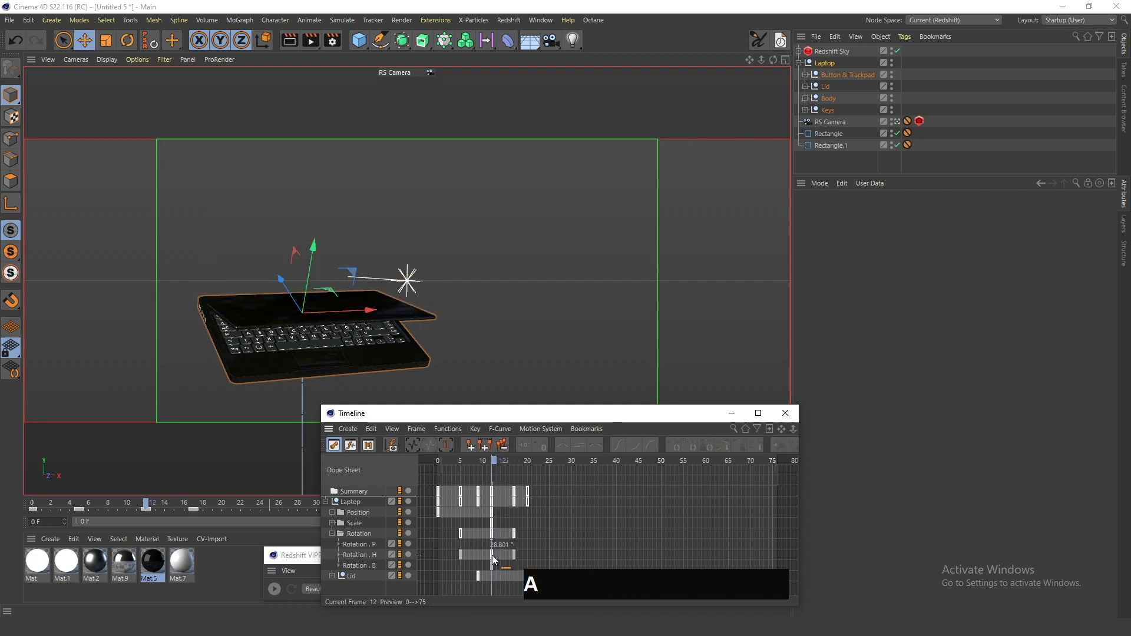
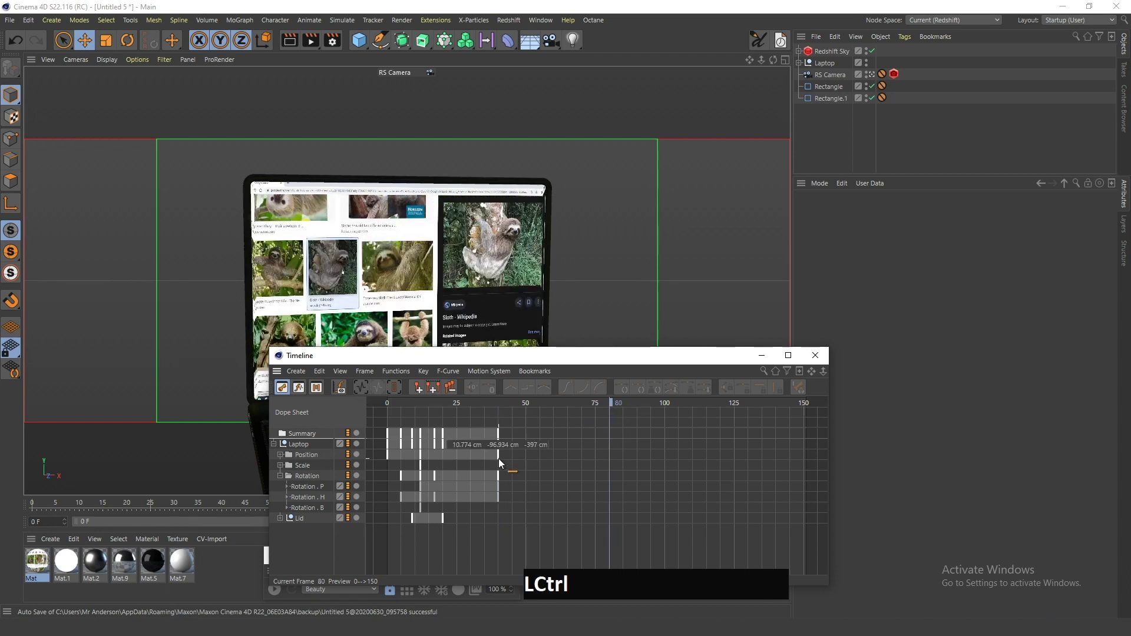
Select the Laptop's keys and copy them to about frame 80 in the dope sheet.
left_click(506, 461)
left_click(607, 458)
left_click(425, 460)
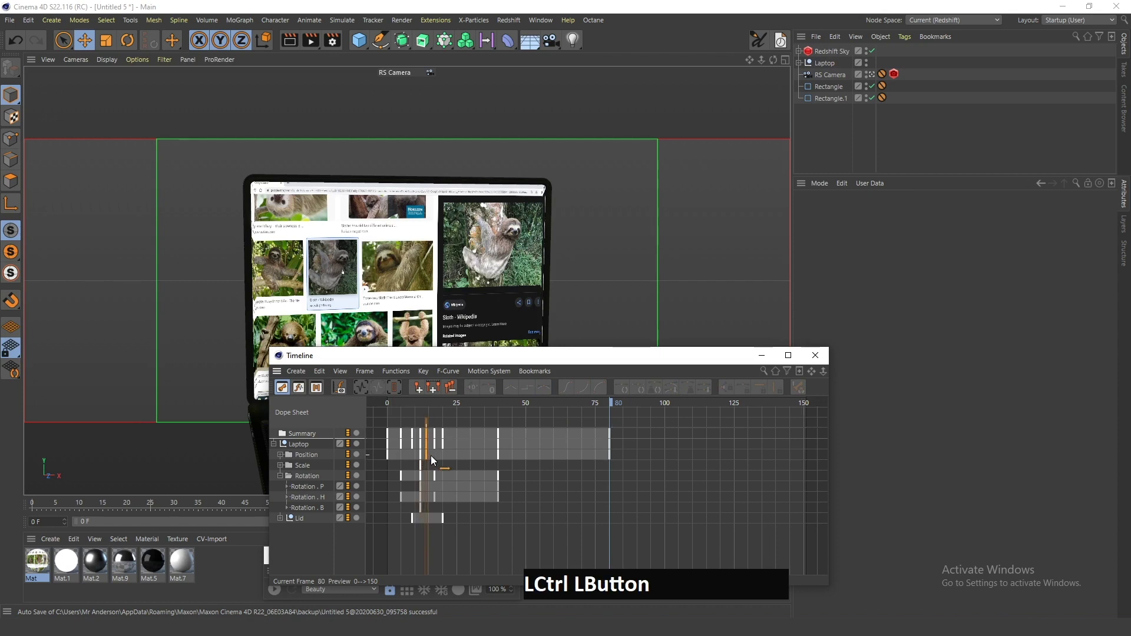
left_click(618, 407)
key("ctrl+z")
left_click(437, 460)
left_click(424, 459)
left_click(615, 407)
Add further Laptop keys at frame 100 and go to frame 95.
key("f")
left_click(662, 511)
key("f")
left_click(630, 404)
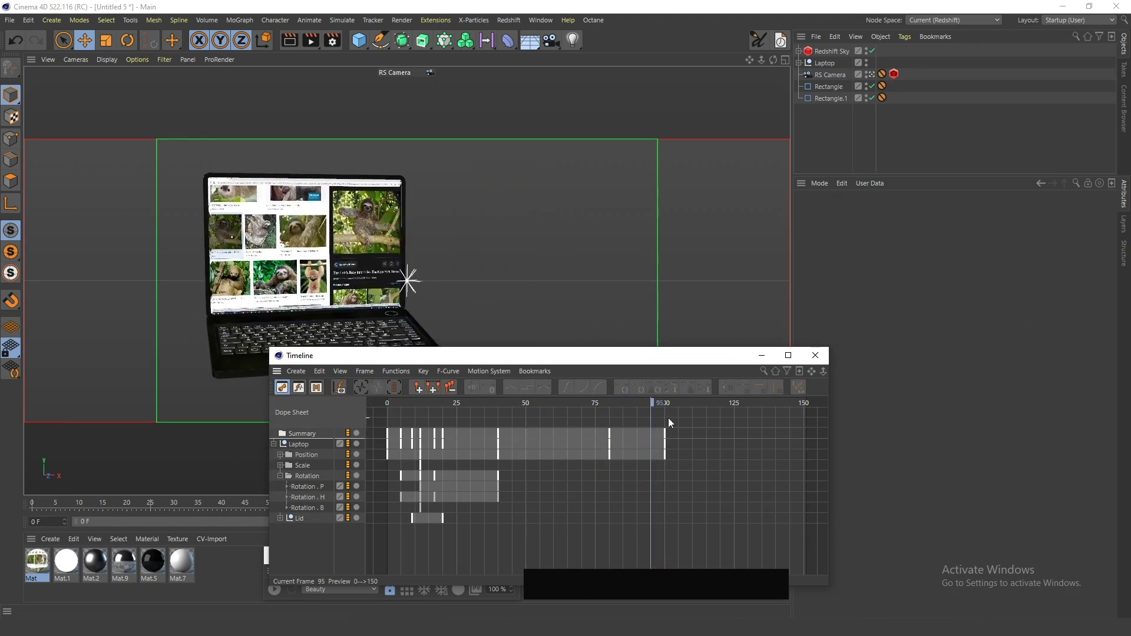
Select the Lid, record its open pitch key at frame 95 and start closing it at frame 105.
left_click(804, 69)
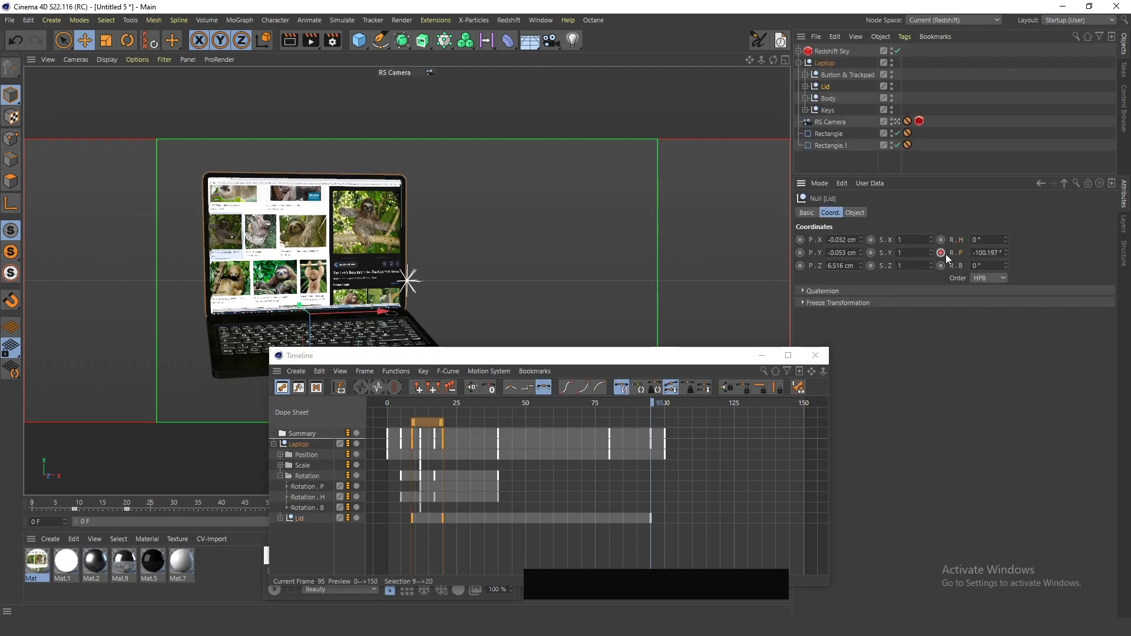
key("f")
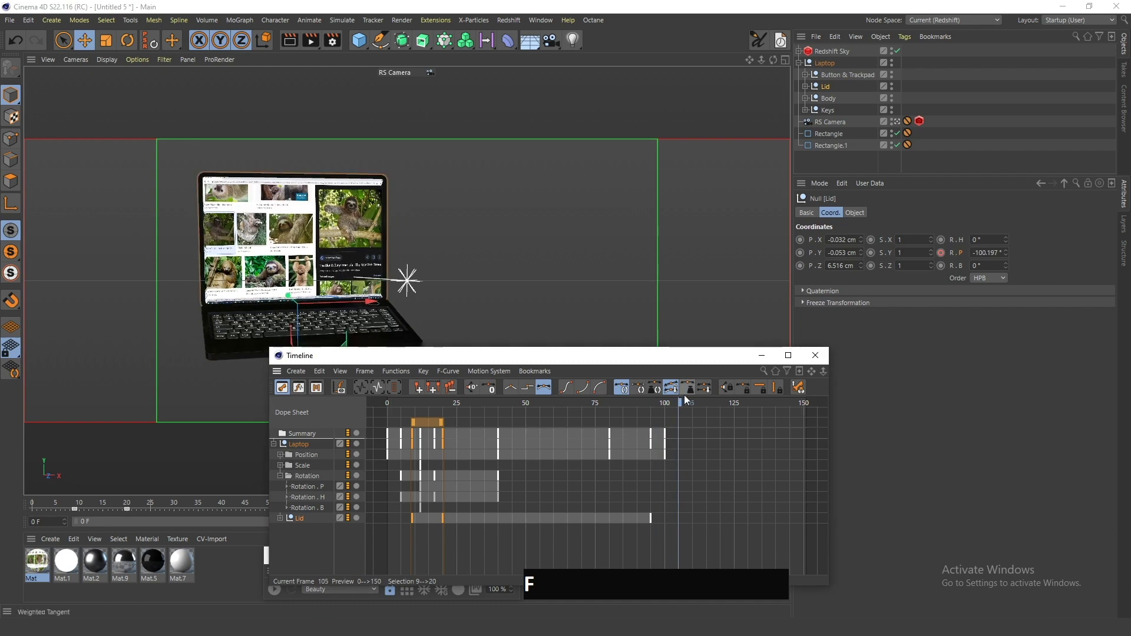
left_click(1010, 260)
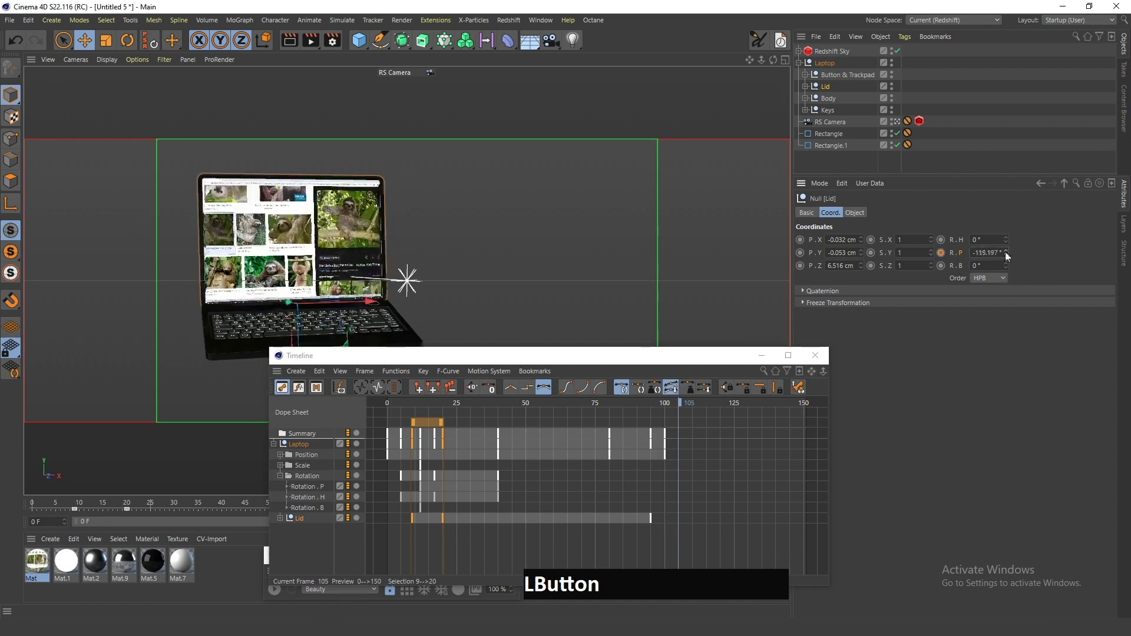
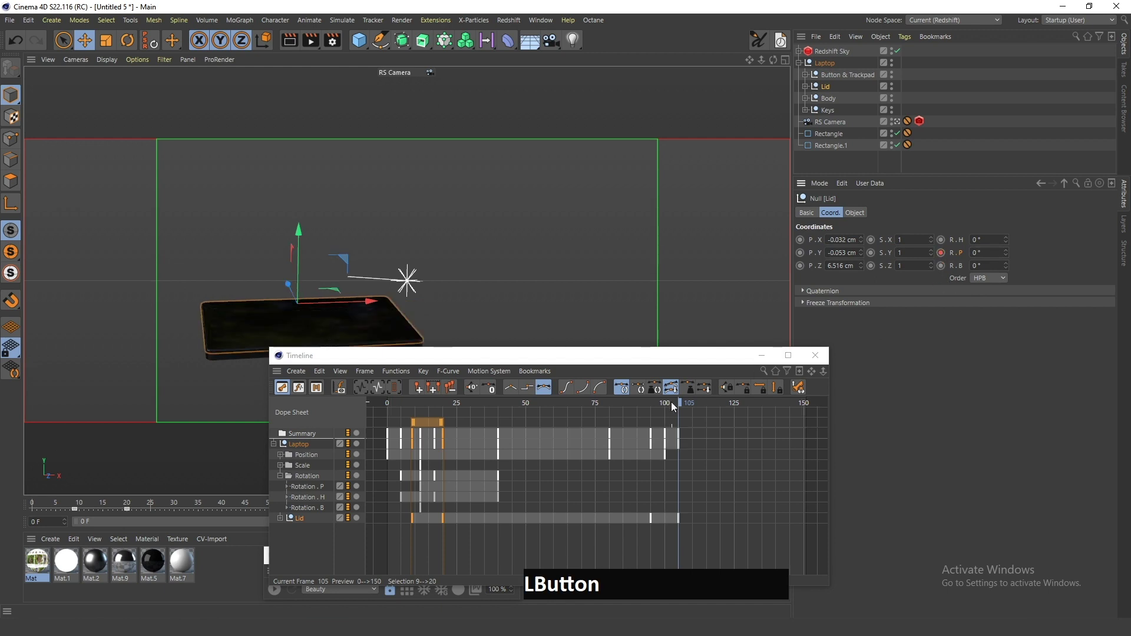
key("f")
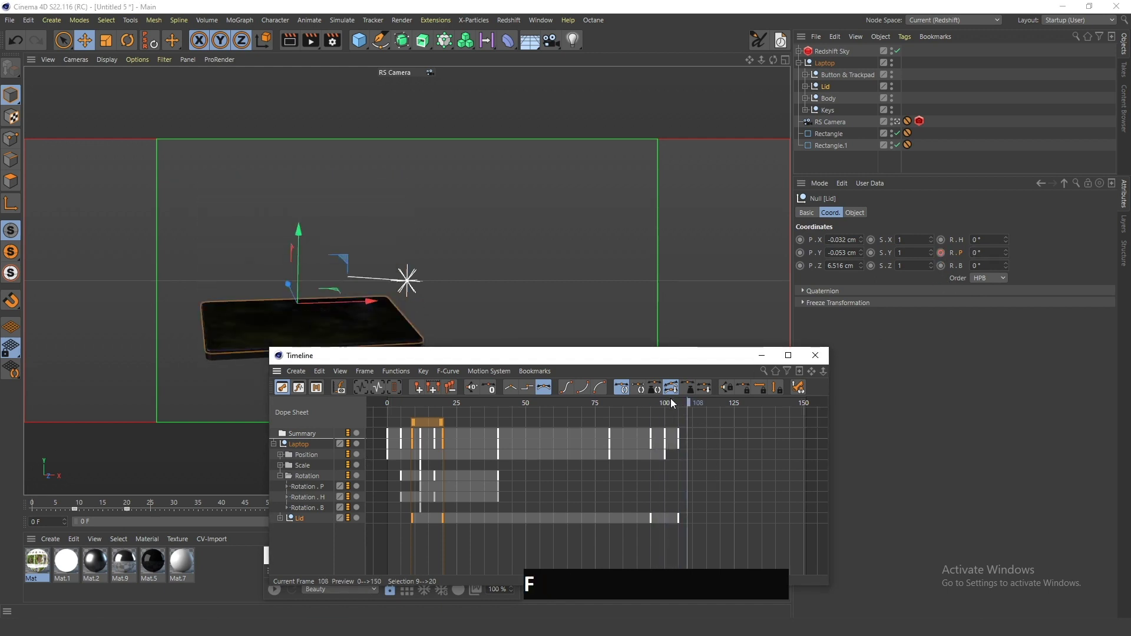
left_click(666, 410)
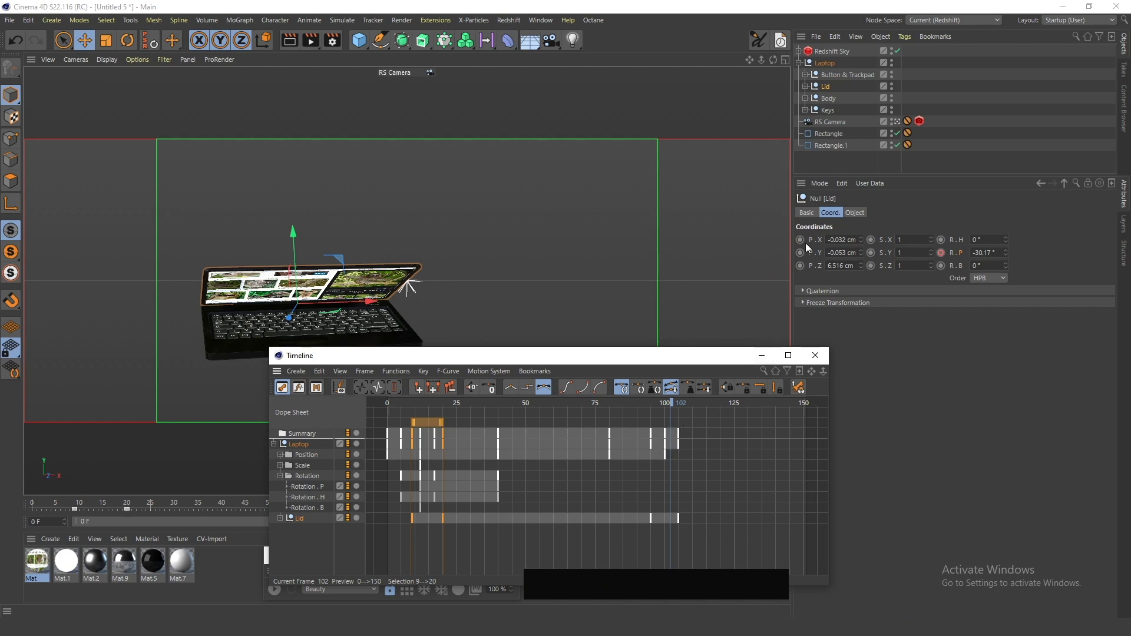
left_click(804, 242)
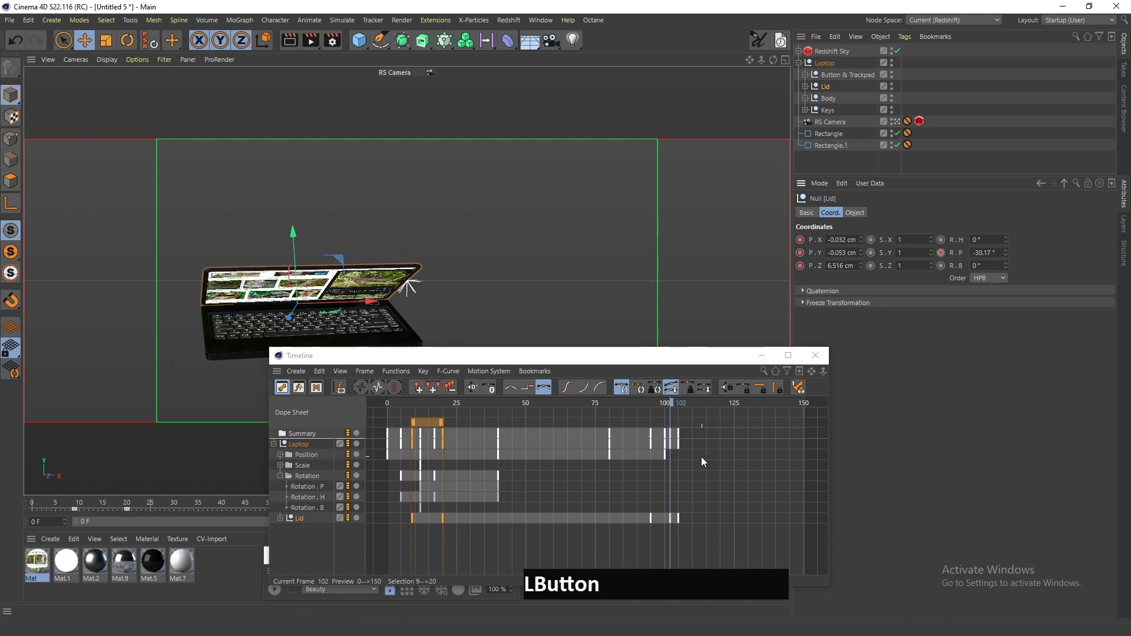
left_click(677, 408)
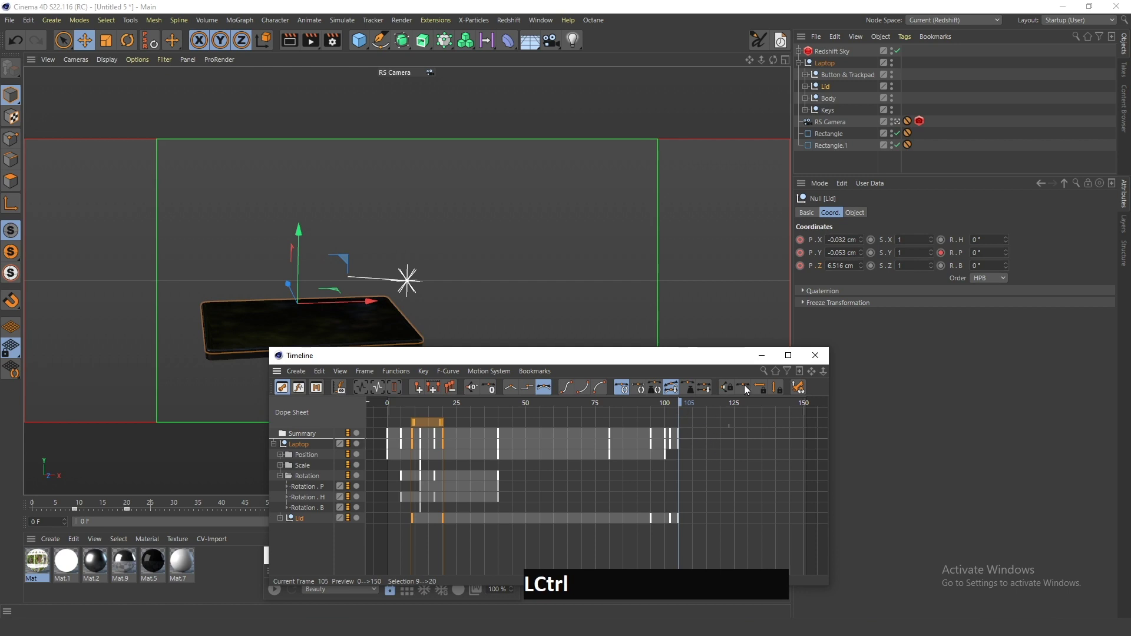
key("ctrl+z")
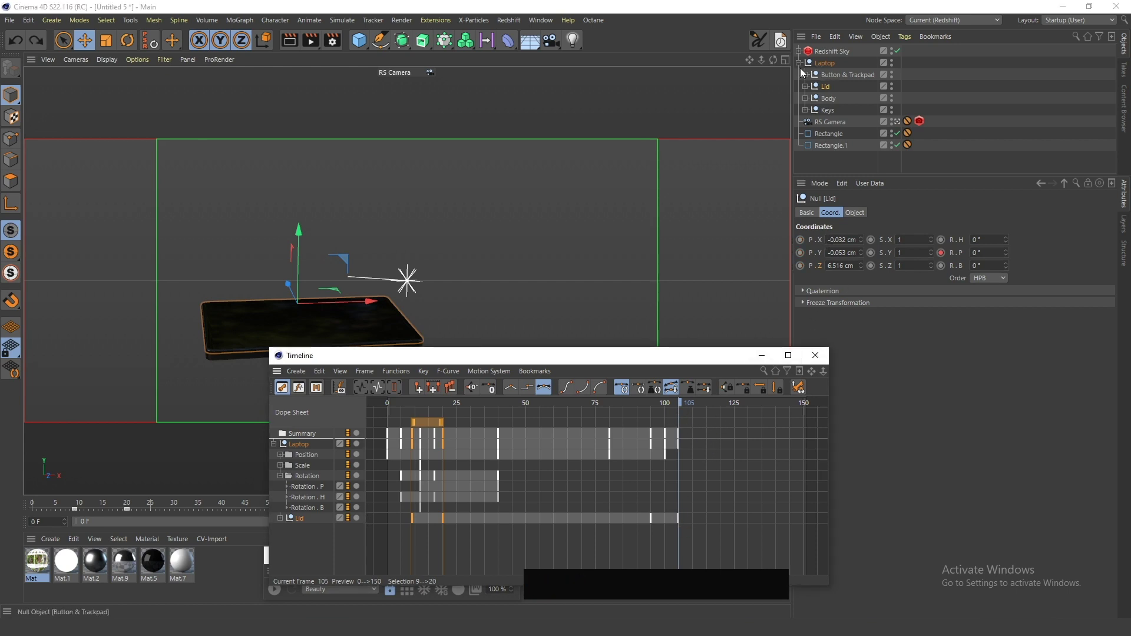
Push the laptop's position out of shot to the right and record the exit key around frame 115.
left_click(812, 68)
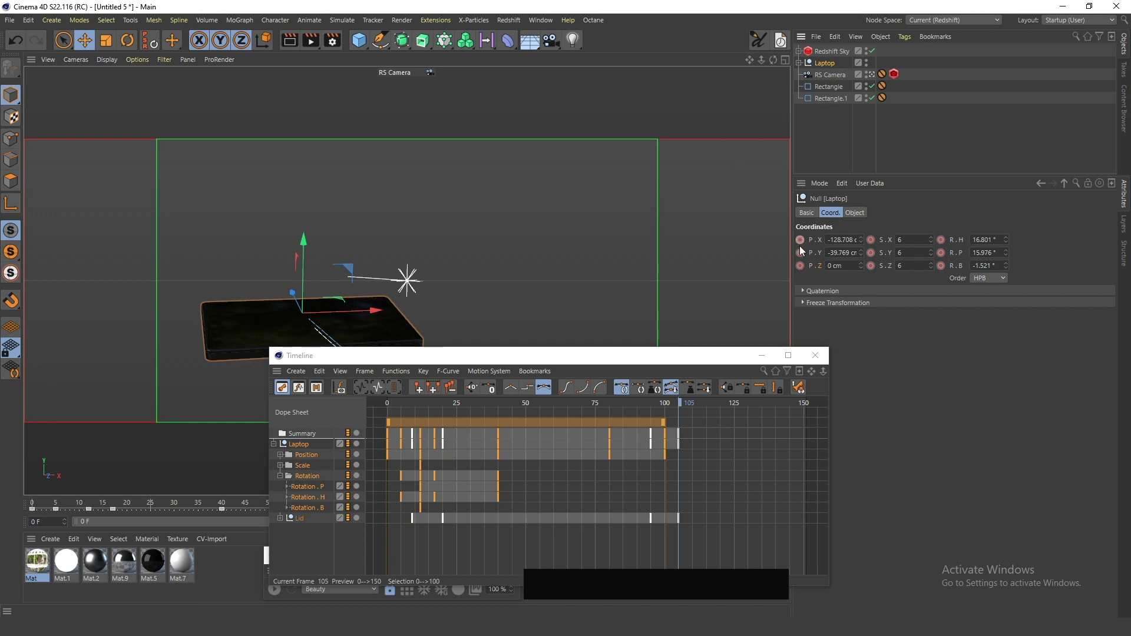
key("a")
left_click(805, 240)
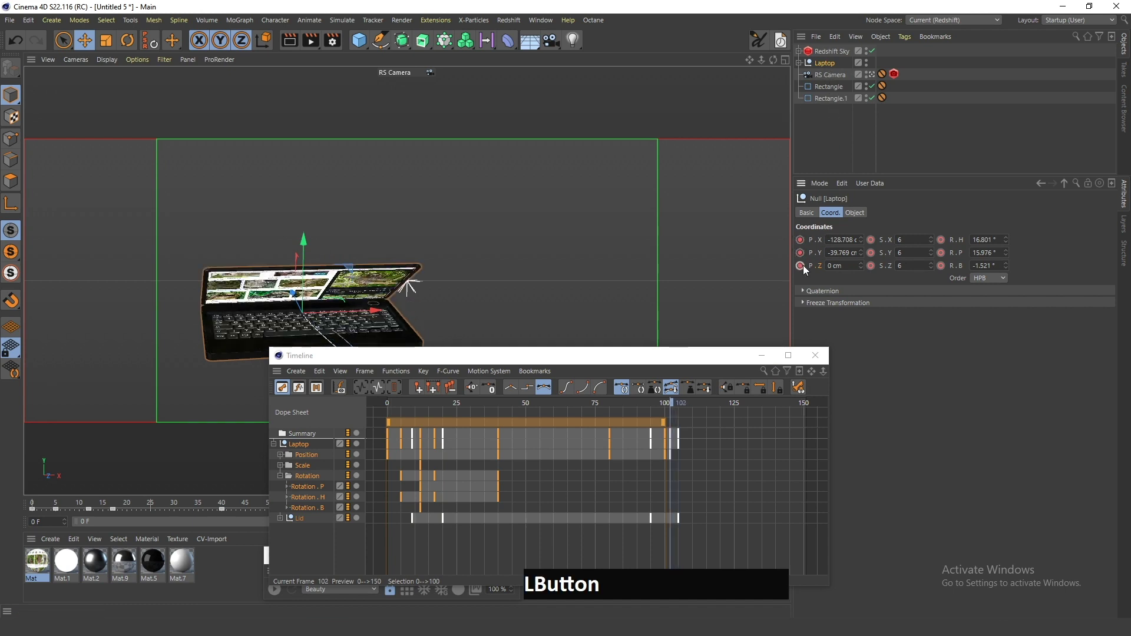
key("f")
key("g")
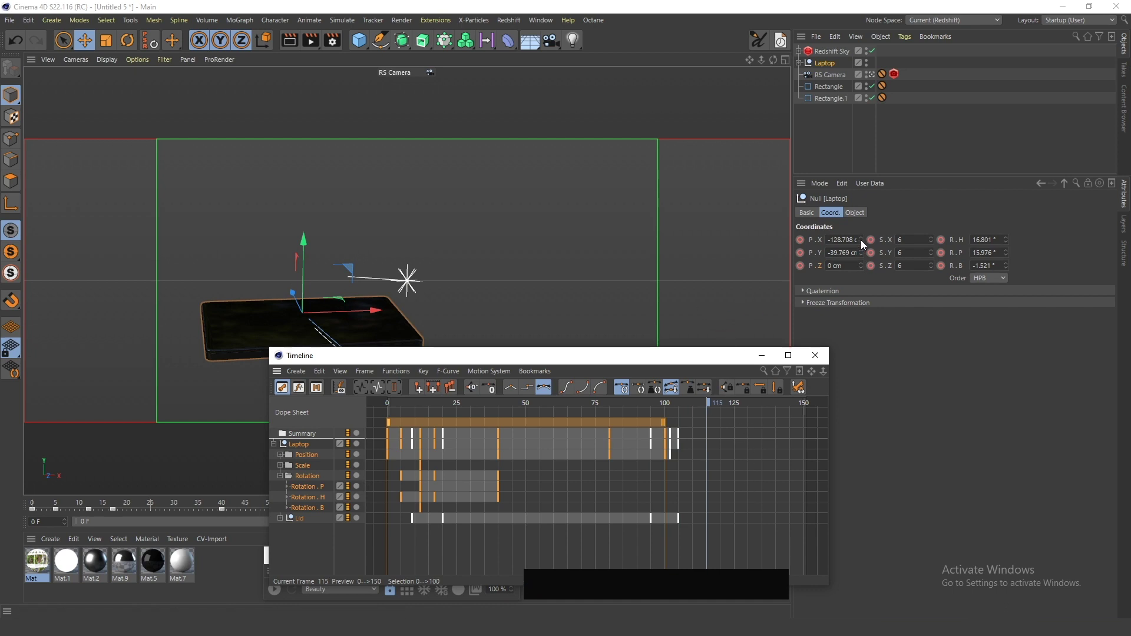
left_click(866, 239)
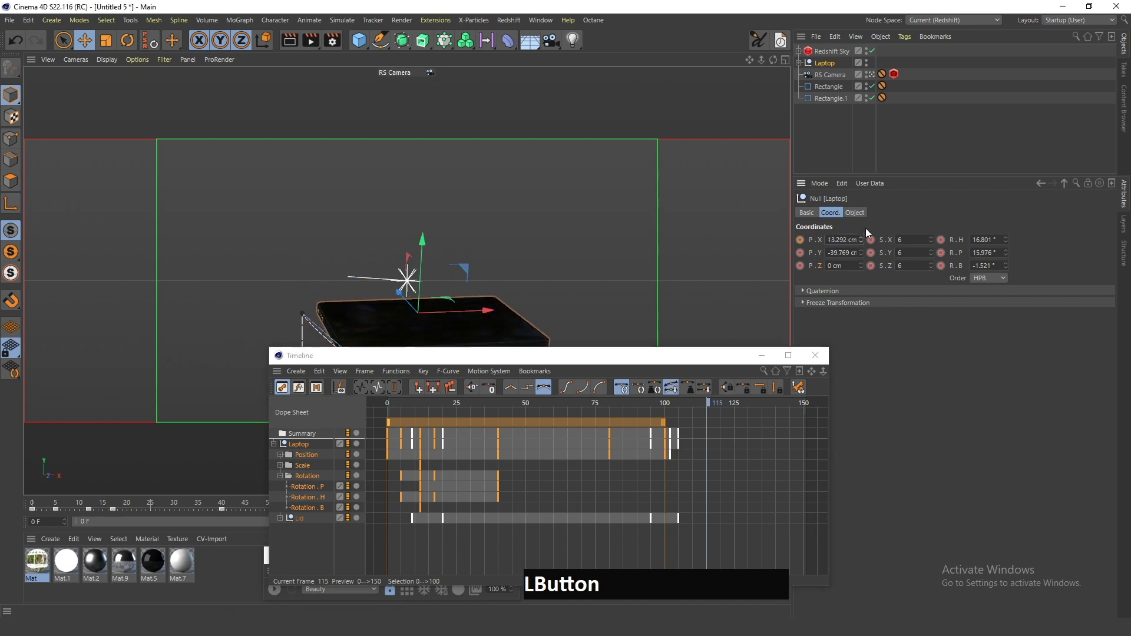
left_click(867, 241)
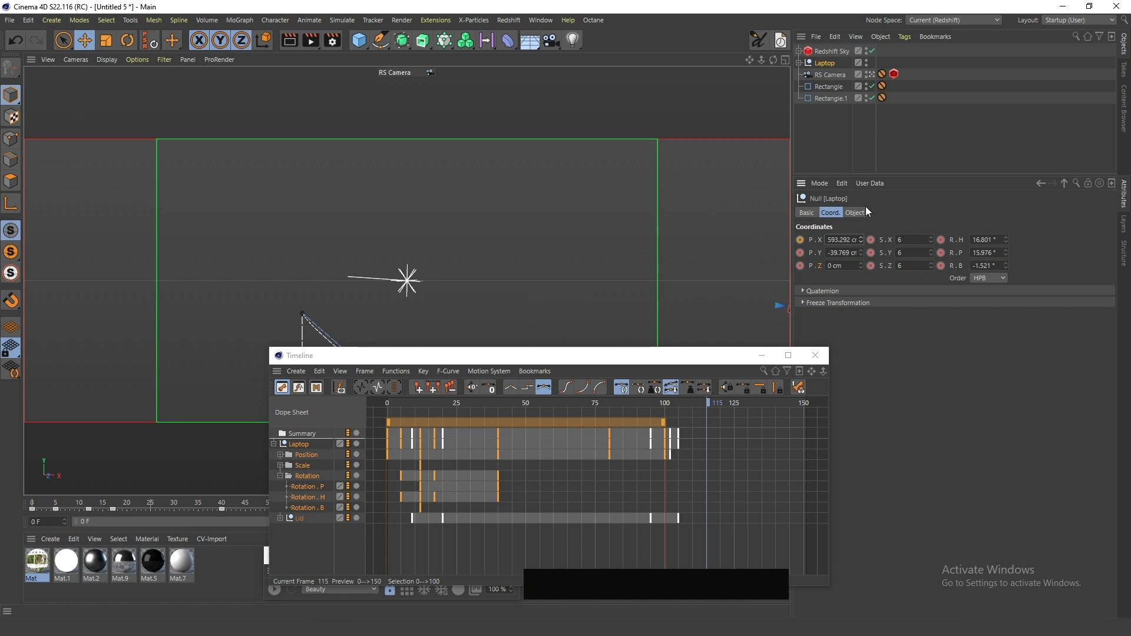
left_click(867, 238)
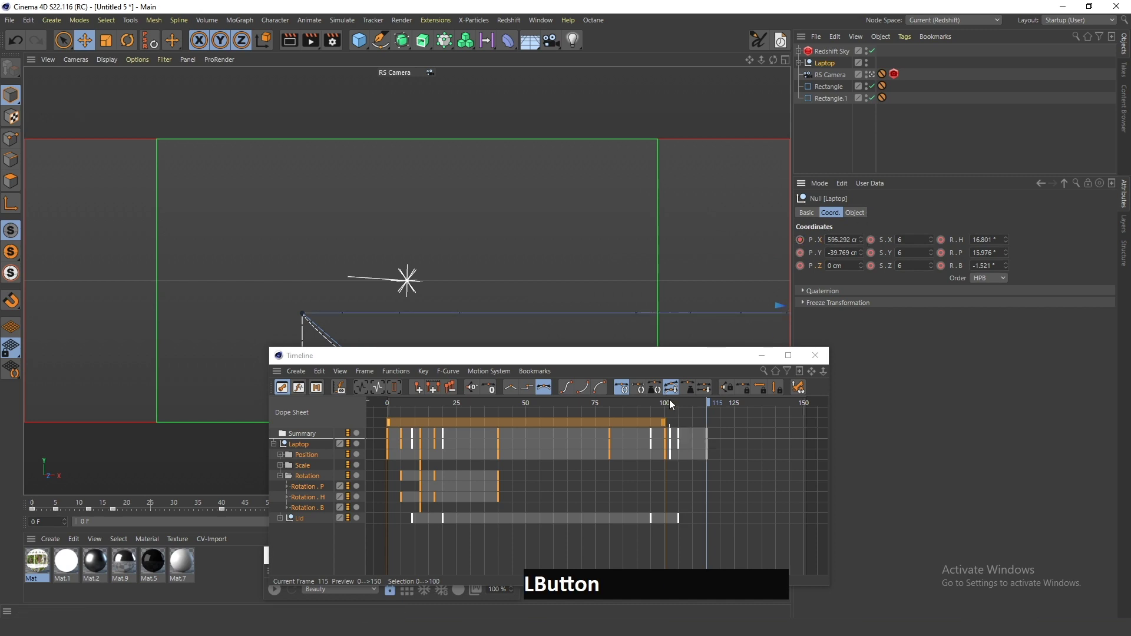
key("f")
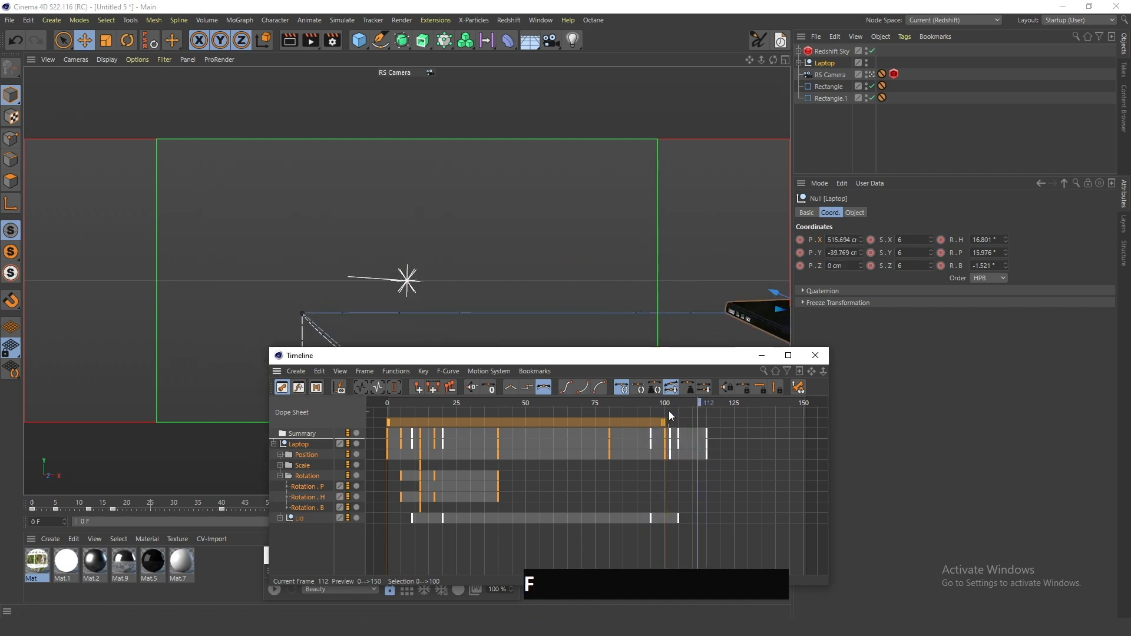
Select the laptop's final exit keys in the dope sheet and drag them earlier to end near frame 109.
left_click(668, 407)
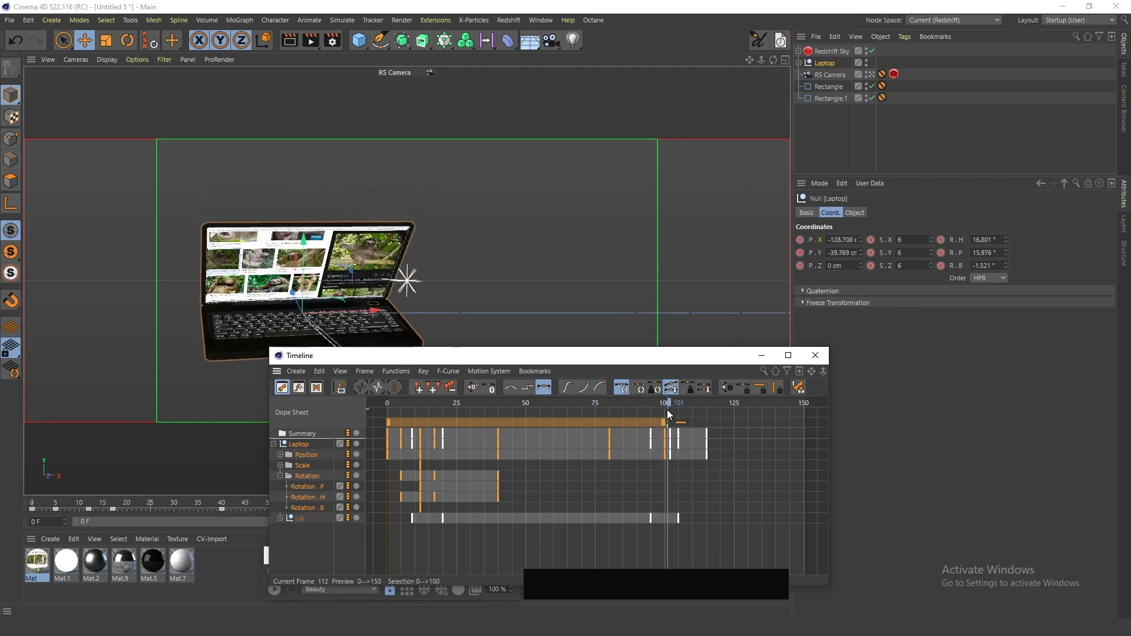
key("a")
key("g")
left_click(717, 496)
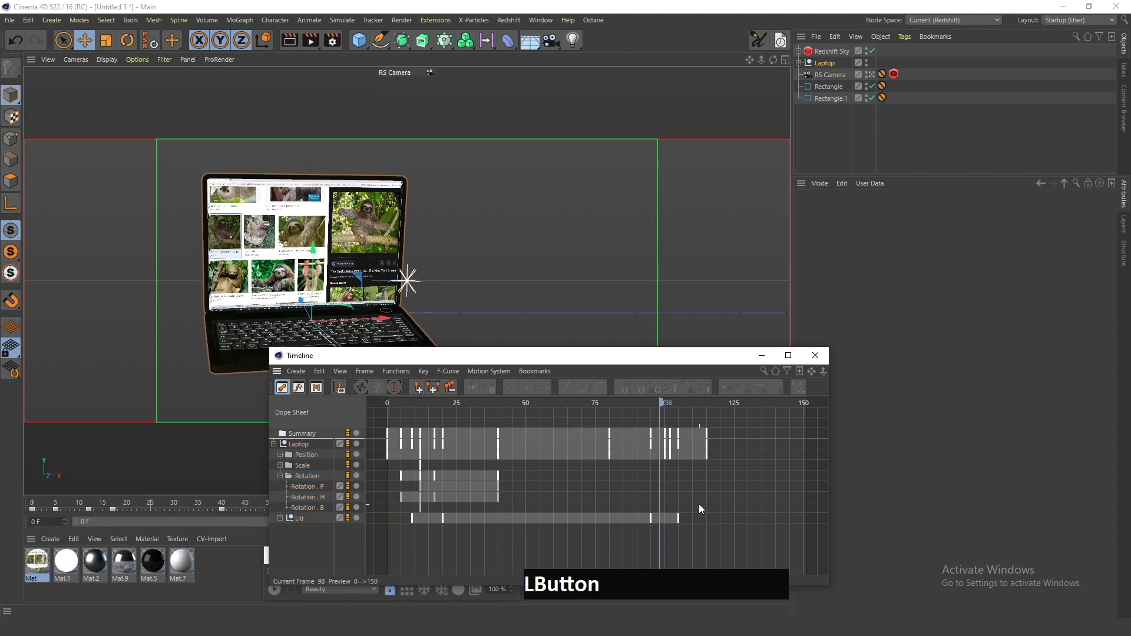
key("g")
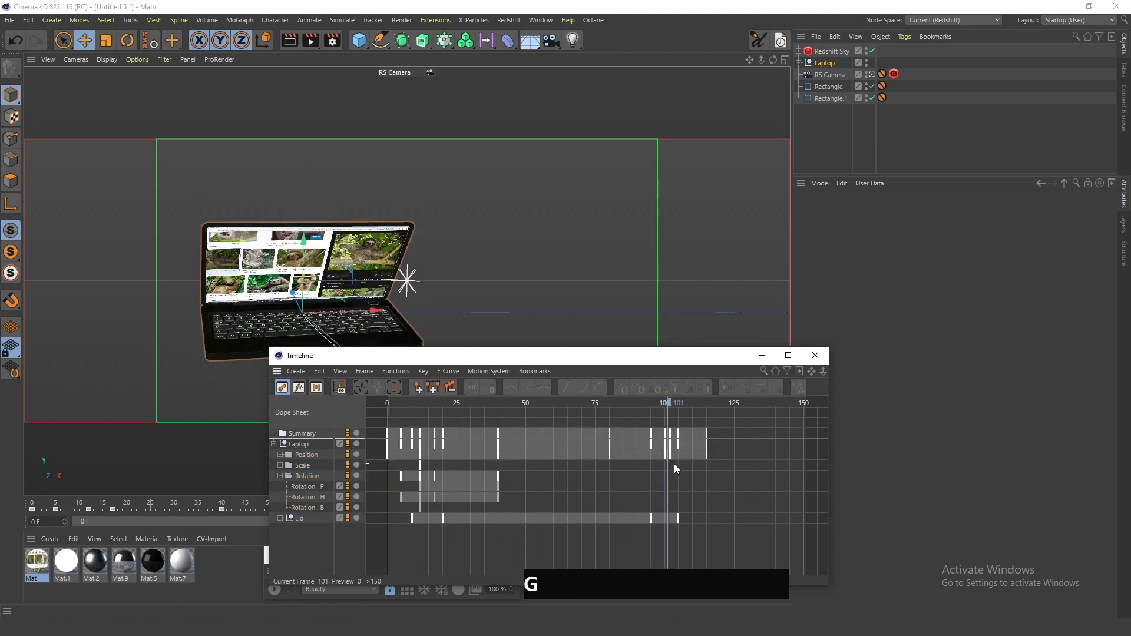
key("a")
key("g")
left_click(673, 459)
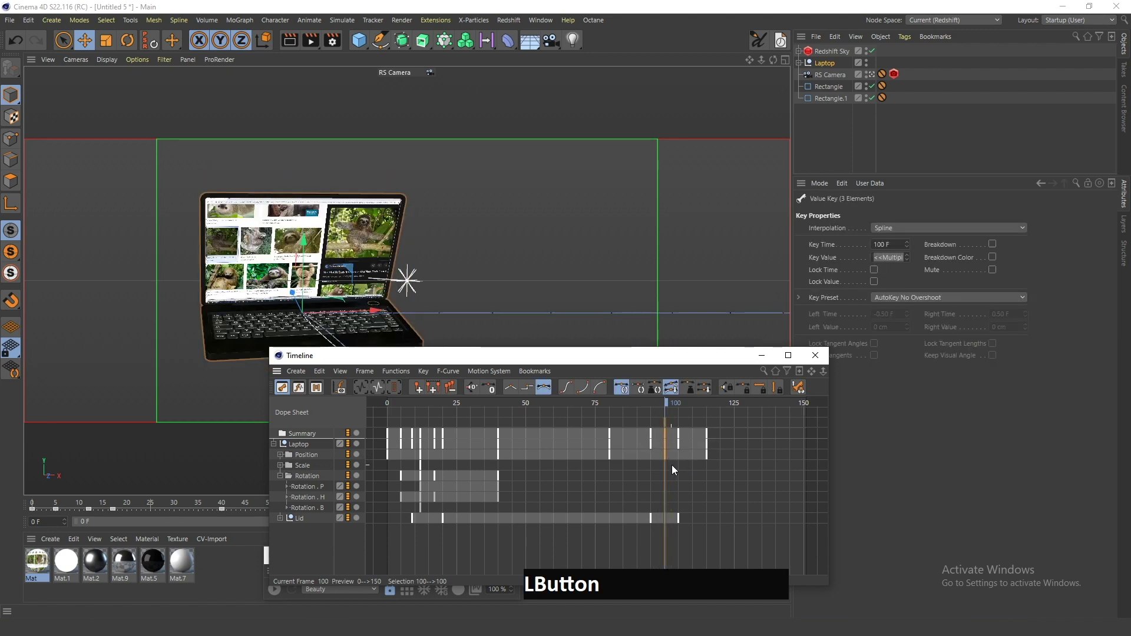
key("a")
key("g")
left_click(649, 403)
key("f")
left_click(714, 444)
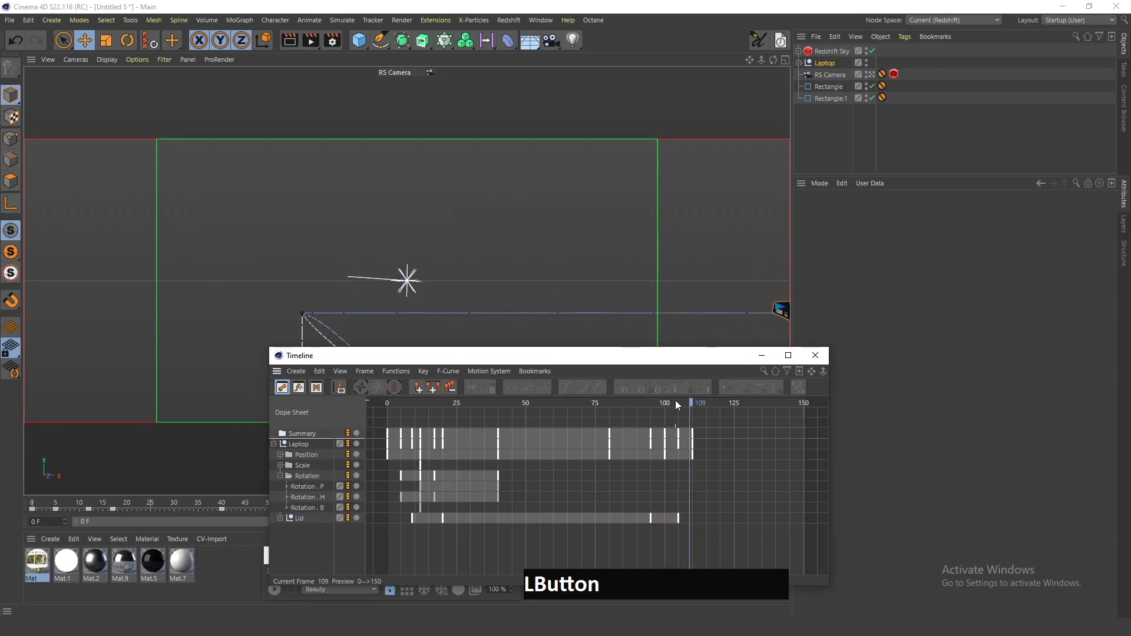
Create a MoText 'Some text' via Commander at 96 cm height, centred in the camera frame.
key("f")
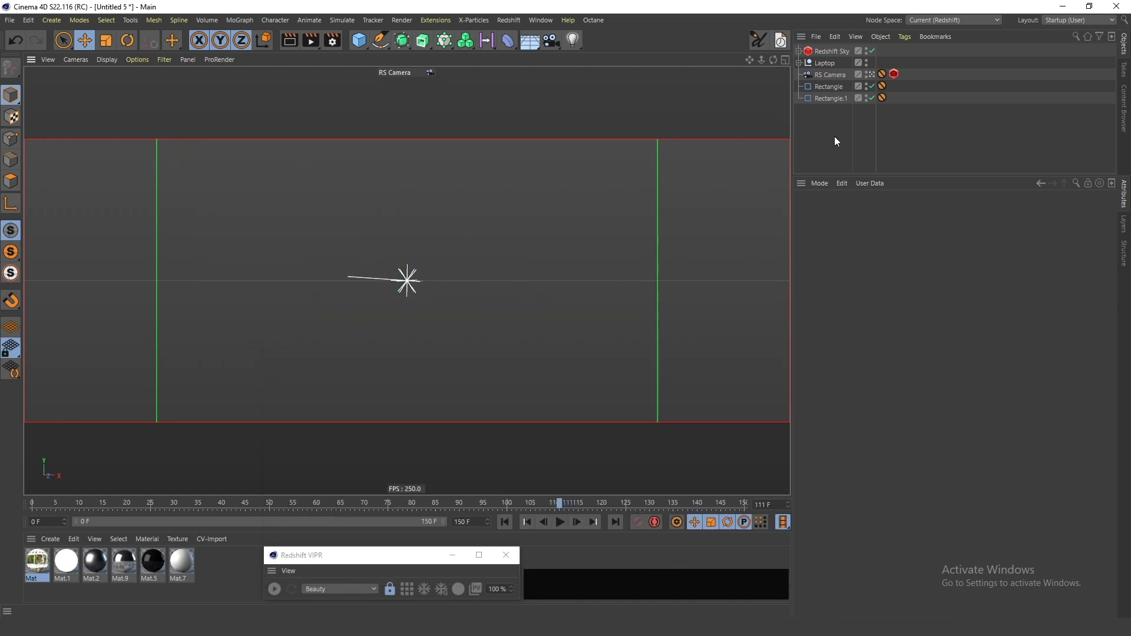
key("shift+c")
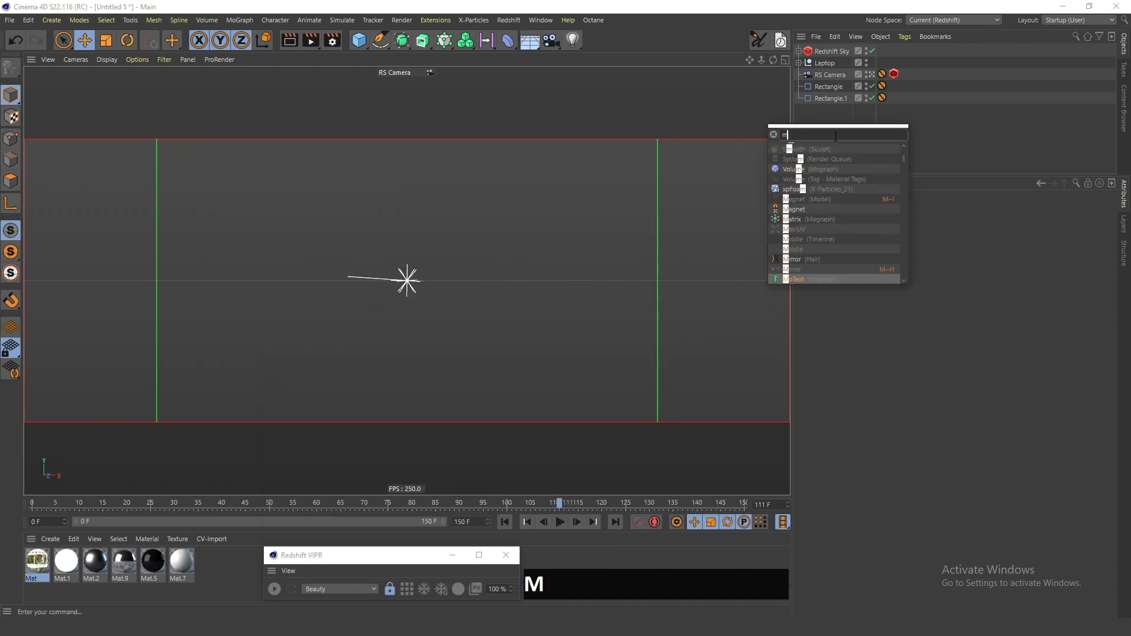
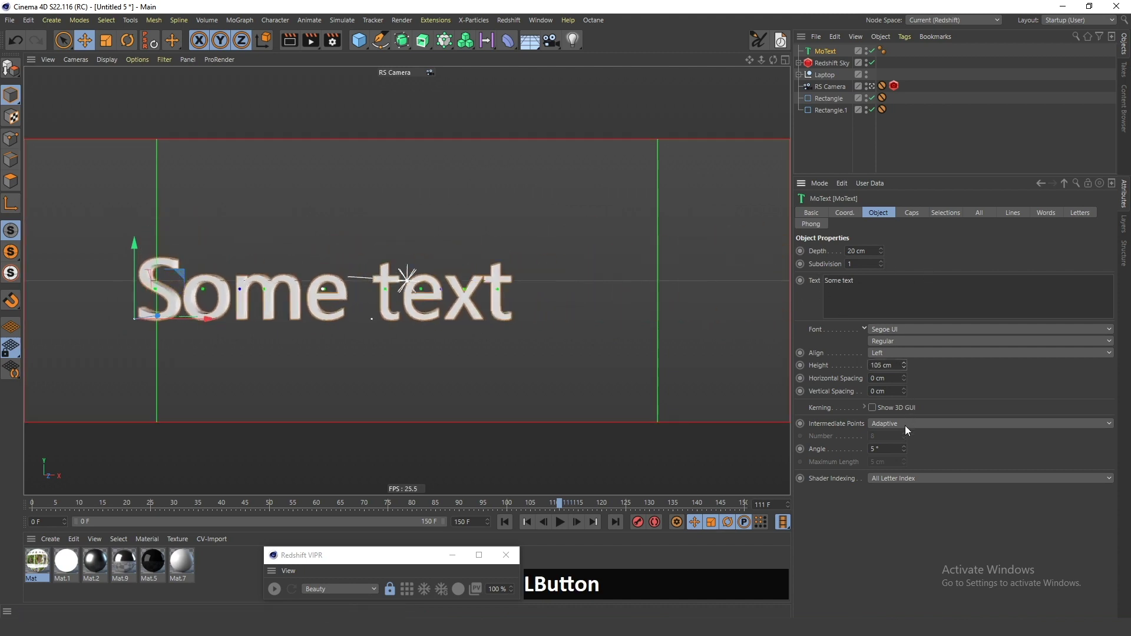
left_click(427, 230)
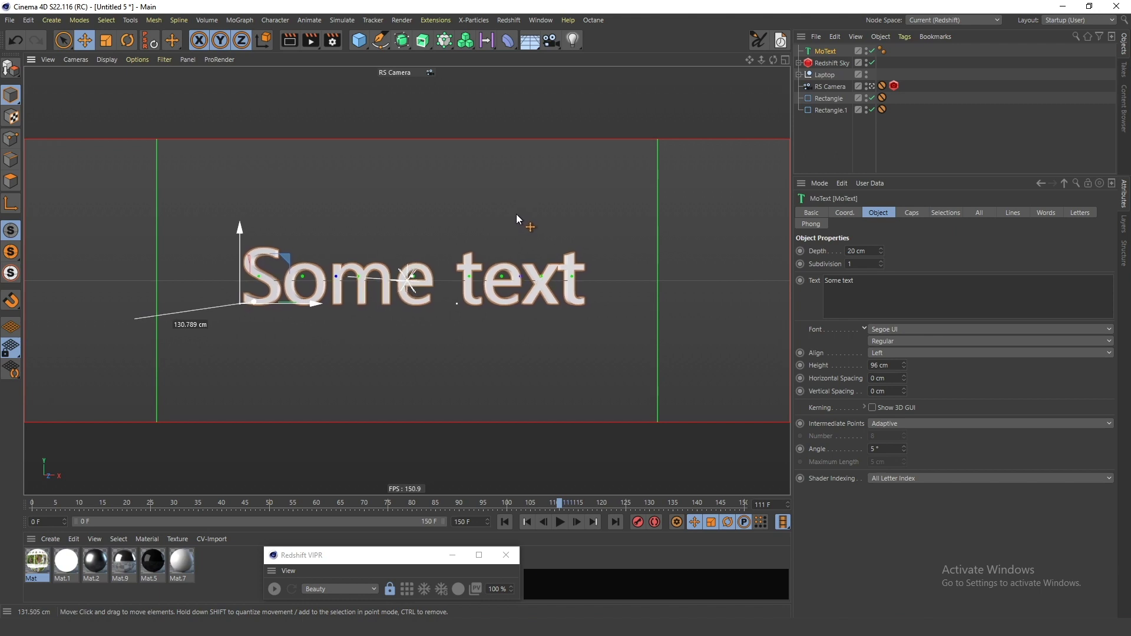
left_click(833, 140)
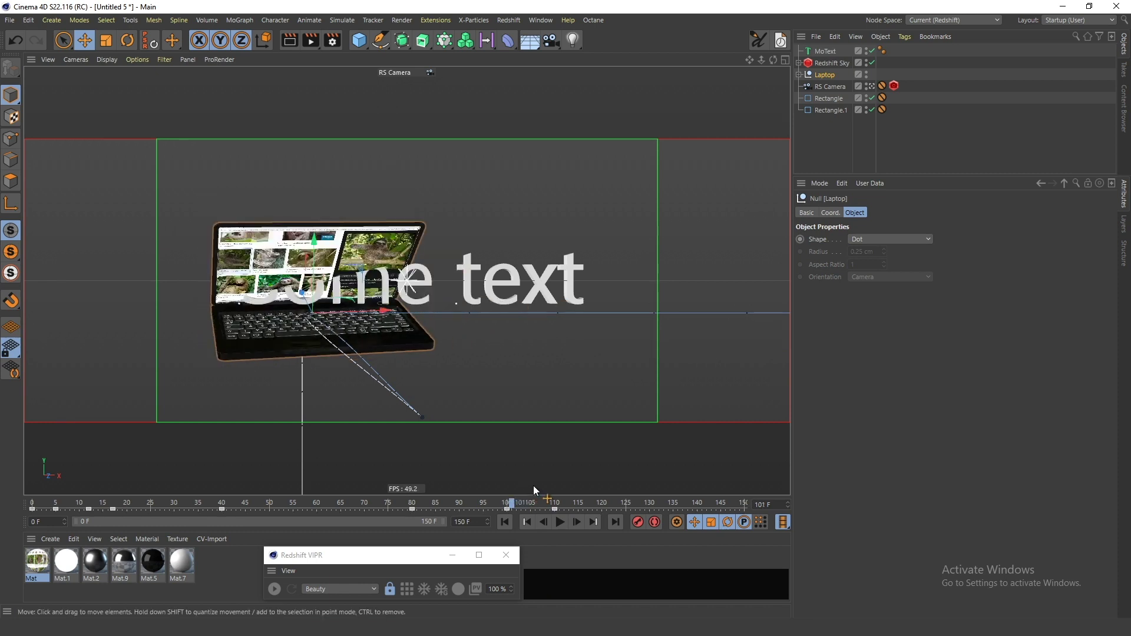
Add a Plain effector to the MoText with Scale enabled, Uniform Scale ticked and Scale at -1.
left_click(832, 56)
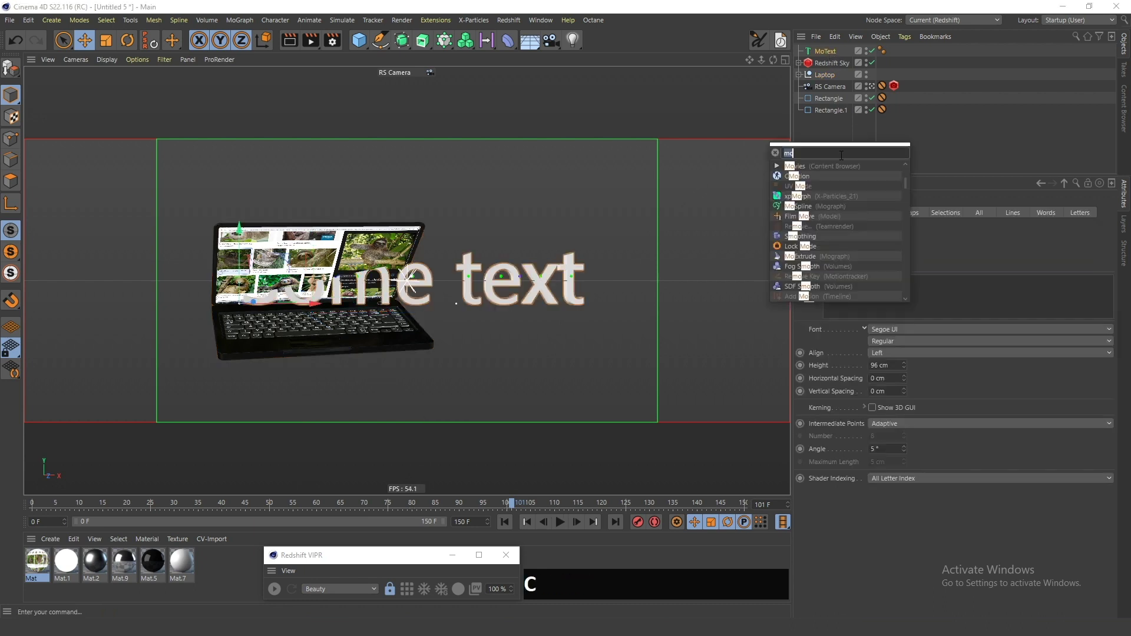
key("Return")
left_click(924, 216)
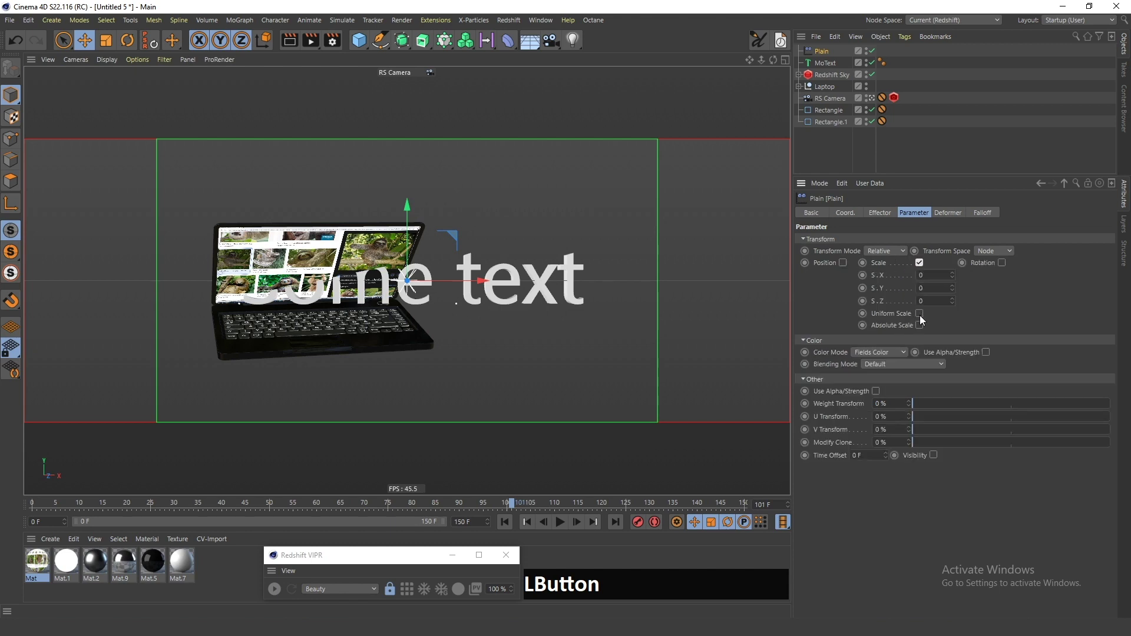
left_click(926, 314)
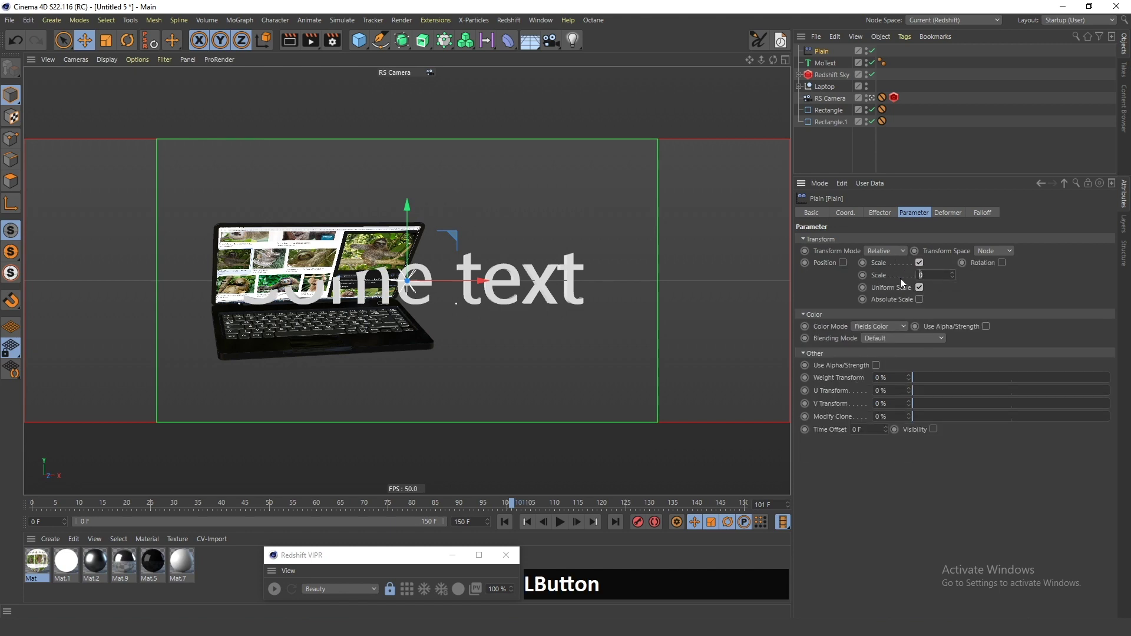
key("Return")
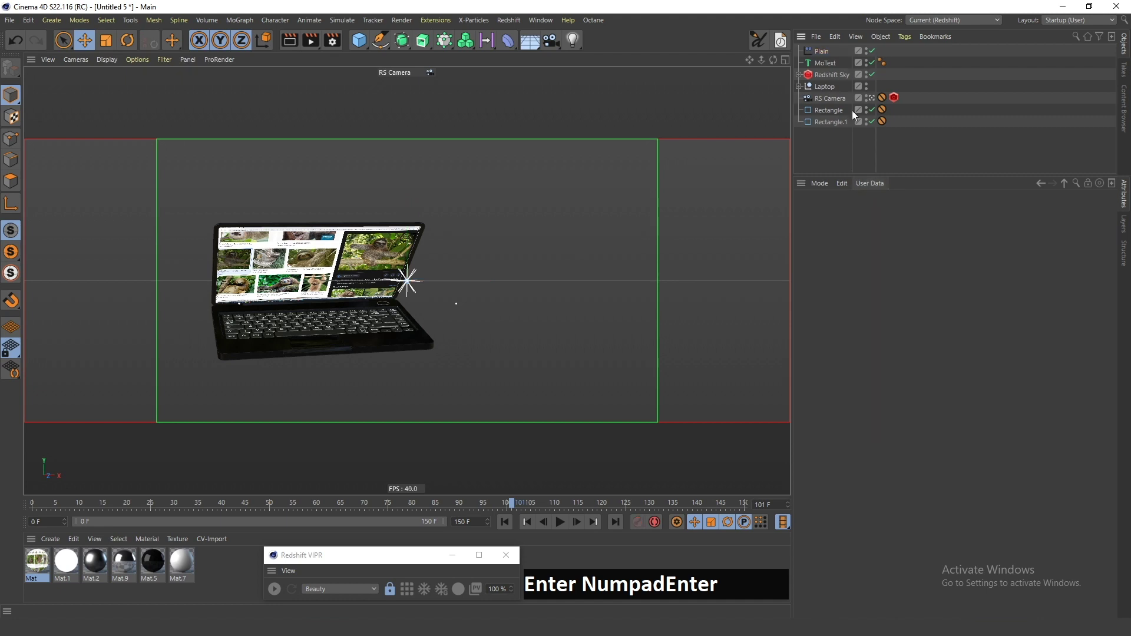
left_click(829, 53)
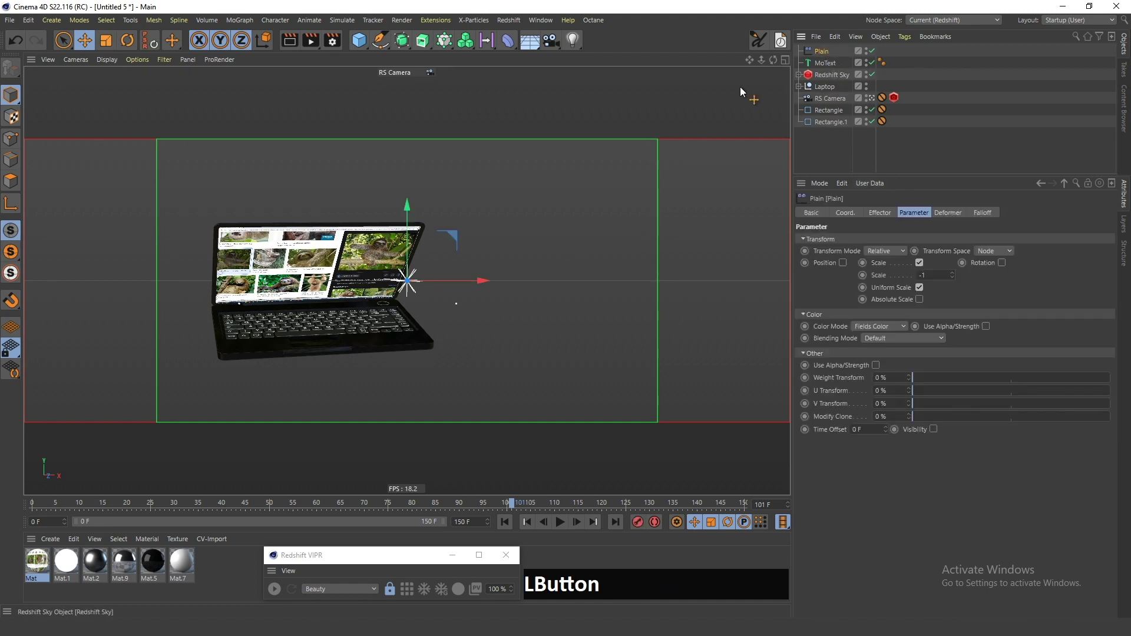
Add a Linear Field to the effector's Falloff and move it to about -374 cm on X.
left_click(495, 43)
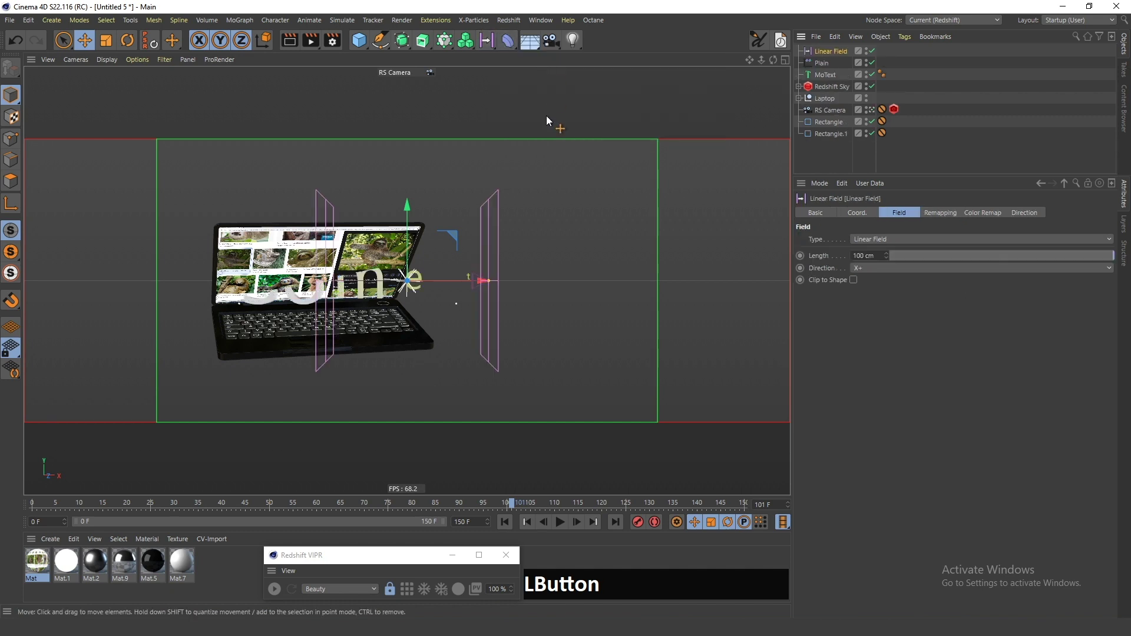
left_click(843, 163)
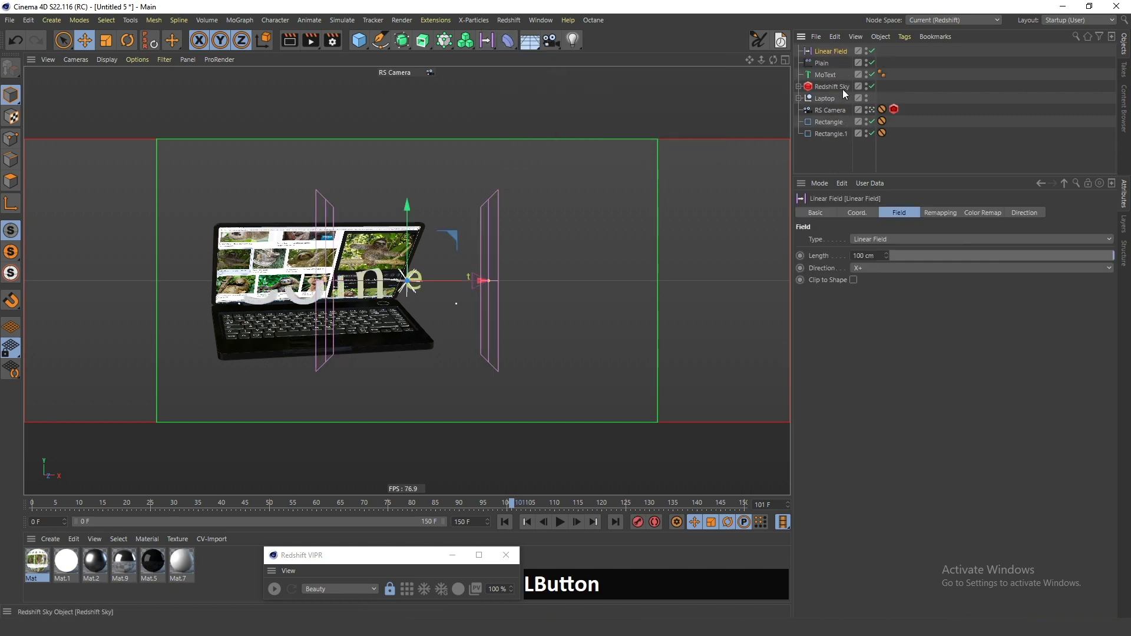
left_click(466, 286)
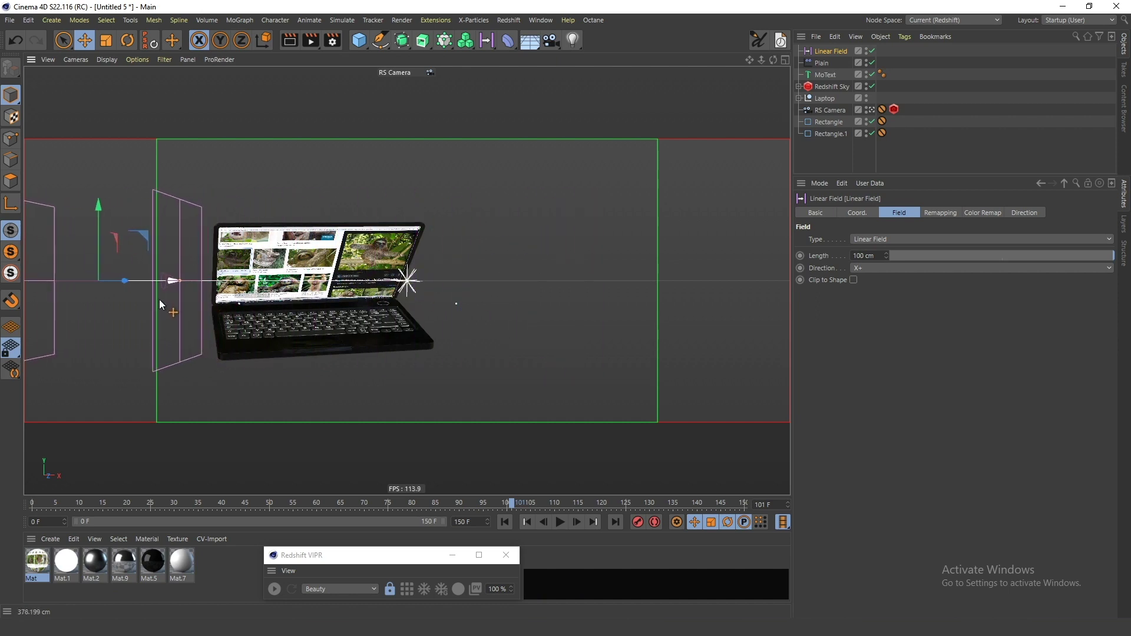
left_click(171, 284)
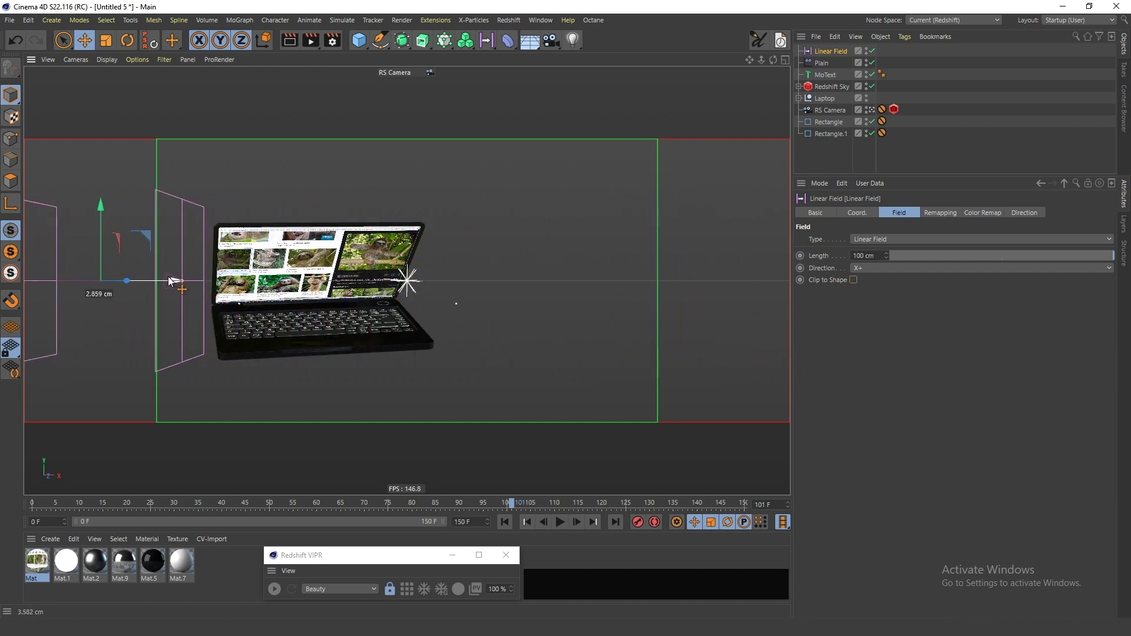
left_click(508, 510)
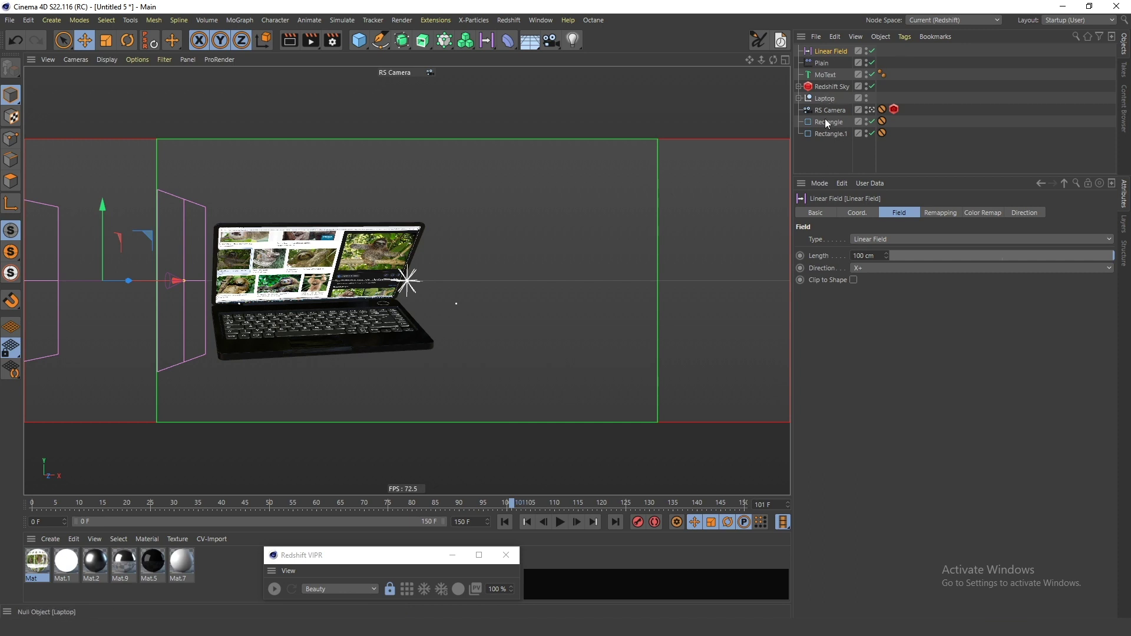
left_click(825, 57)
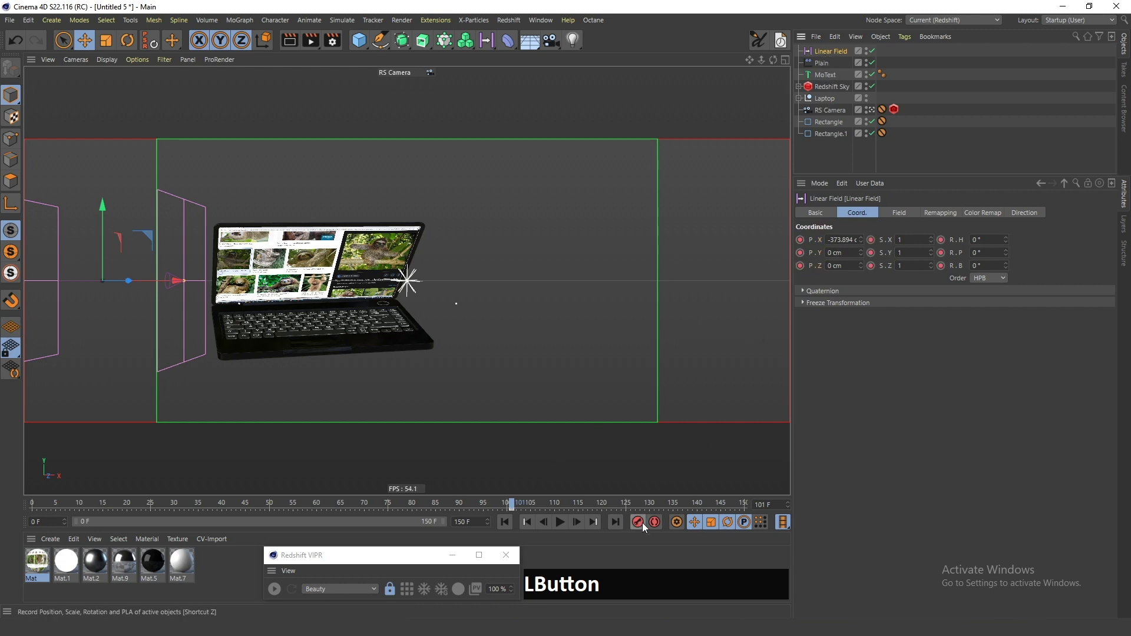
Key the field's position at frame 101, then set P.X to 346 cm at frame 109.
key("f")
key("a")
key("g")
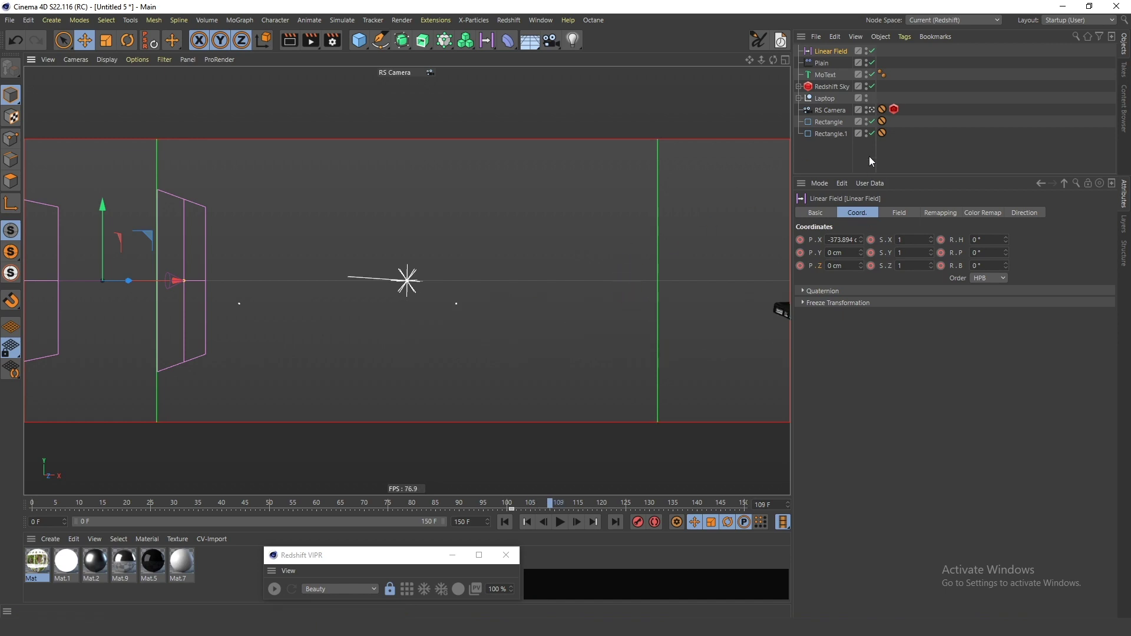
key("x")
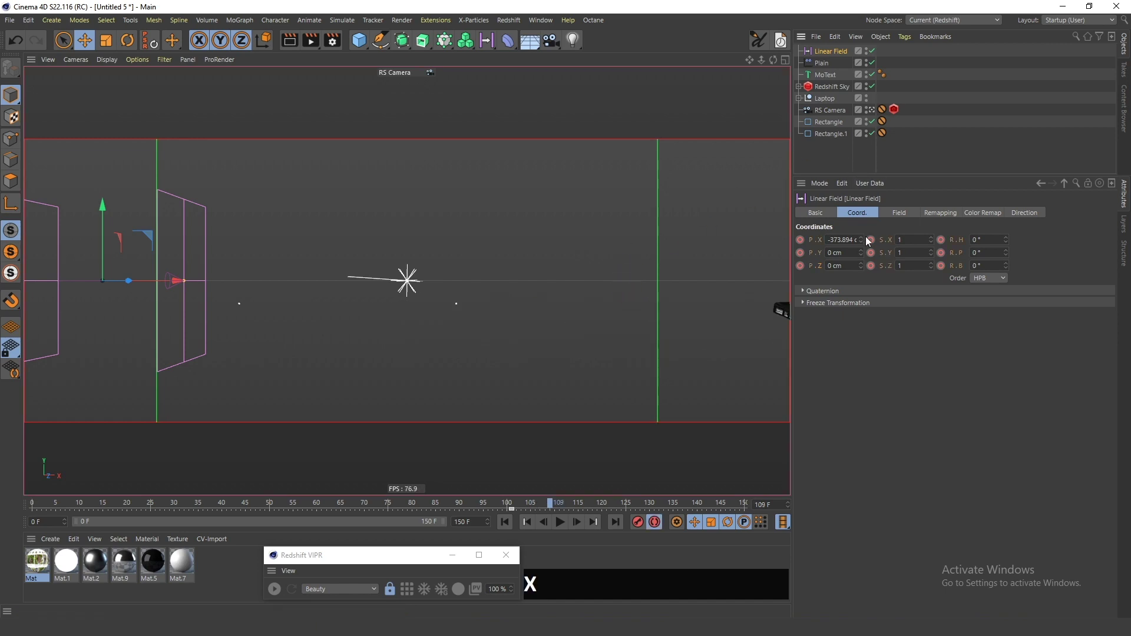
left_click(865, 244)
left_click(865, 245)
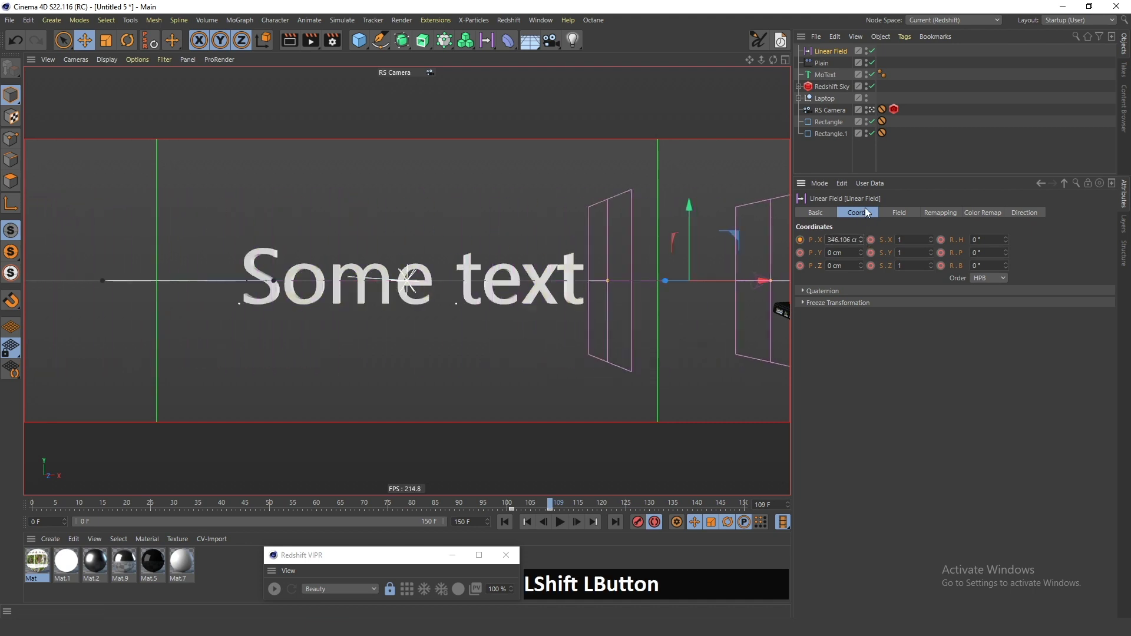
Play back to check 'Some text' scaling in as the laptop slides away.
left_click(834, 165)
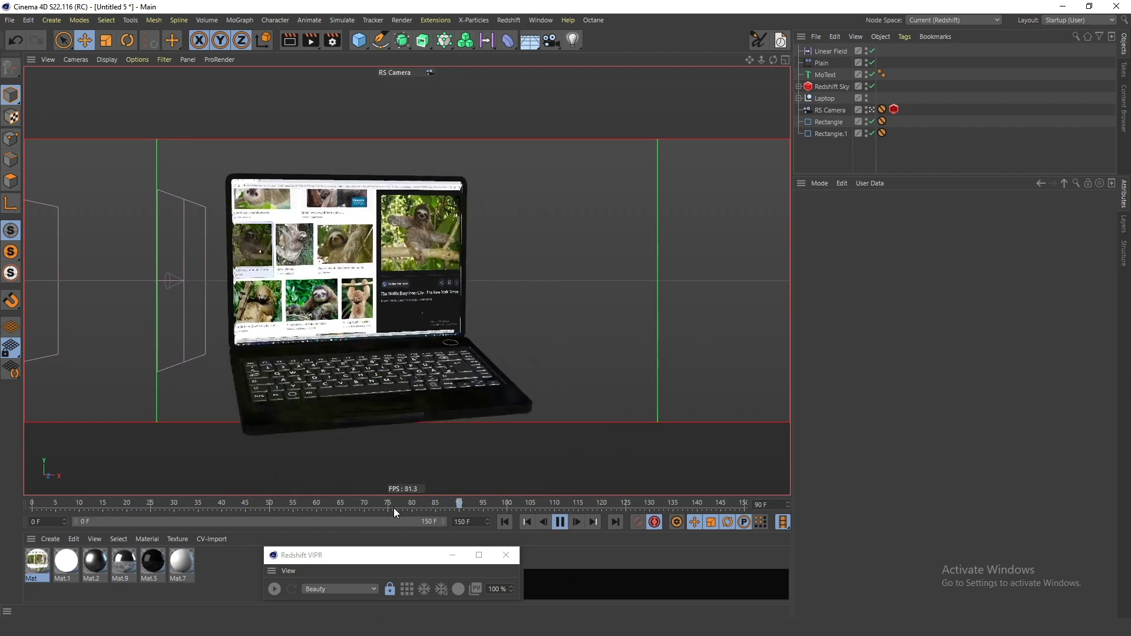
key("f")
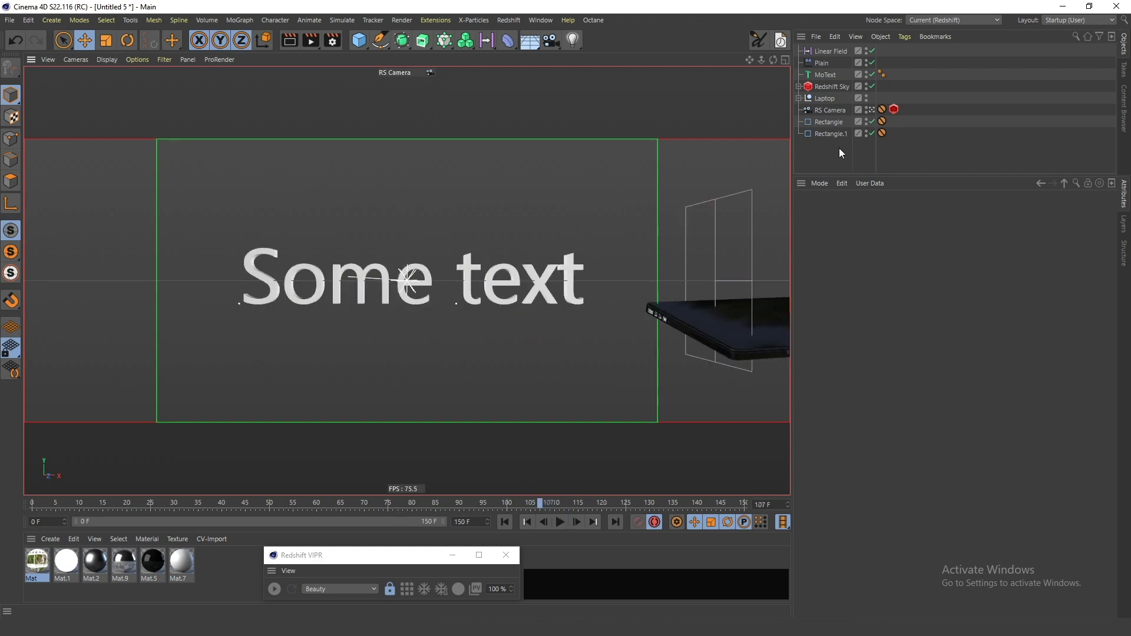
left_click(841, 163)
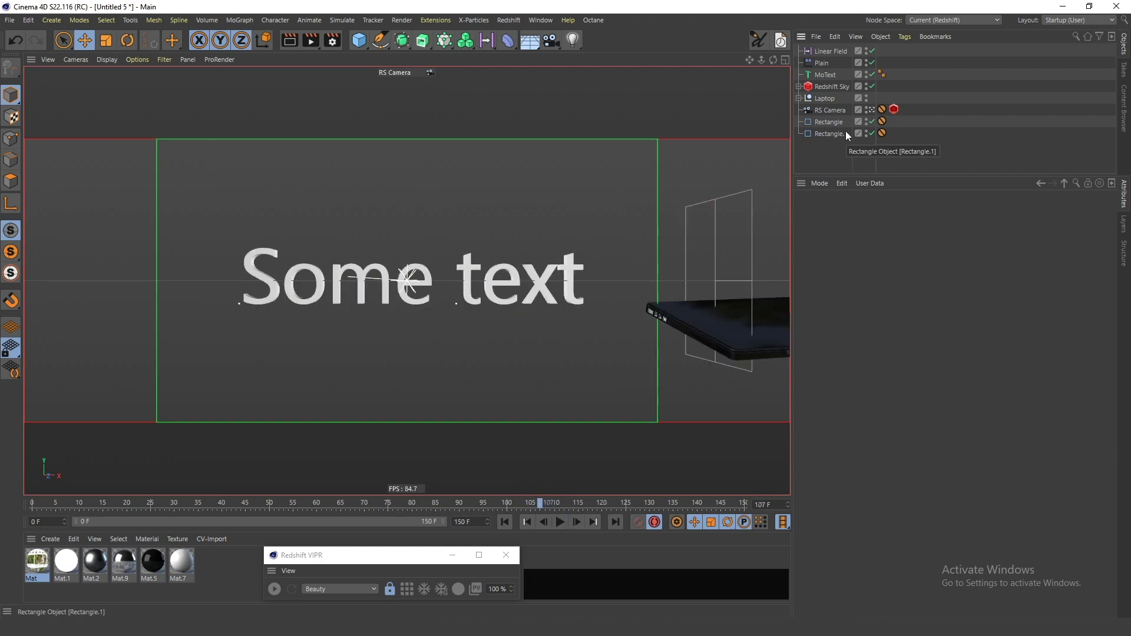